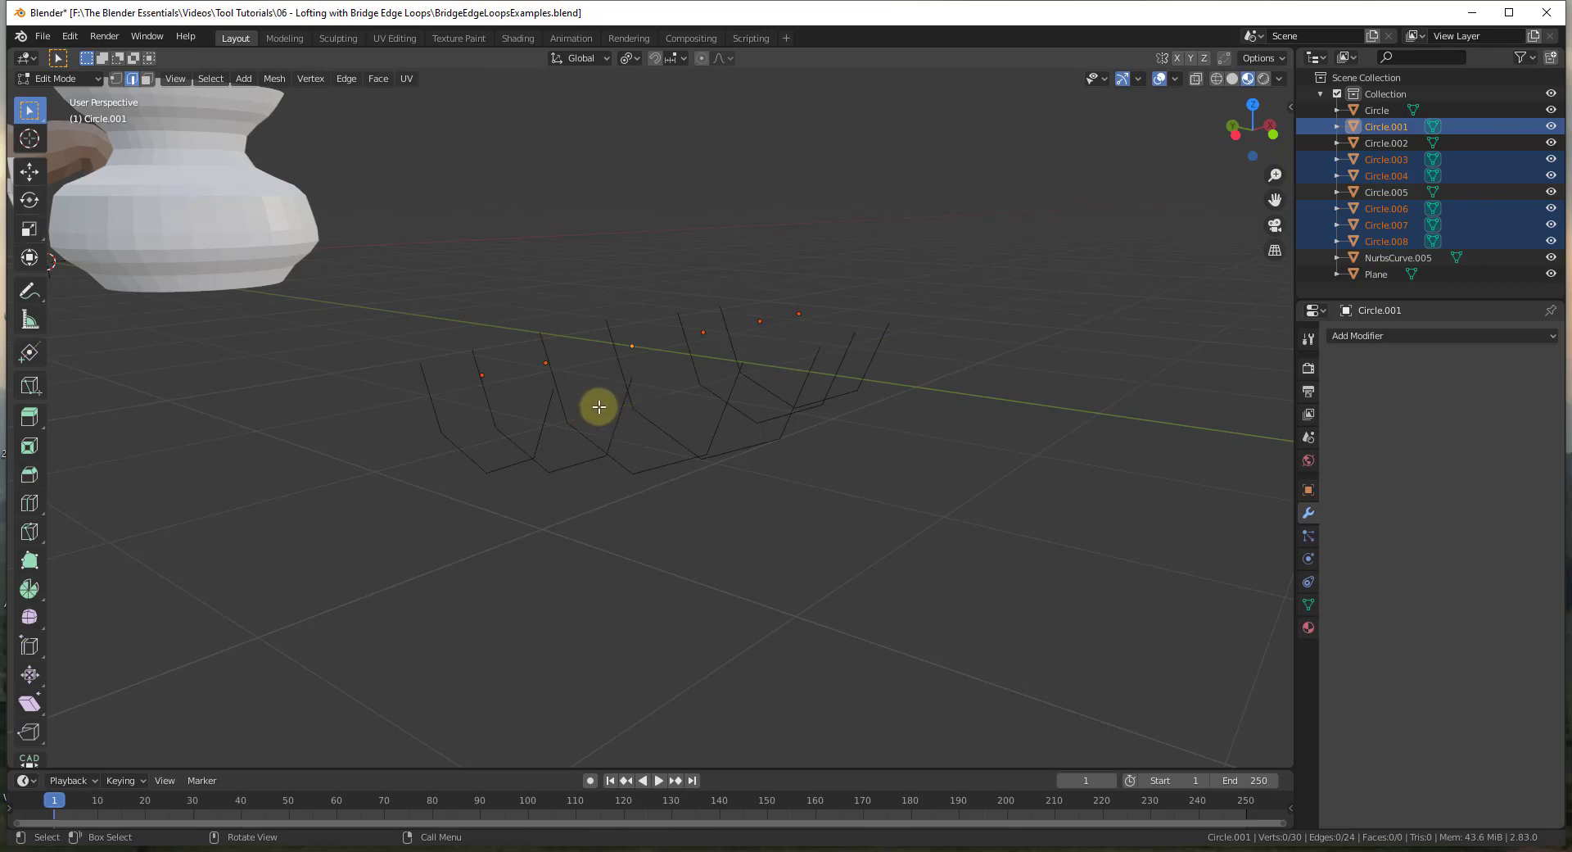
- Select all the separate profile loops and attempt Bridge Edge Loops, which fails
{"action": "middle_click", "coordinate": [626, 402]}
{"action": "middle_click", "coordinate": [687, 384]}
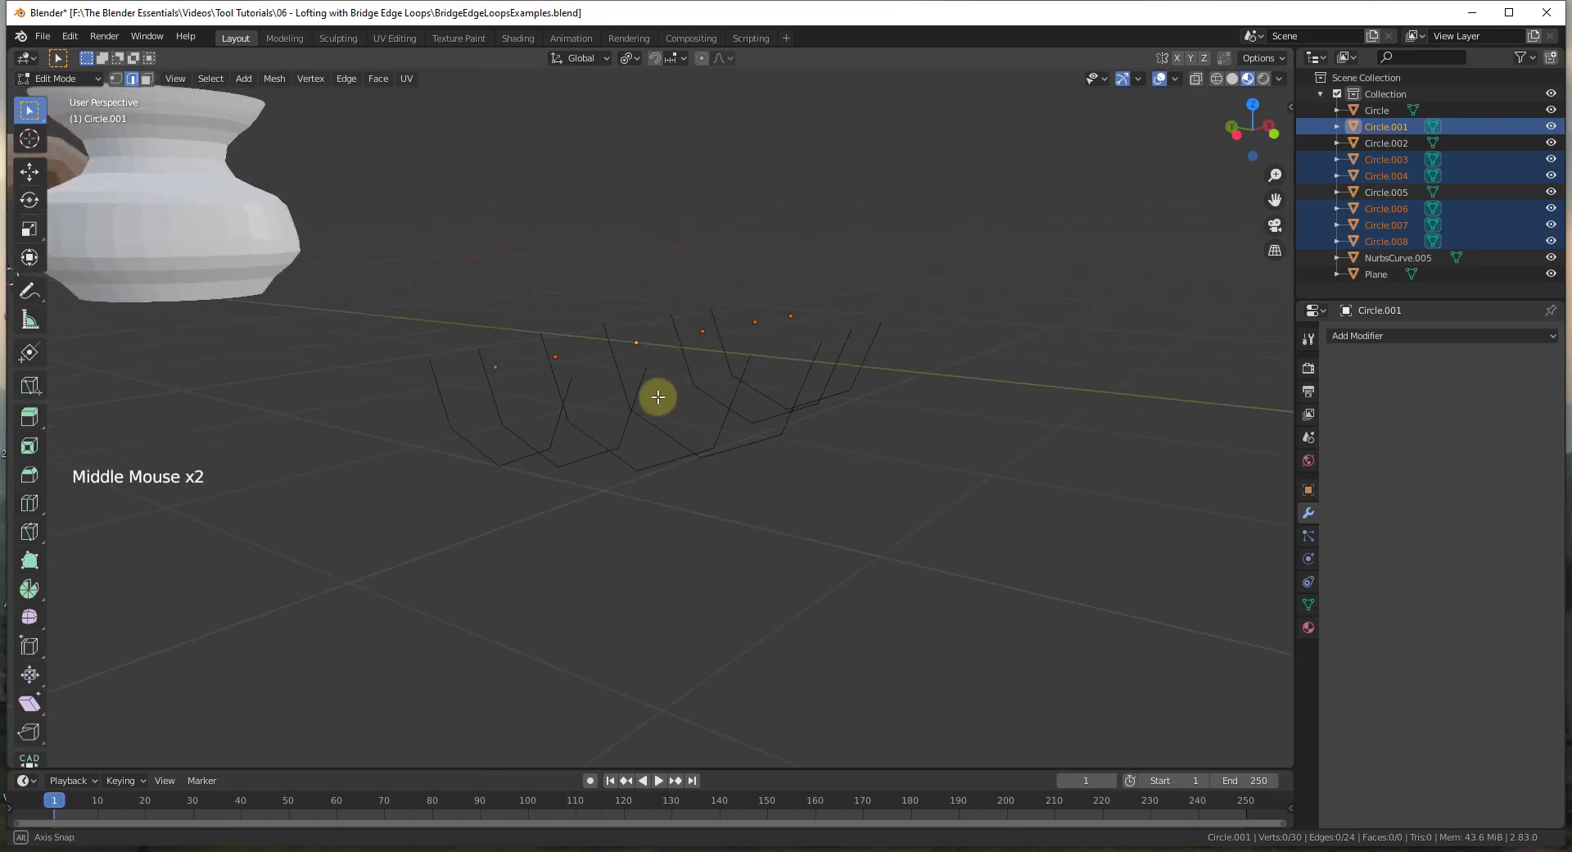
{"action": "key", "text": "a"}
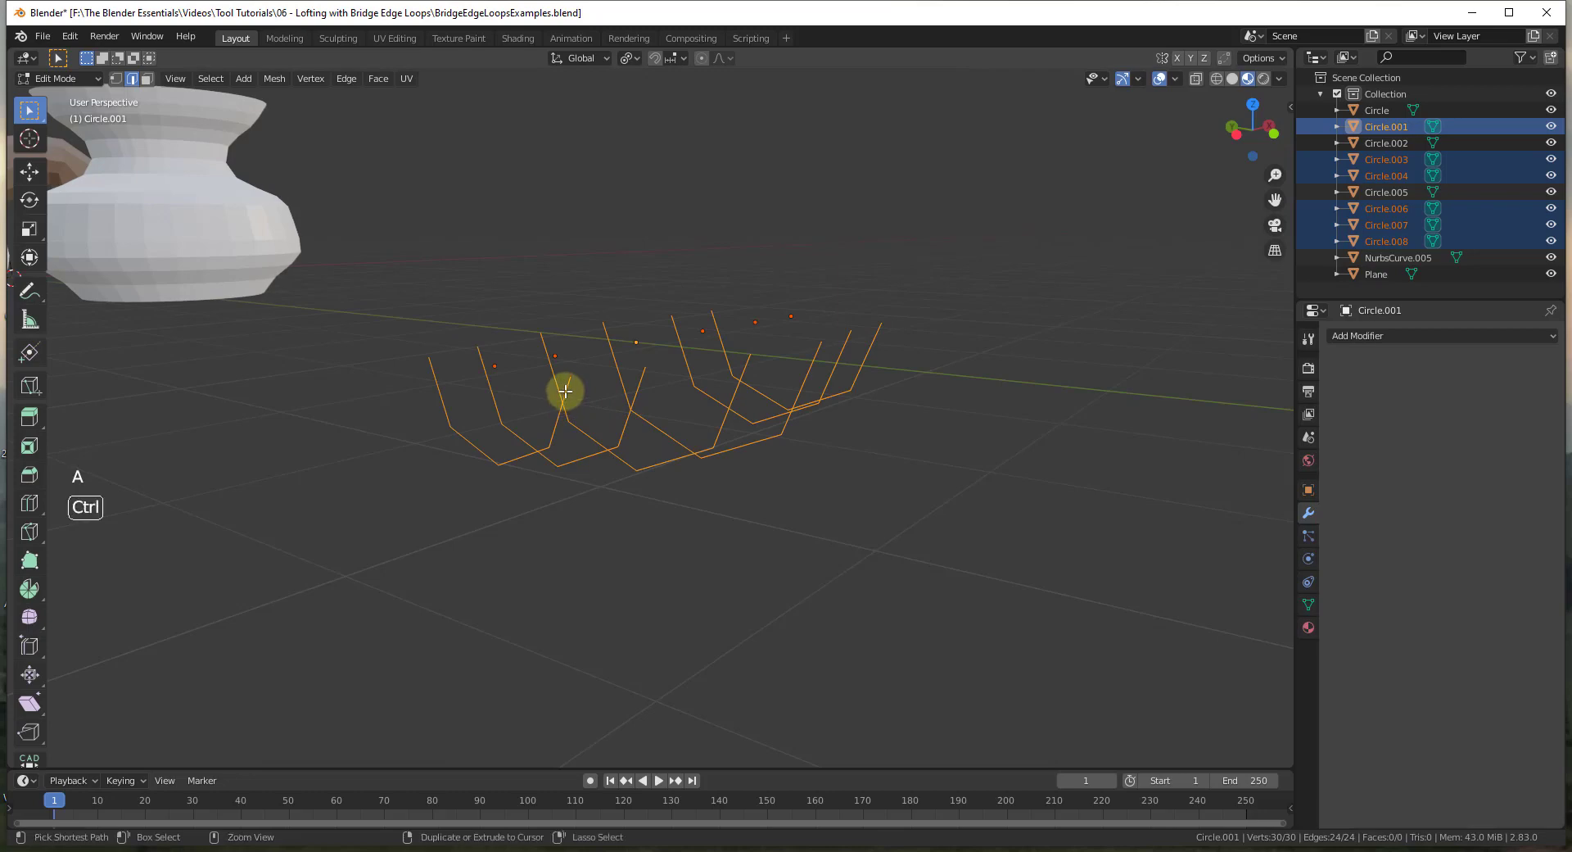
{"action": "key", "text": "ctrl+e"}
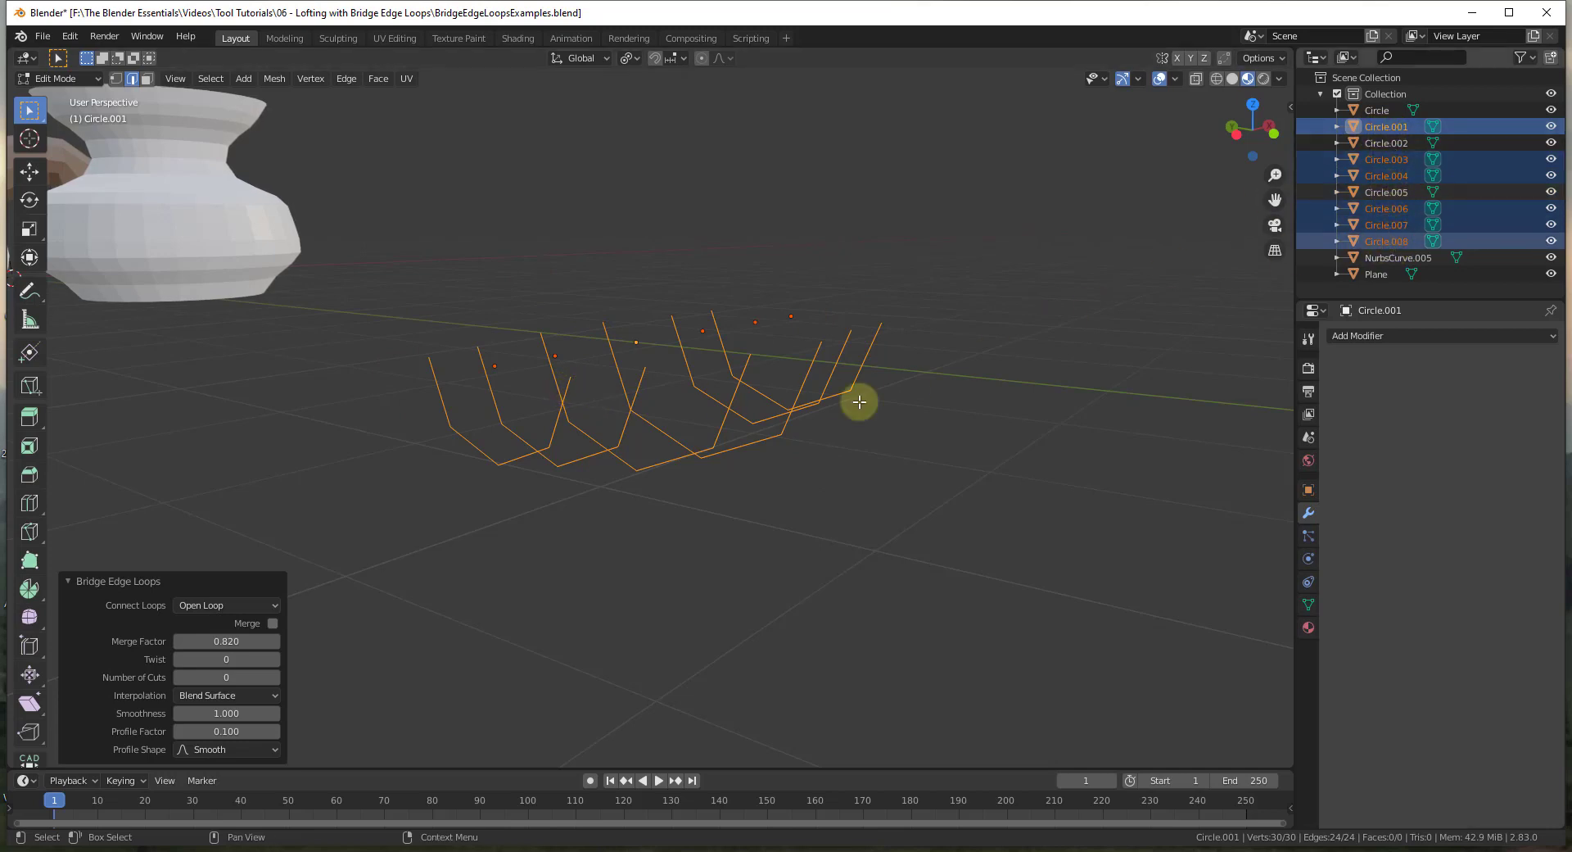
- Leave Edit Mode back to Object Mode and deselect everything
{"action": "left_click", "coordinate": [868, 442]}
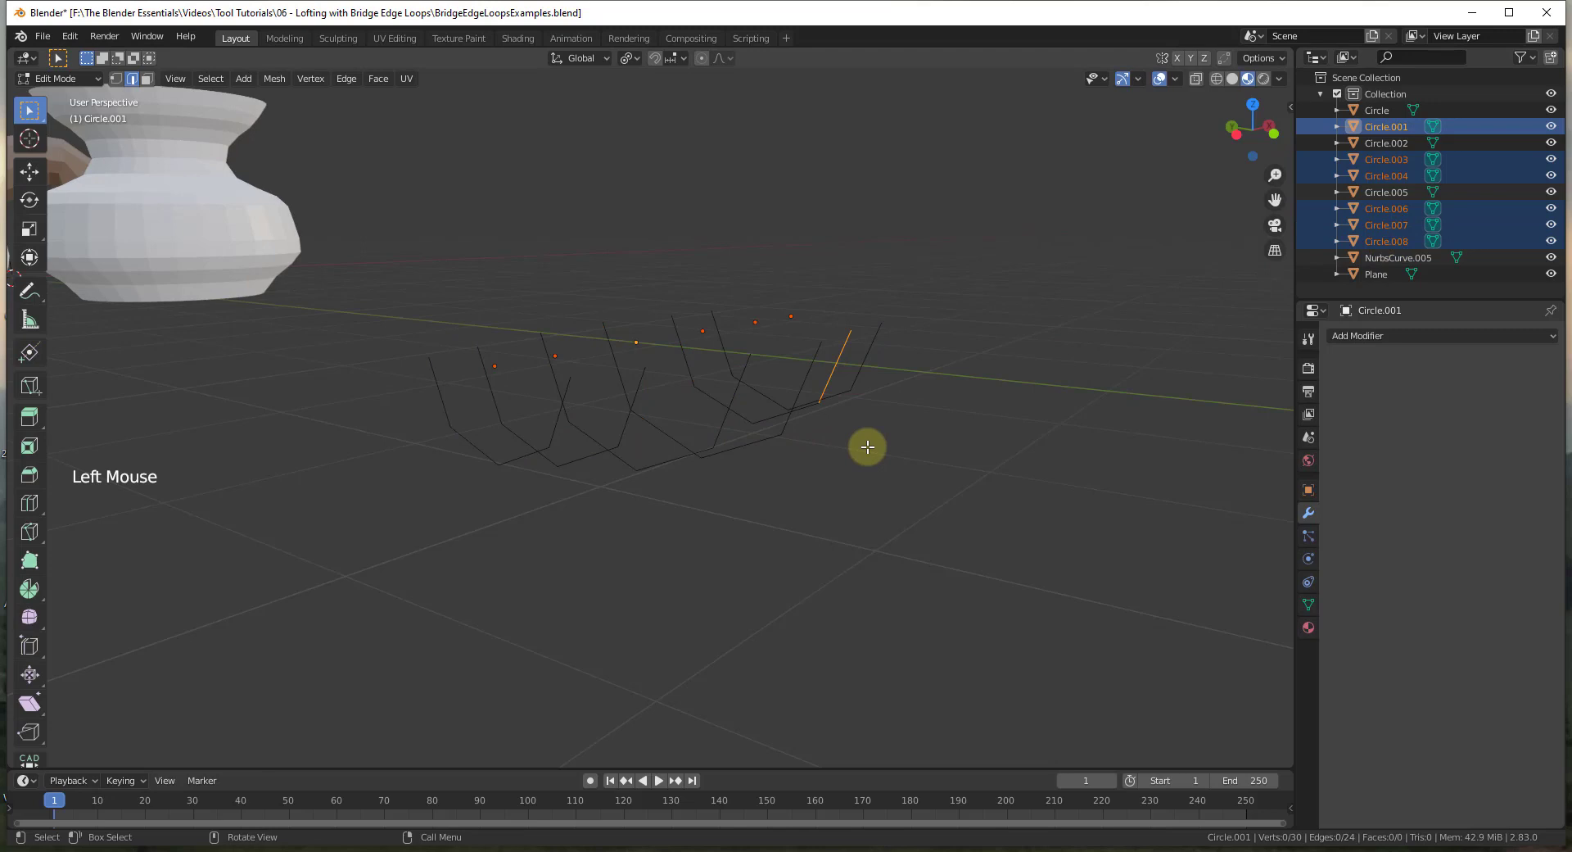
{"action": "key", "text": "Tab"}
{"action": "left_click", "coordinate": [859, 462]}
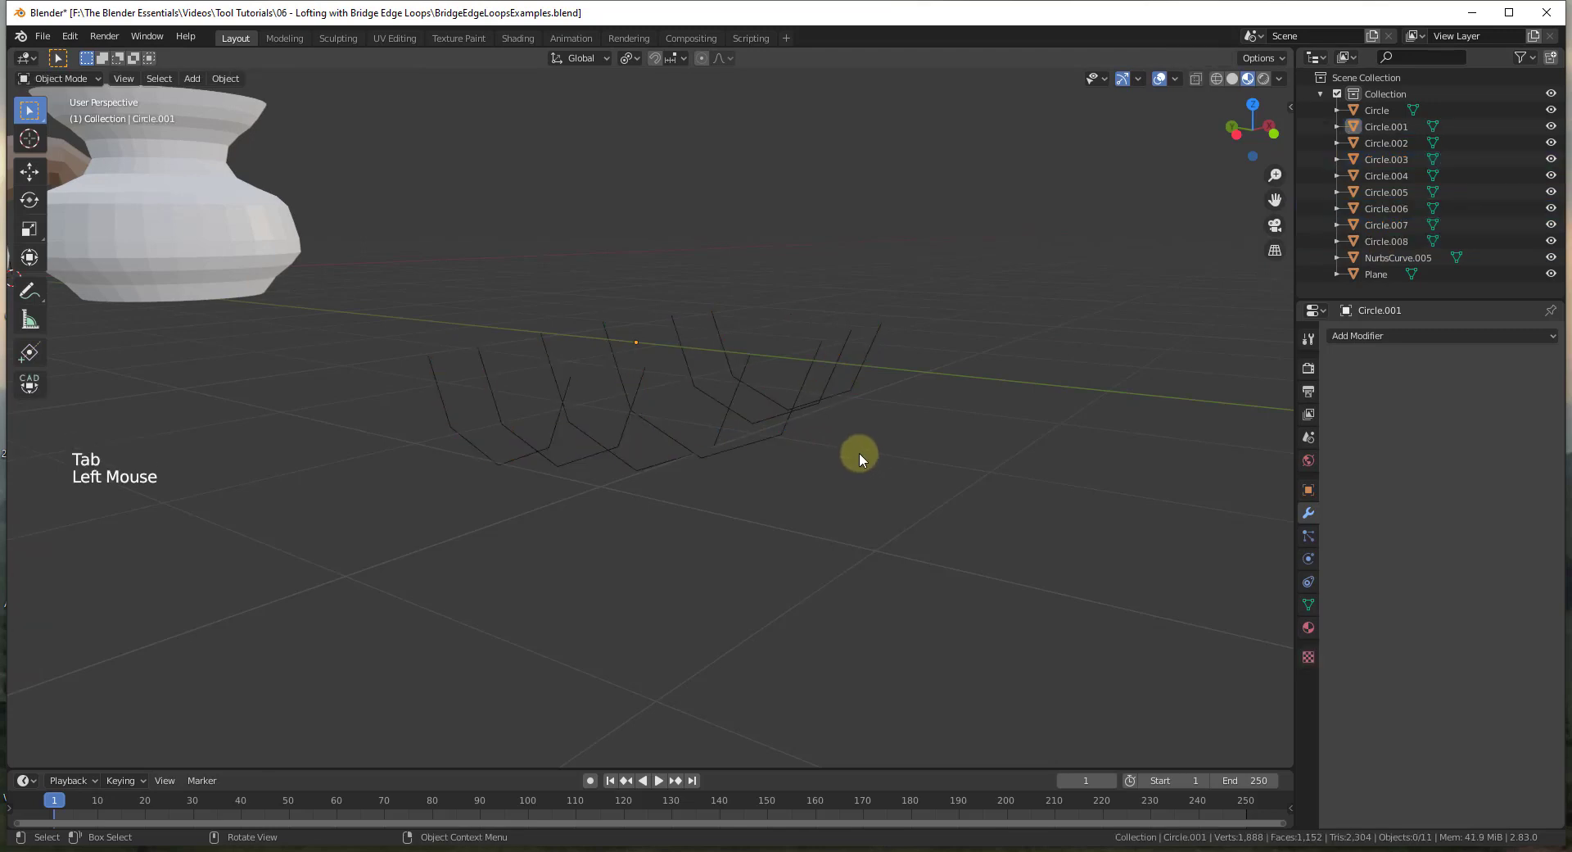
- Join the six profile loop objects into one object with Ctrl+J
{"action": "left_click", "coordinate": [373, 224]}
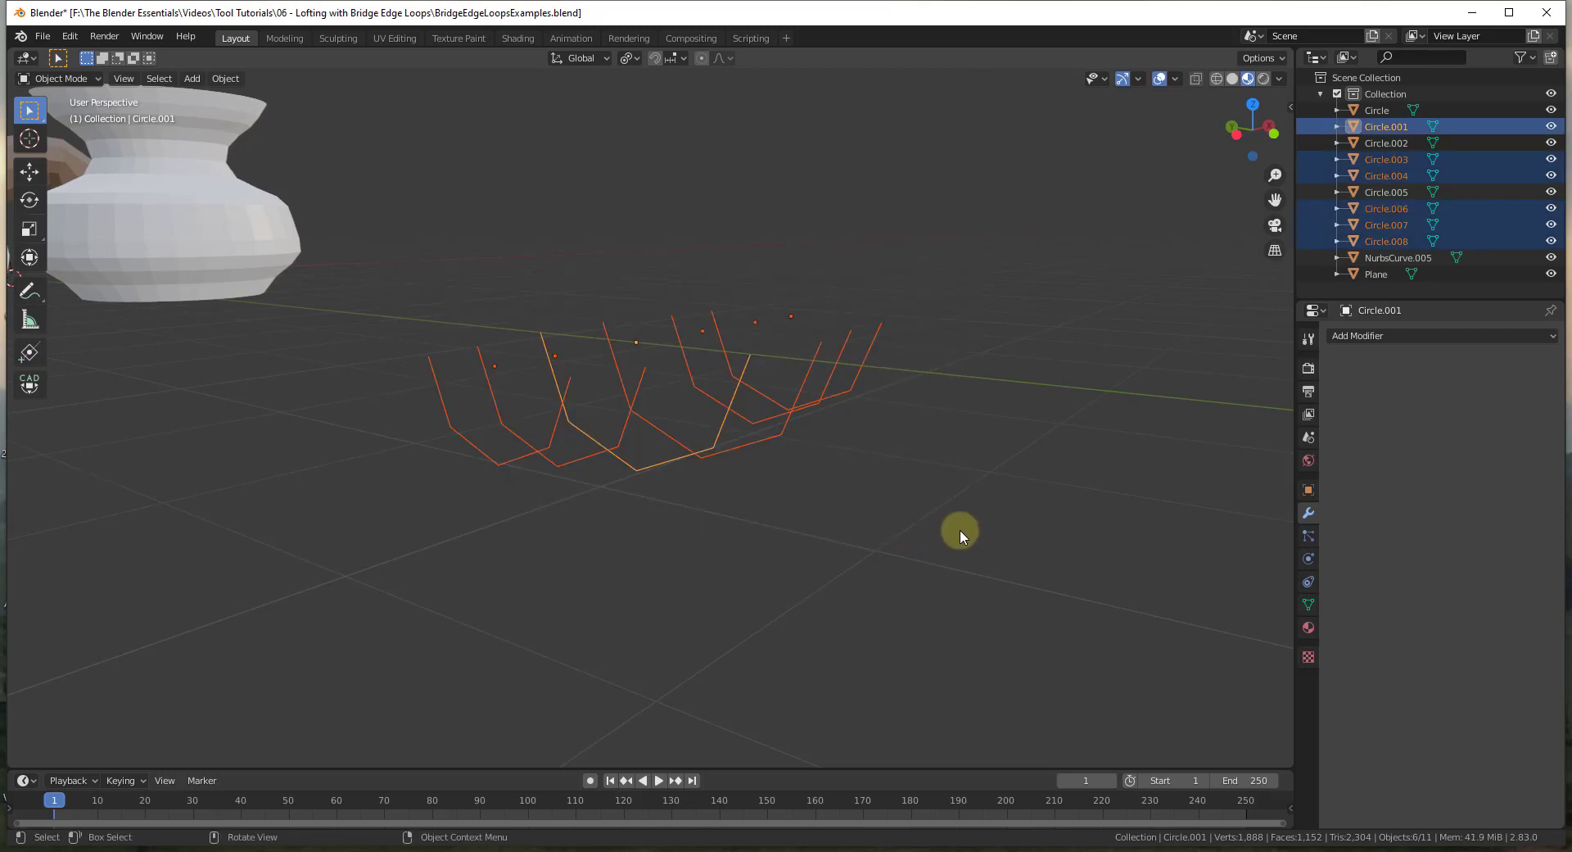
{"action": "key", "text": "ctrl+j"}
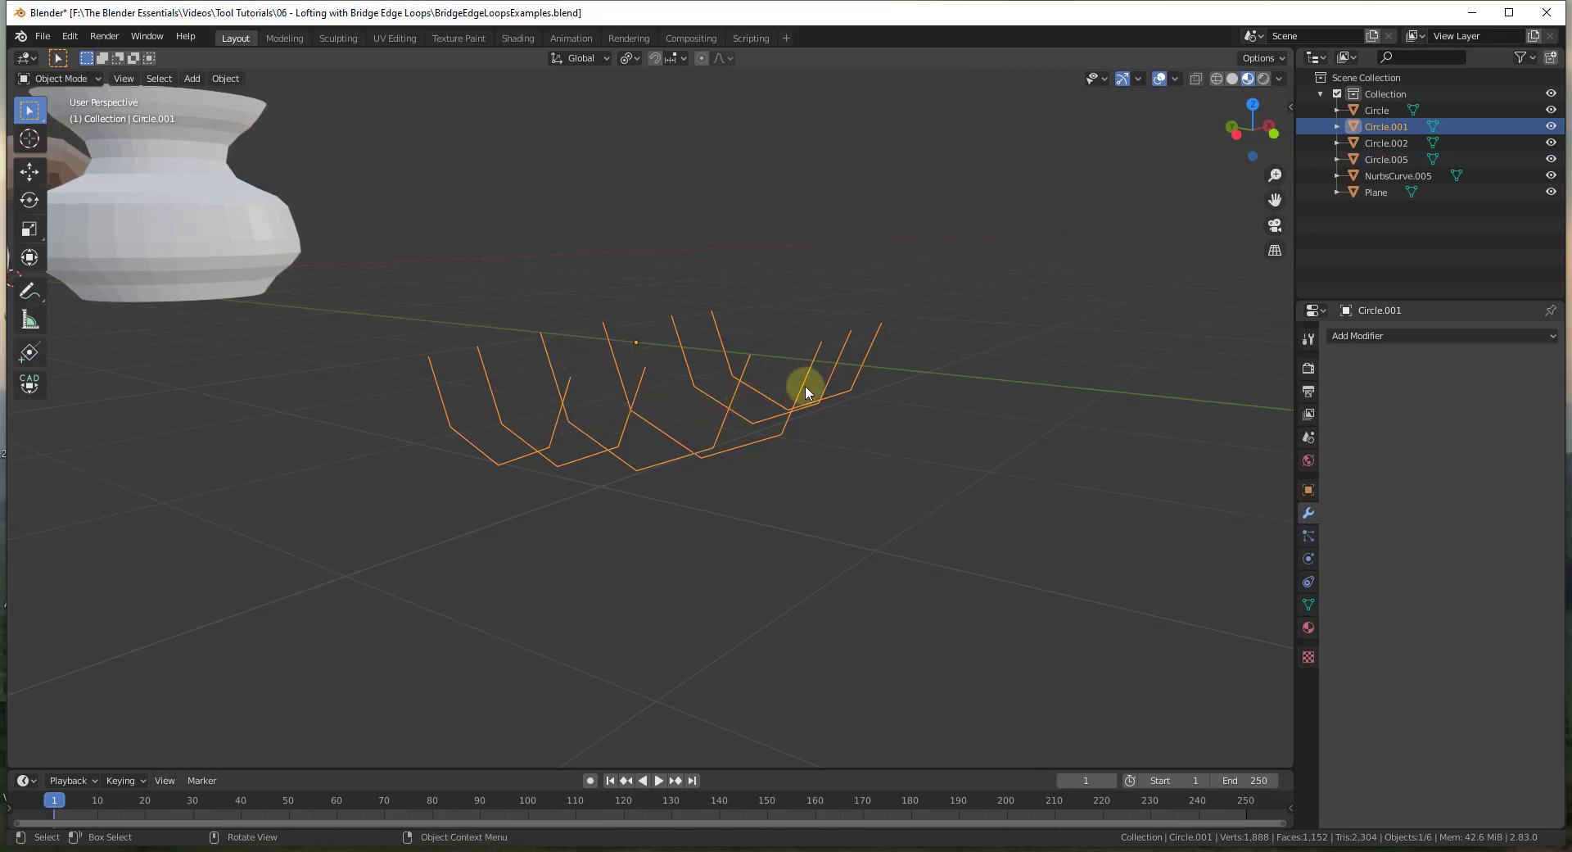
{"action": "left_click", "coordinate": [966, 450]}
{"action": "left_click", "coordinate": [740, 395]}
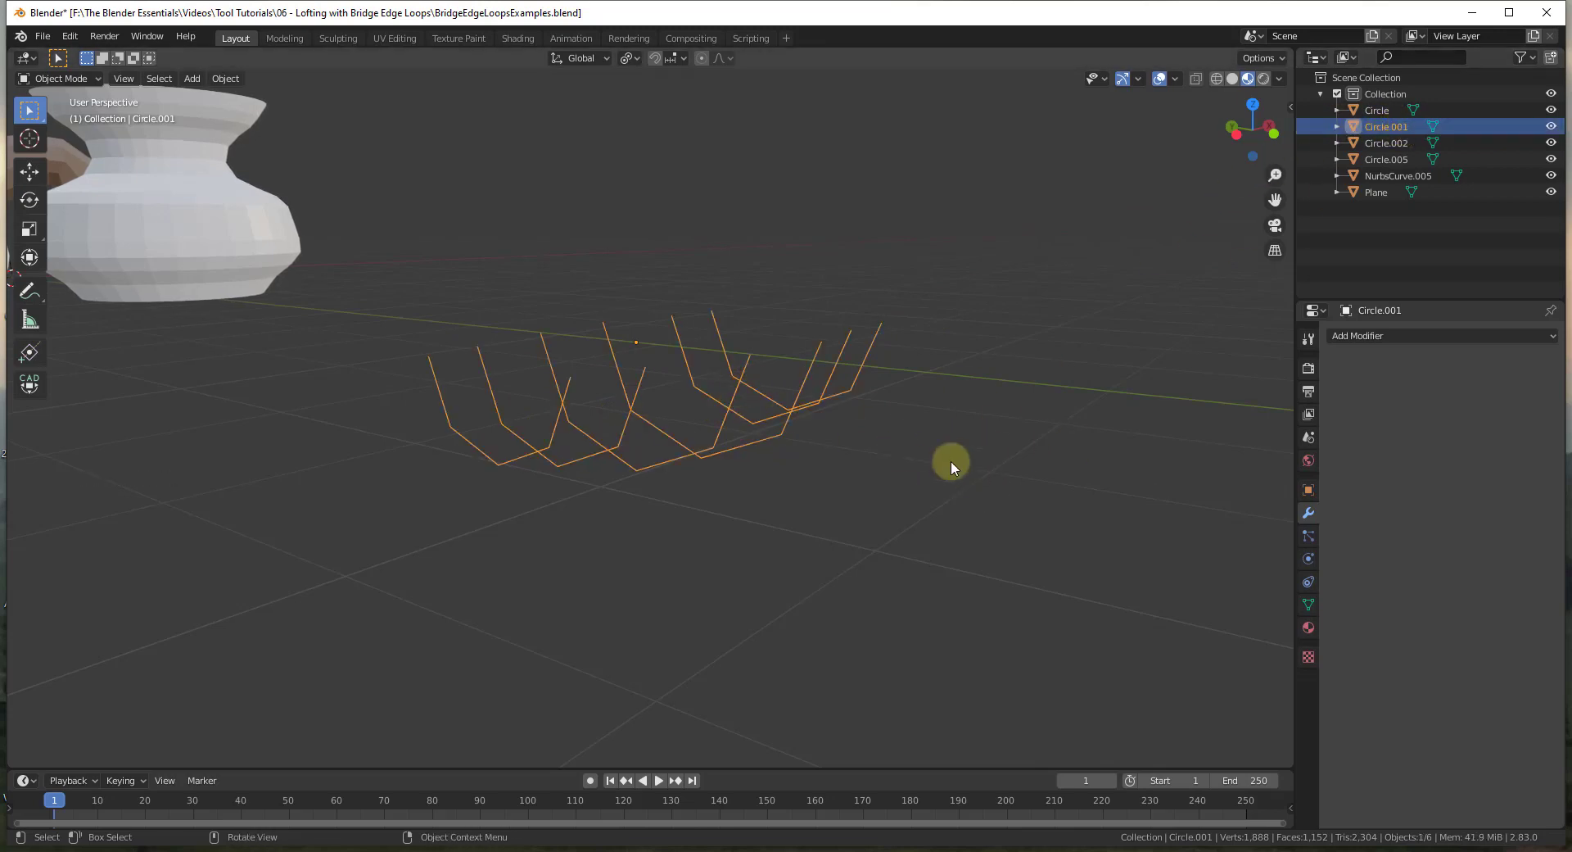
{"action": "left_click", "coordinate": [953, 466]}
{"action": "left_click", "coordinate": [745, 387]}
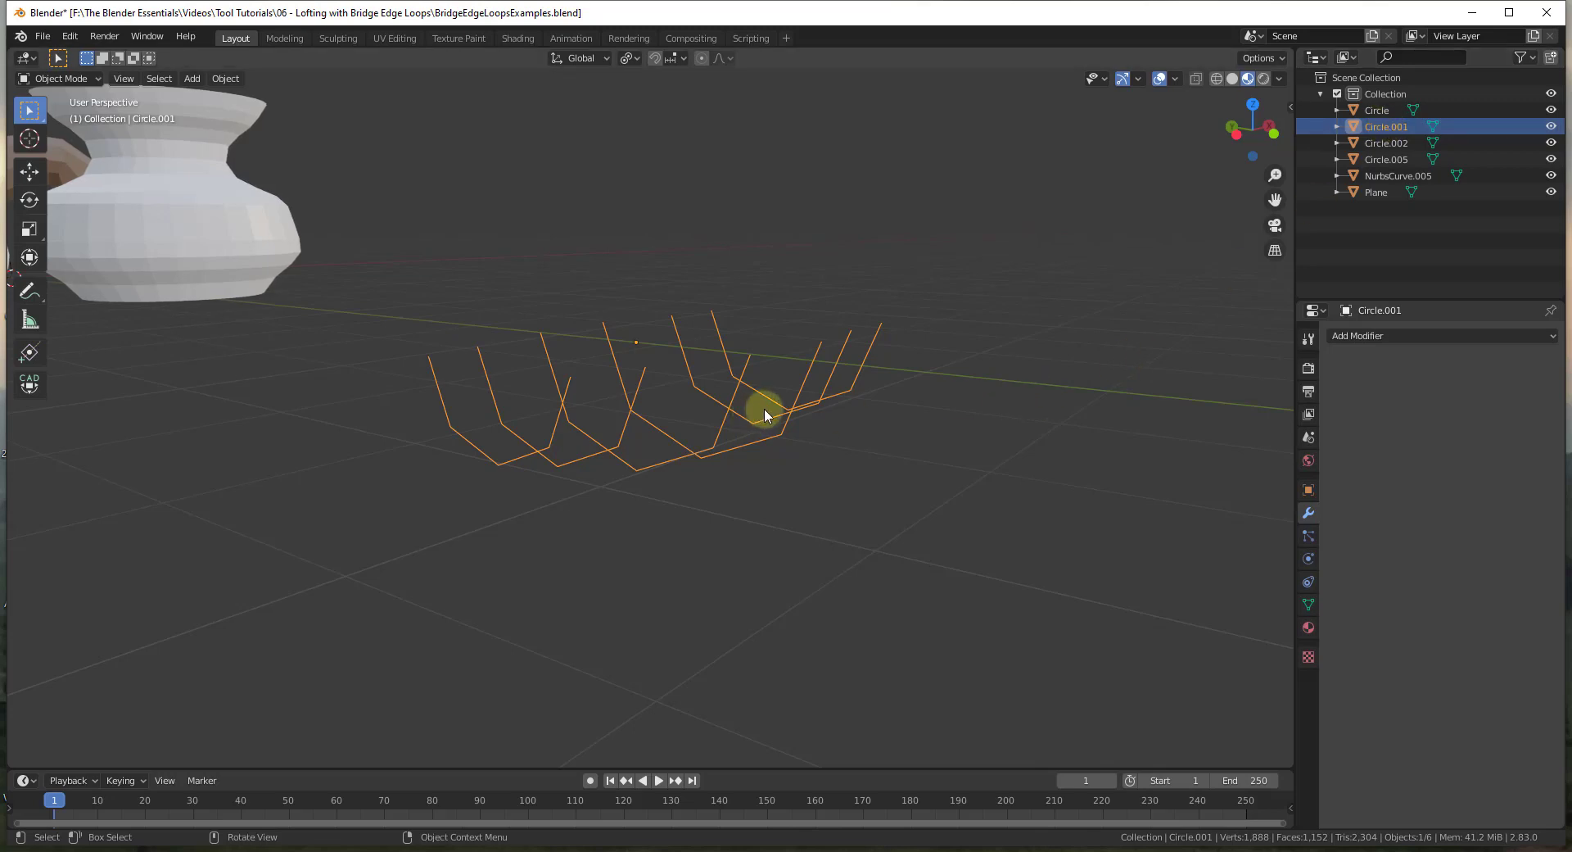
- Edit the merged loop object, select all edges and bring up the Edge menu
{"action": "key", "text": "Tab"}
{"action": "key", "text": "a"}
{"action": "key", "text": "ctrl+e"}
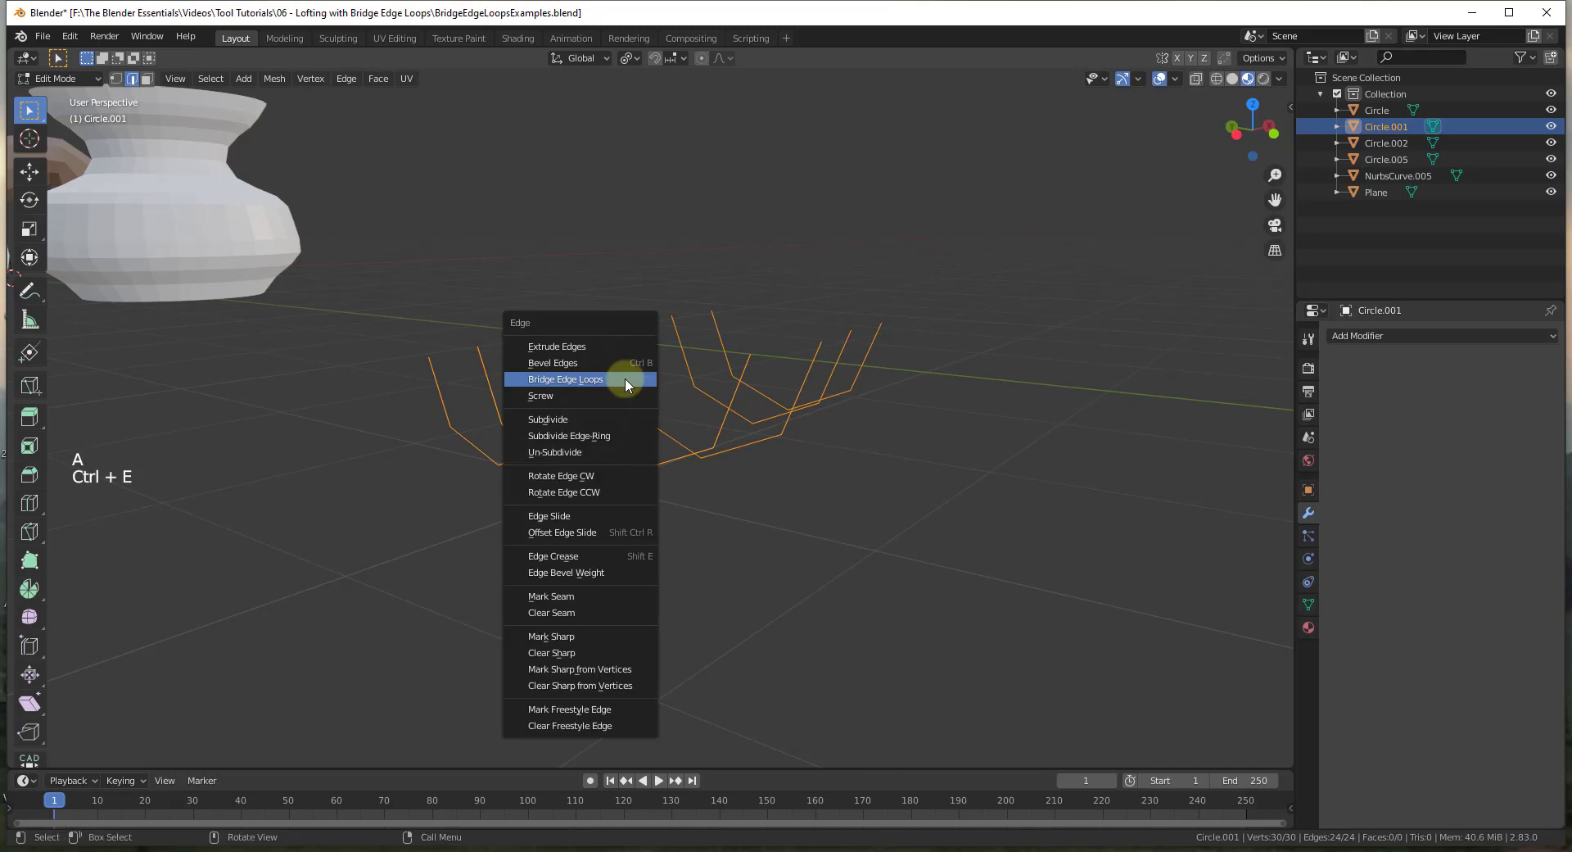
- Bridge Circle.001's loops into a lofted boat-shaped surface and return to Object Mode
{"action": "middle_click", "coordinate": [856, 407]}
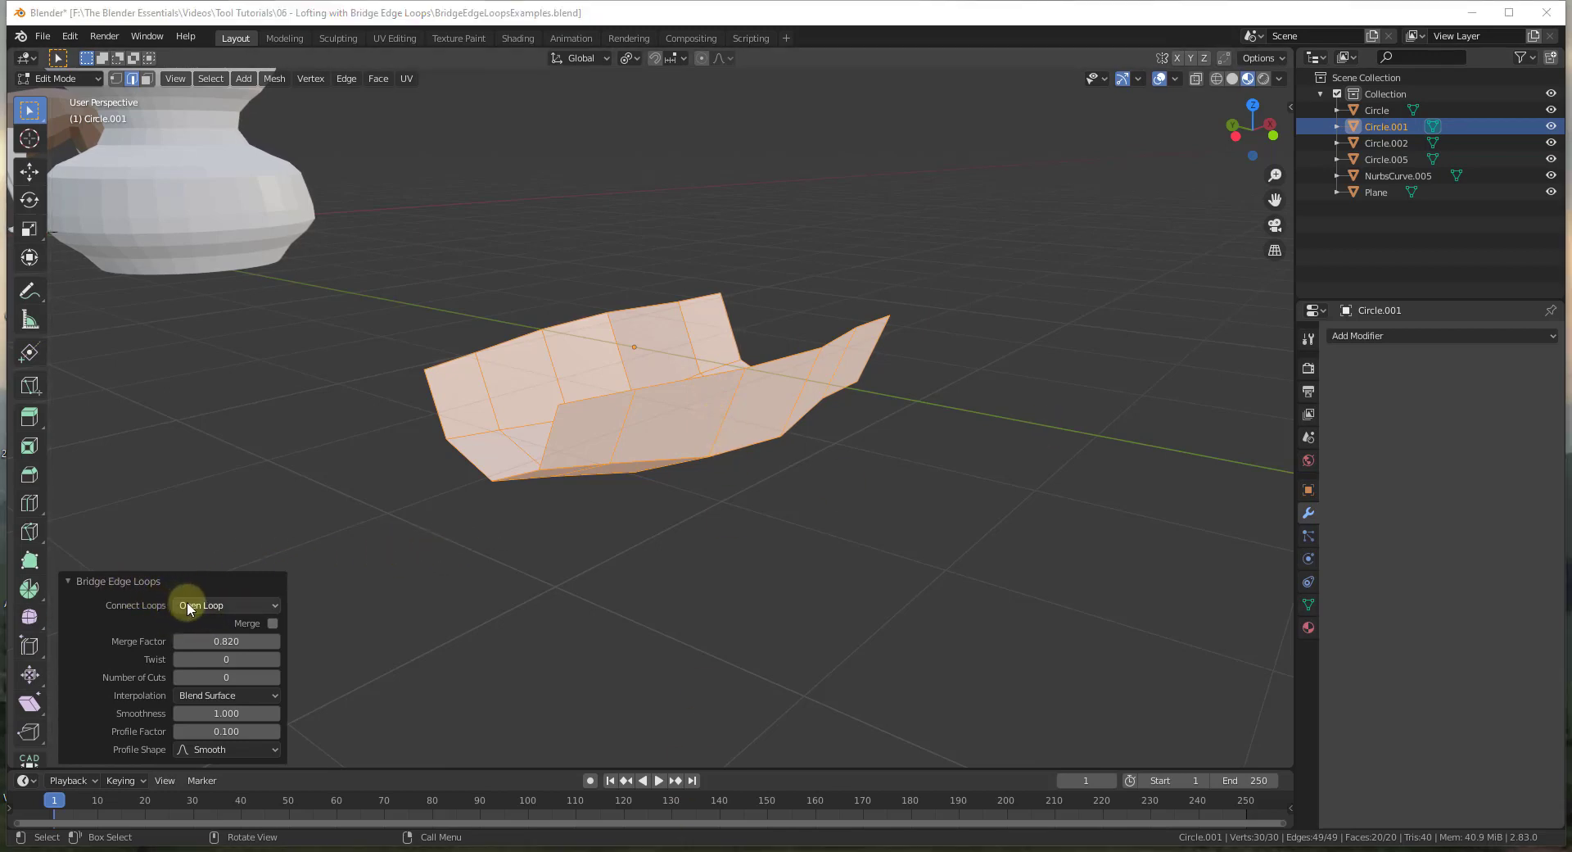
{"action": "left_click", "coordinate": [642, 581]}
{"action": "scroll", "scroll_direction": "down", "scroll_amount": 3}
{"action": "key", "text": "Tab"}
{"action": "scroll", "scroll_direction": "down", "scroll_amount": 3}
{"action": "middle_click", "coordinate": [729, 457]}
- Select the Circle.002 ring of circles, enter Edit Mode and select all
{"action": "scroll", "scroll_direction": "up", "scroll_amount": 3}
{"action": "middle_click", "coordinate": [927, 539]}
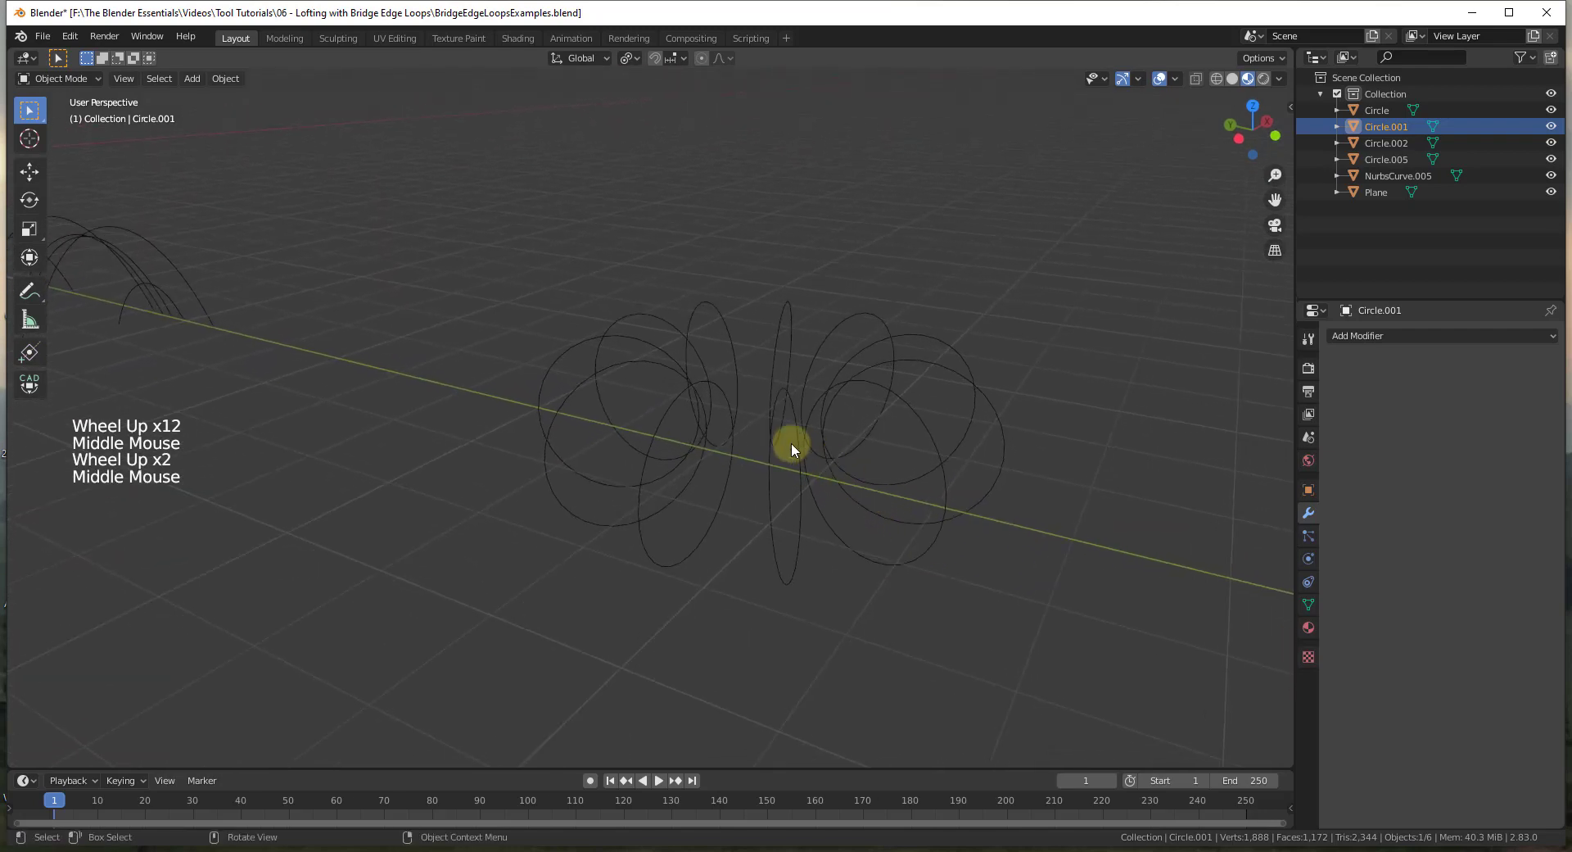
{"action": "left_click", "coordinate": [806, 448]}
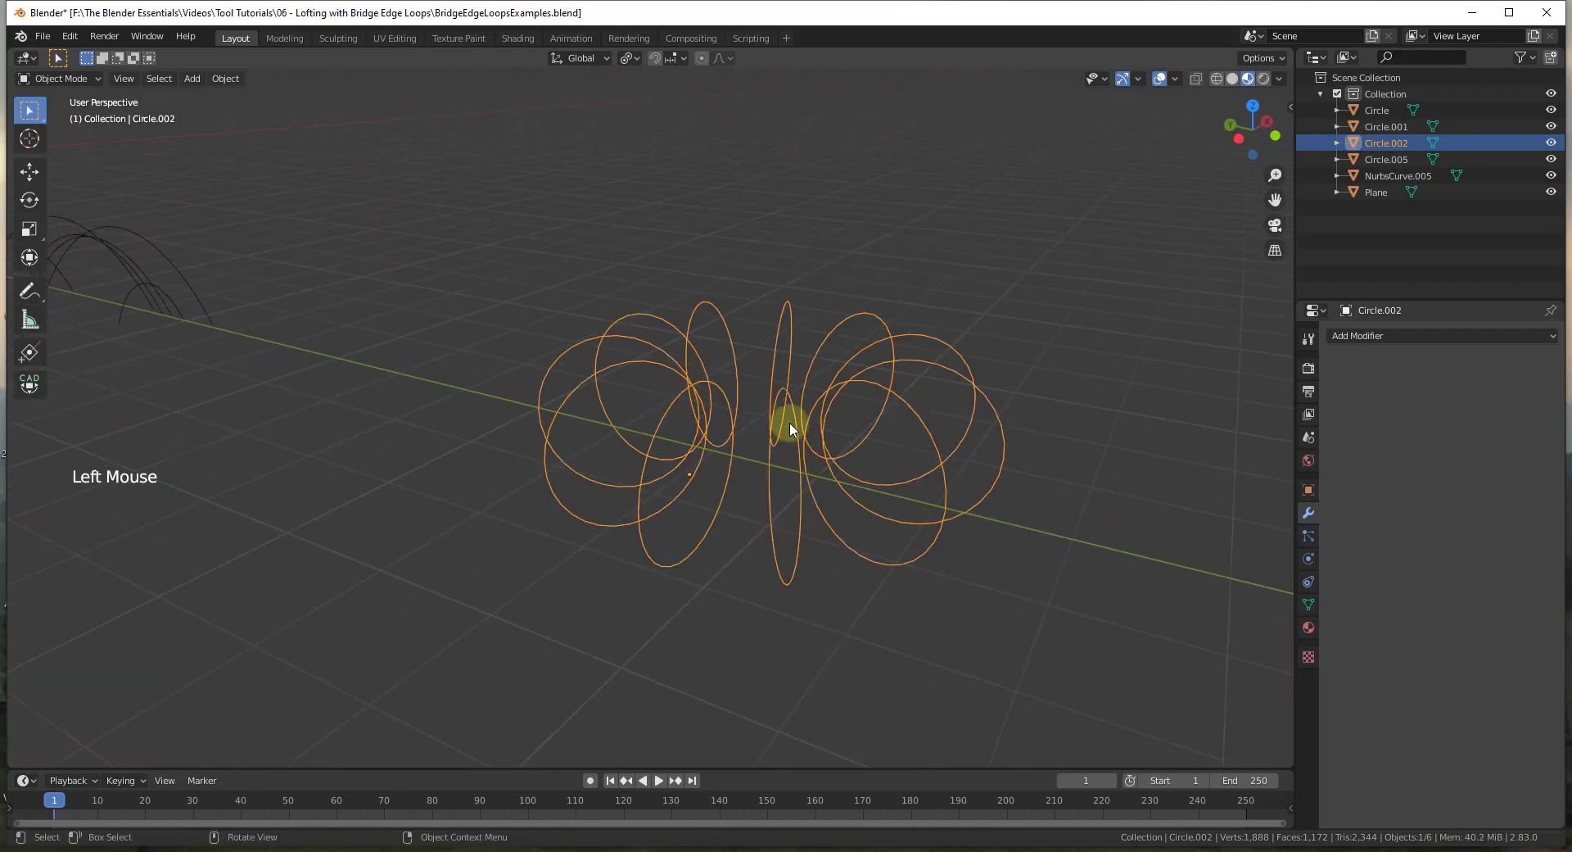
{"action": "middle_click", "coordinate": [838, 472]}
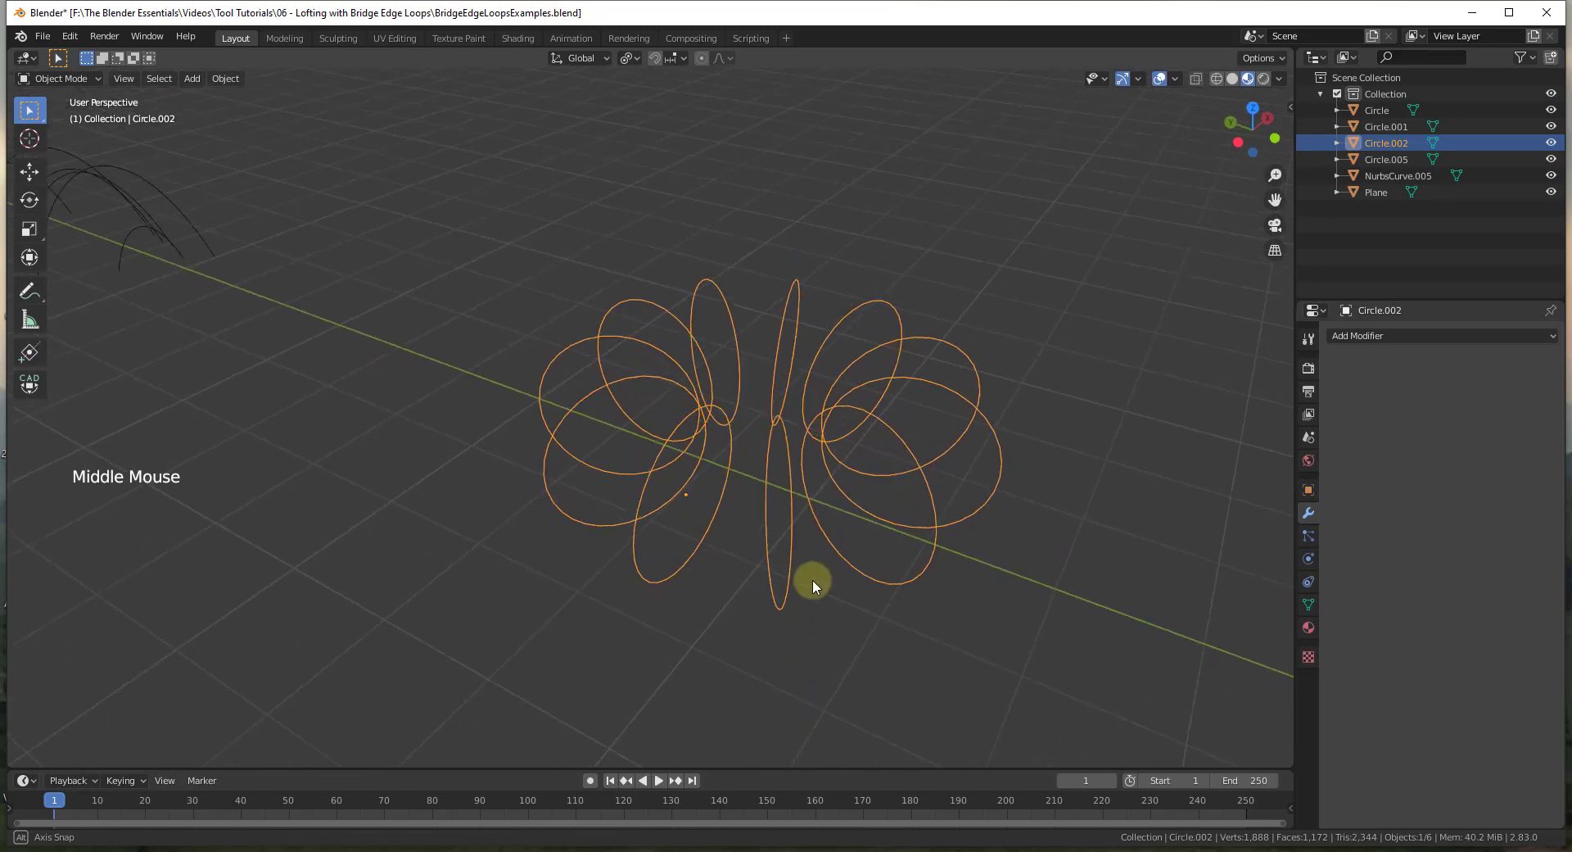
{"action": "scroll", "scroll_direction": "down", "scroll_amount": 3}
{"action": "key", "text": "Tab"}
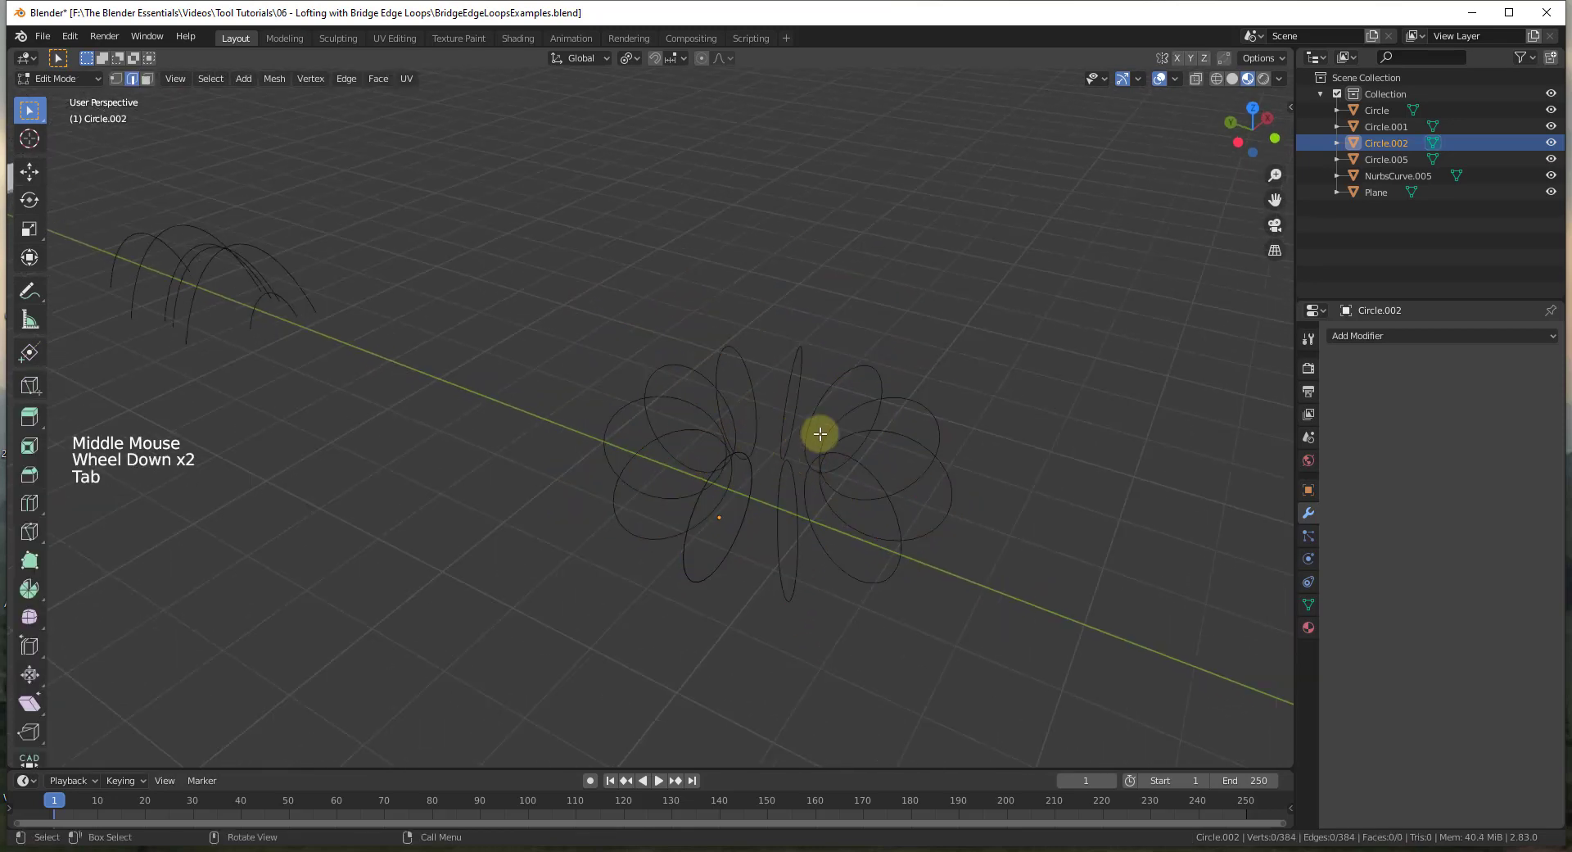
{"action": "middle_click", "coordinate": [921, 528]}
{"action": "key", "text": "a"}
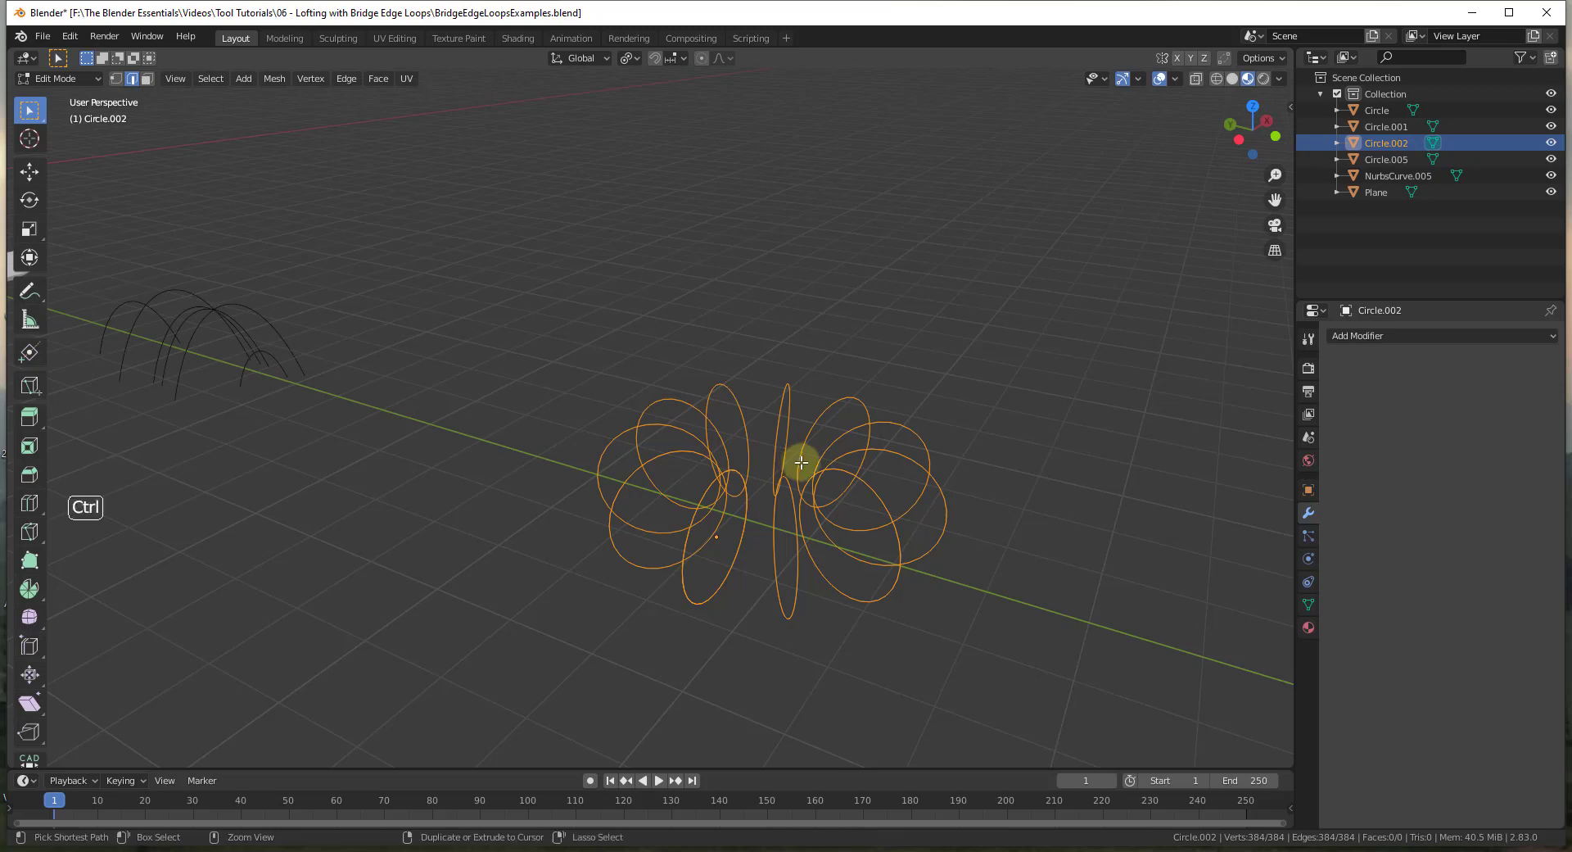
- Bridge the ring of circles into an open doughnut-shaped surface
{"action": "key", "text": "ctrl+e"}
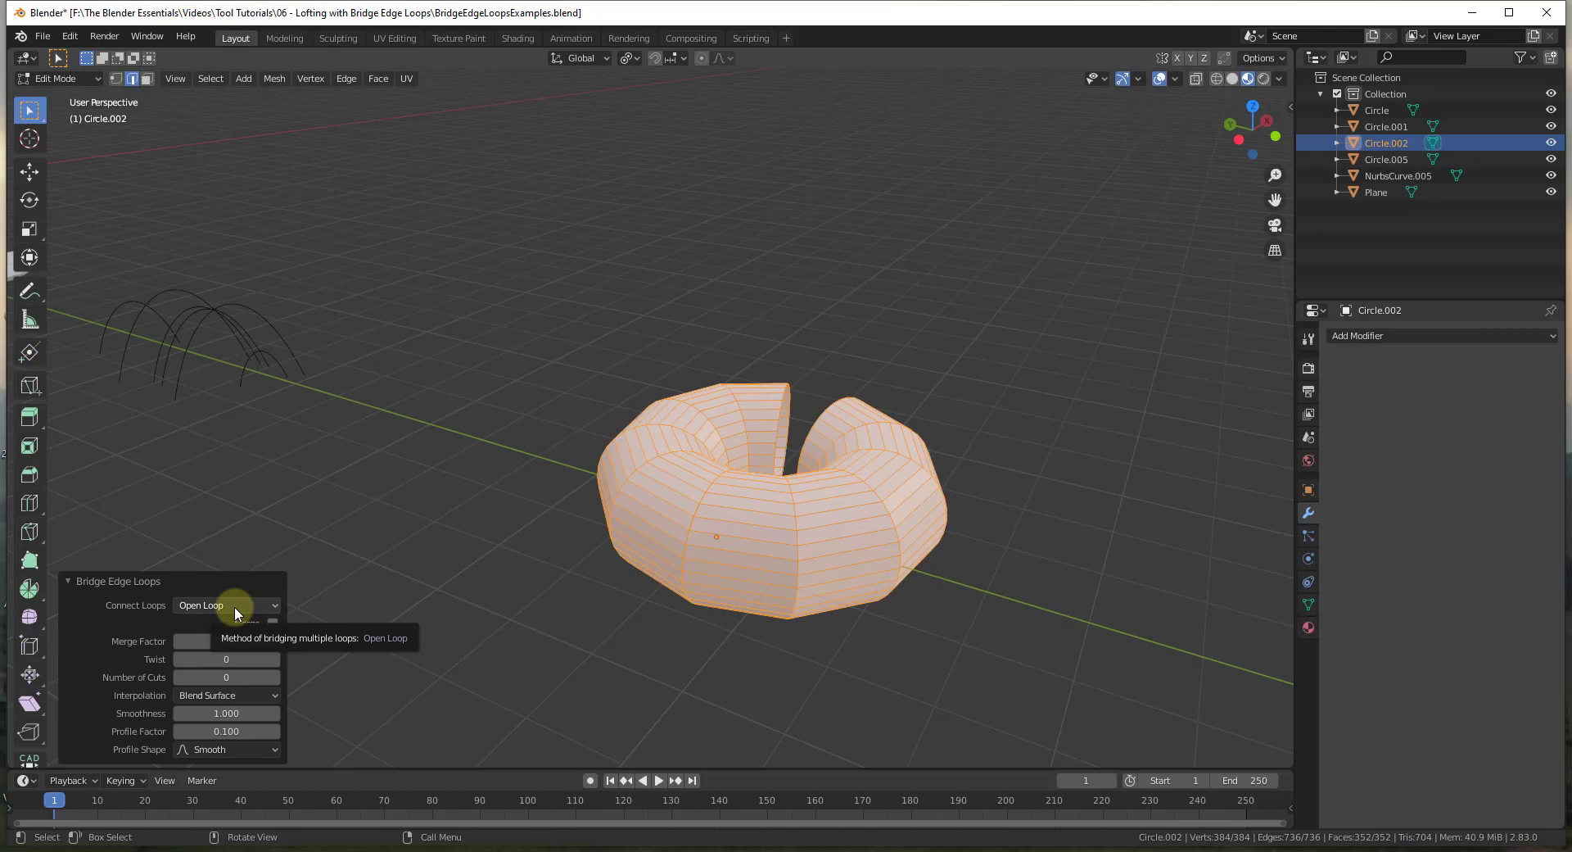
{"action": "left_click", "coordinate": [244, 614]}
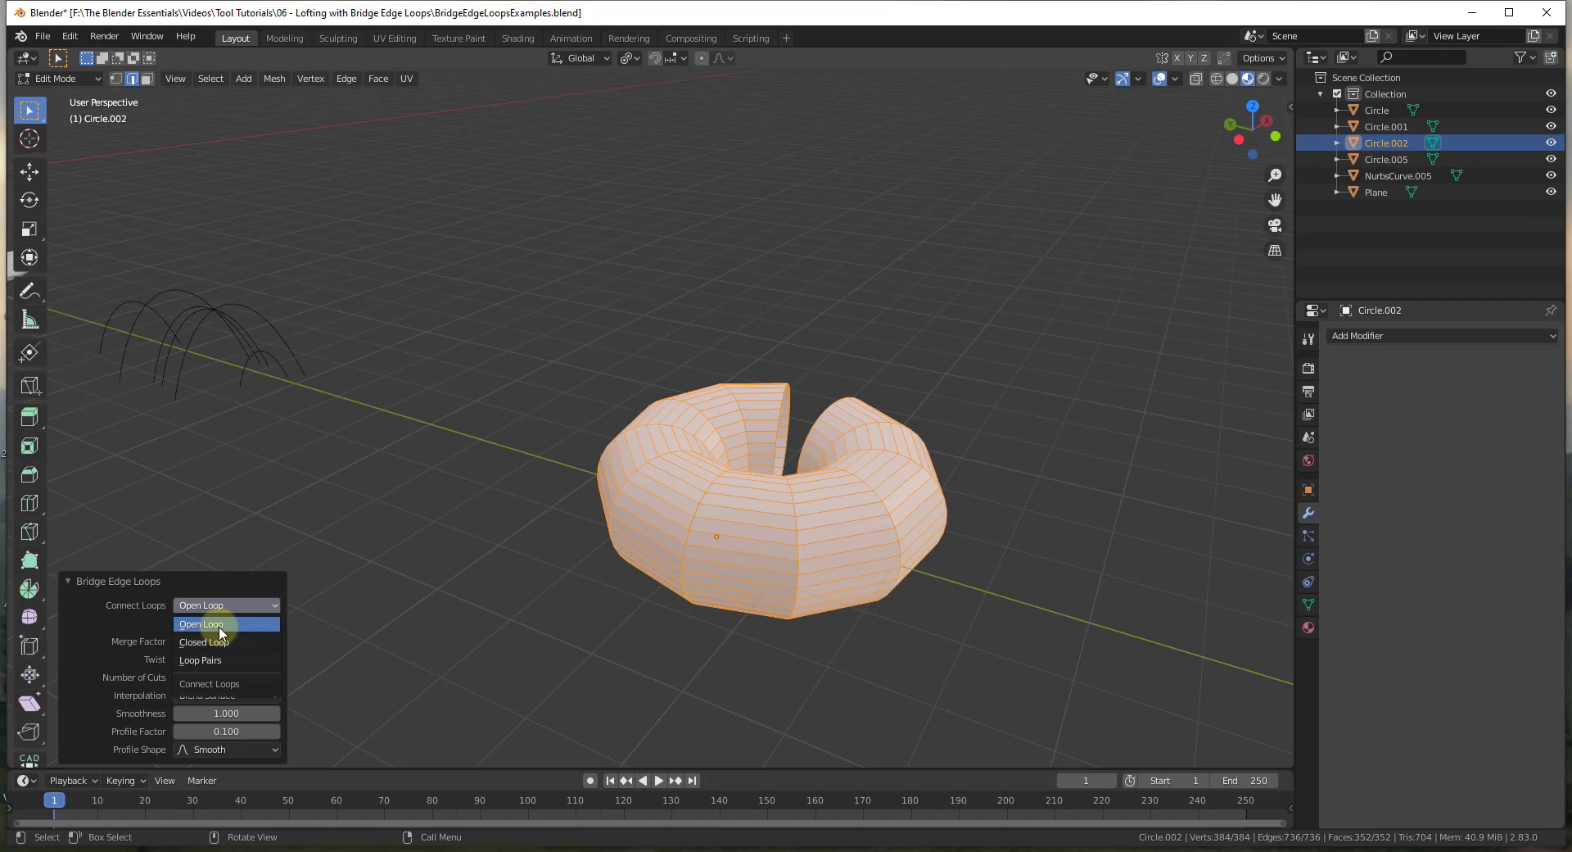
{"action": "left_click", "coordinate": [512, 622]}
{"action": "scroll", "scroll_direction": "down", "scroll_amount": 3}
{"action": "scroll", "scroll_direction": "up", "scroll_amount": 3}
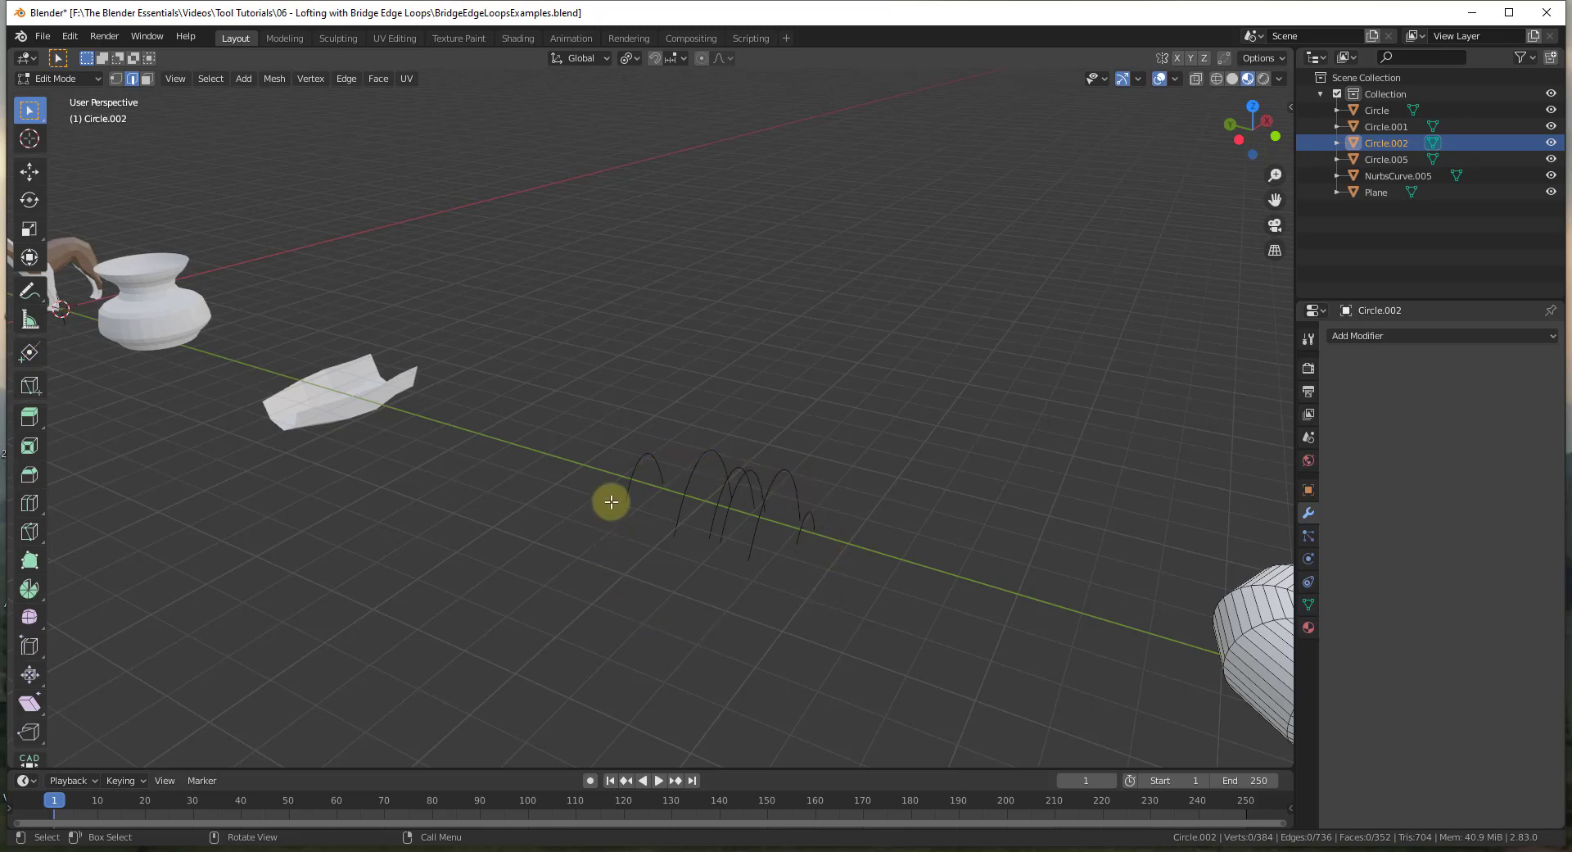
- Inspect the gapped doughnut, then undo back to the bare selected circles
{"action": "scroll", "scroll_direction": "down", "scroll_amount": 3}
{"action": "scroll", "scroll_direction": "up", "scroll_amount": 3}
{"action": "scroll", "scroll_direction": "up", "scroll_amount": 3}
{"action": "scroll", "scroll_direction": "down", "scroll_amount": 3}
{"action": "scroll", "scroll_direction": "up", "scroll_amount": 3}
{"action": "middle_click", "coordinate": [1194, 608]}
{"action": "scroll", "scroll_direction": "up", "scroll_amount": 3}
{"action": "middle_click", "coordinate": [1157, 558]}
{"action": "scroll", "scroll_direction": "down", "scroll_amount": 3}
{"action": "scroll", "scroll_direction": "up", "scroll_amount": 3}
{"action": "key", "text": "ctrl+z"}
{"action": "key", "text": "ctrl+z"}
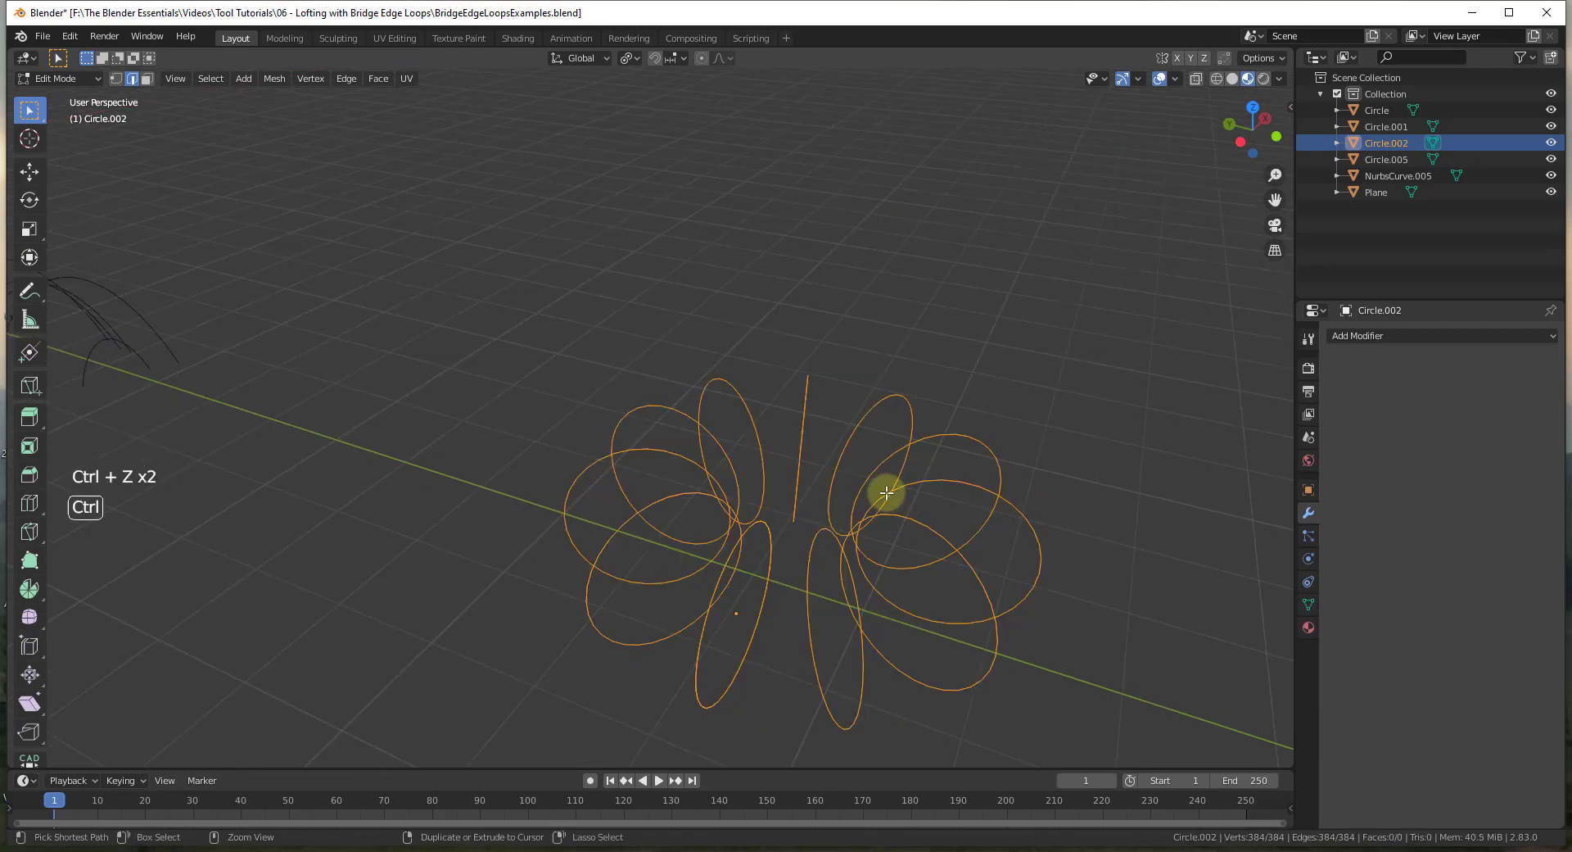
- Redo Bridge Edge Loops with Loop enabled so the doughnut closes into a full ring
{"action": "key", "text": "ctrl+e"}
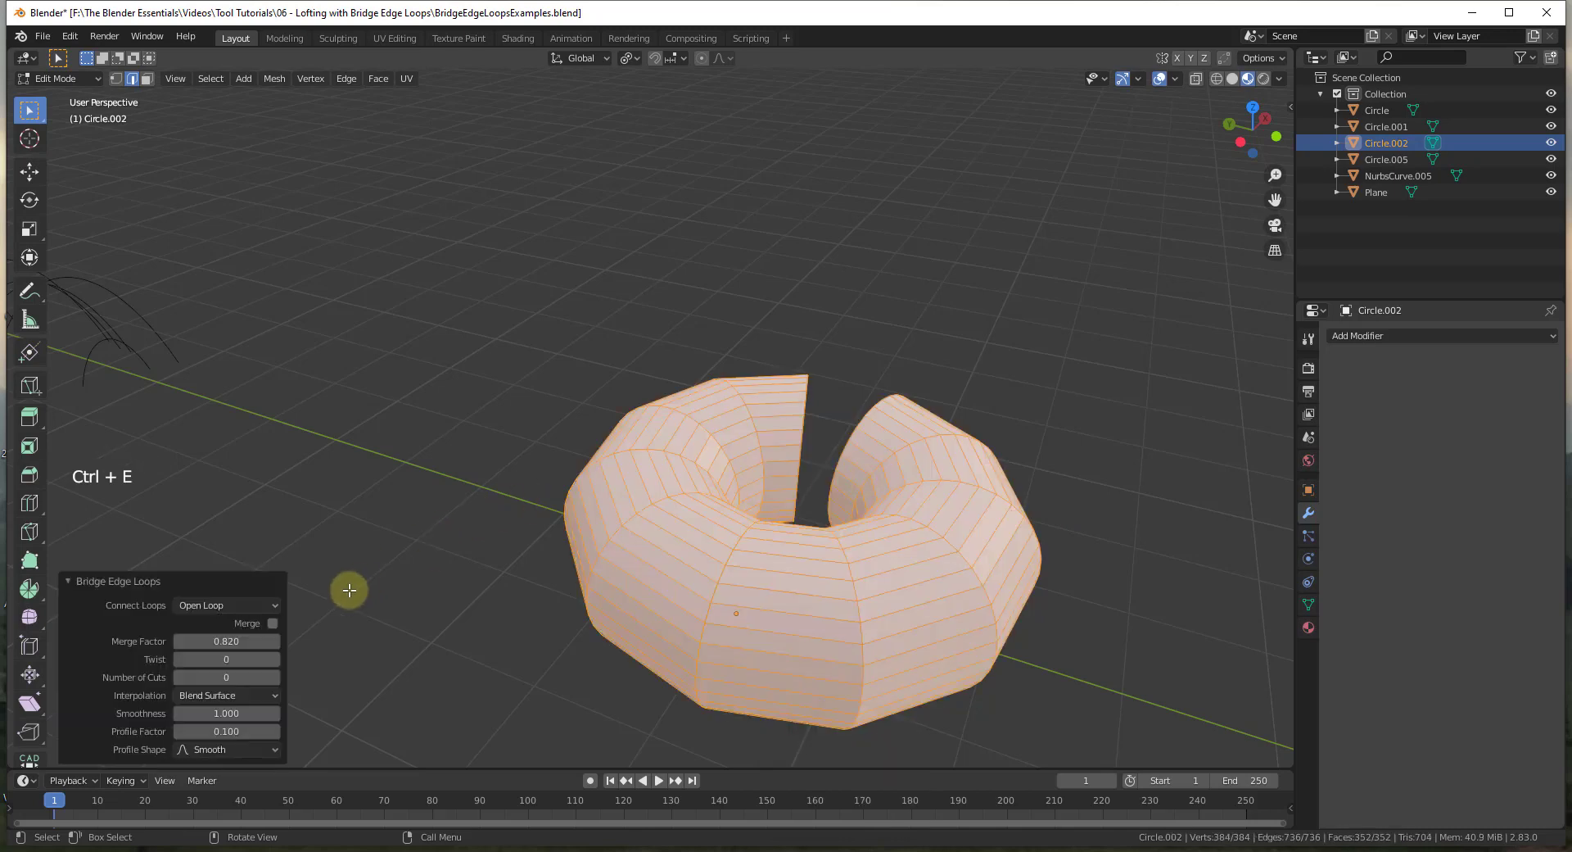
{"action": "left_click", "coordinate": [260, 625]}
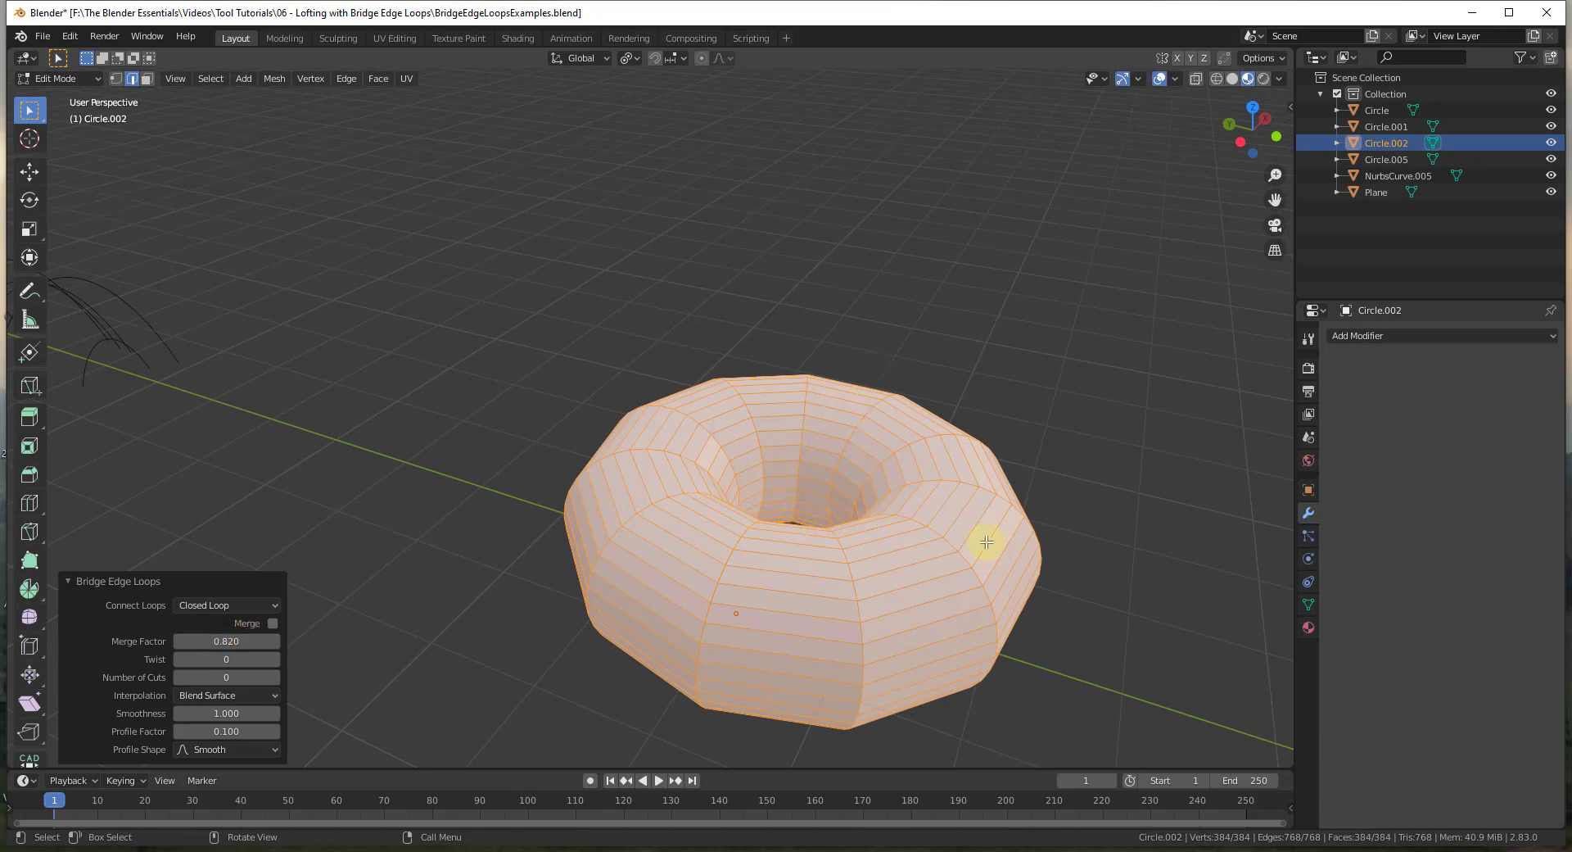
{"action": "middle_click", "coordinate": [1027, 576]}
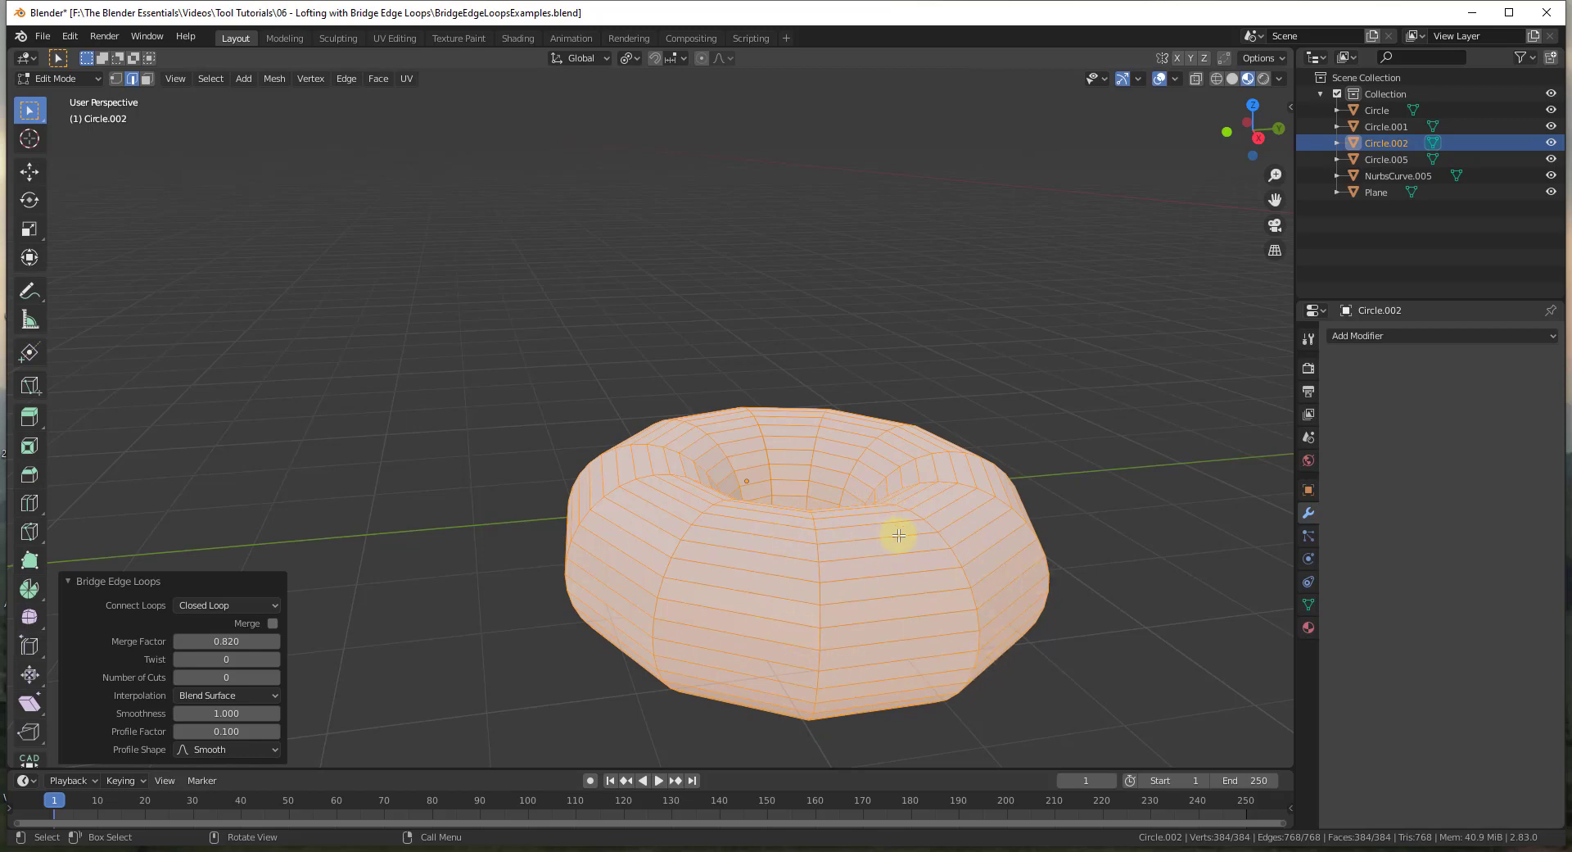
{"action": "scroll", "scroll_direction": "down", "scroll_amount": 3}
{"action": "middle_click", "coordinate": [1030, 540]}
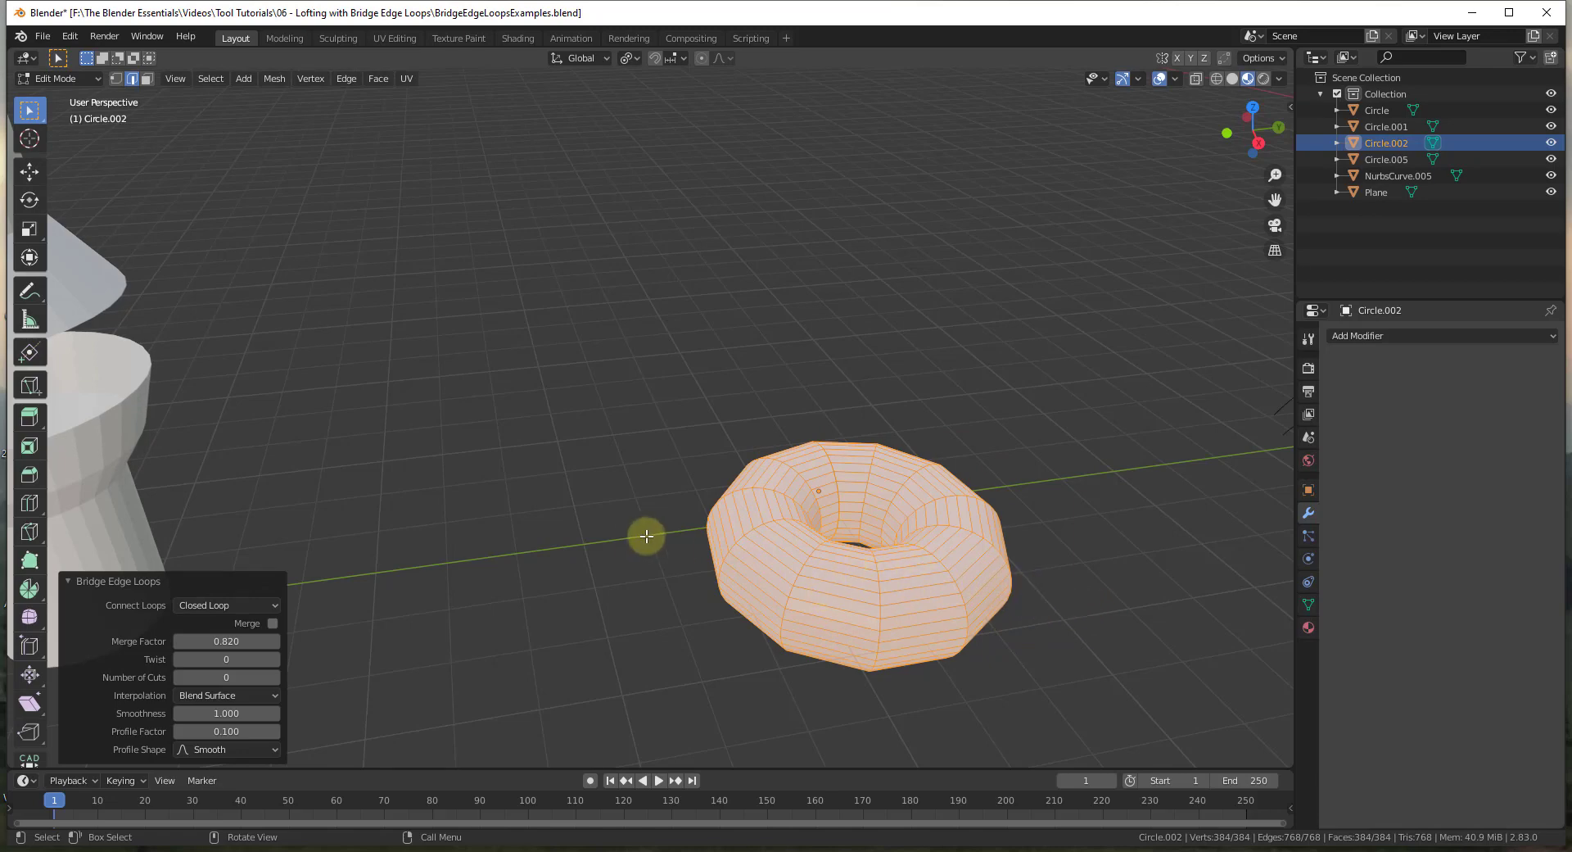
- Leave the ring, select the NurbsCurve.005 arch profiles and enter Edit Mode
{"action": "key", "text": "Tab"}
{"action": "middle_click", "coordinate": [613, 507]}
{"action": "scroll", "scroll_direction": "down", "scroll_amount": 3}
{"action": "scroll", "scroll_direction": "up", "scroll_amount": 3}
{"action": "left_click", "coordinate": [652, 392]}
{"action": "key", "text": "Tab"}
{"action": "scroll", "scroll_direction": "up", "scroll_amount": 3}
- Select all the arch profiles and bridge them into a wavy surface
{"action": "key", "text": "a"}
{"action": "scroll", "scroll_direction": "up", "scroll_amount": 3}
{"action": "scroll", "scroll_direction": "up", "scroll_amount": 3}
{"action": "key", "text": "ctrl+e"}
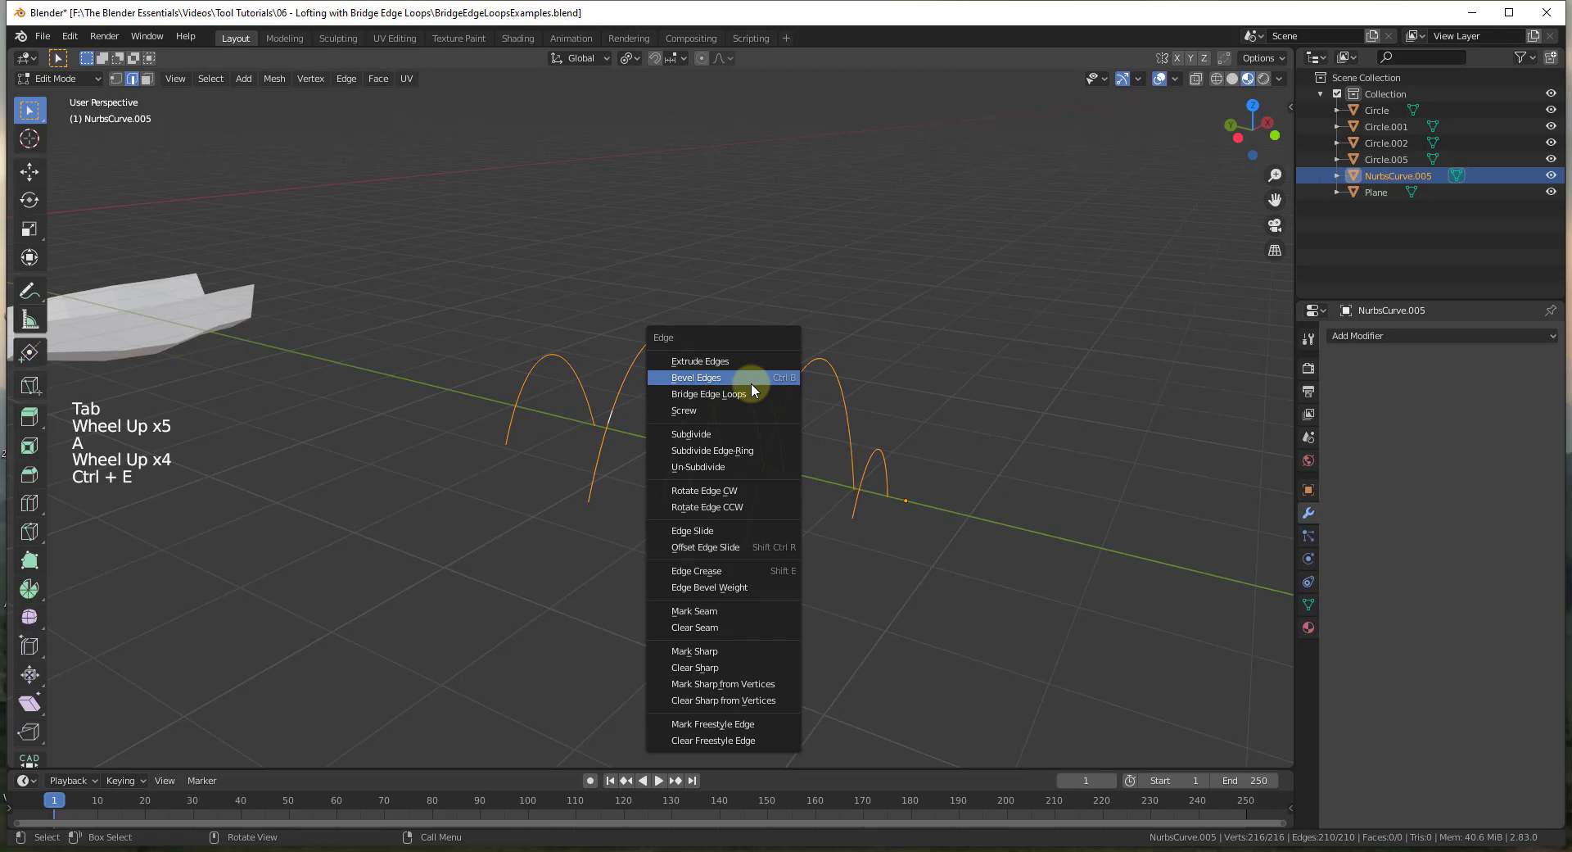
{"action": "left_click", "coordinate": [250, 612]}
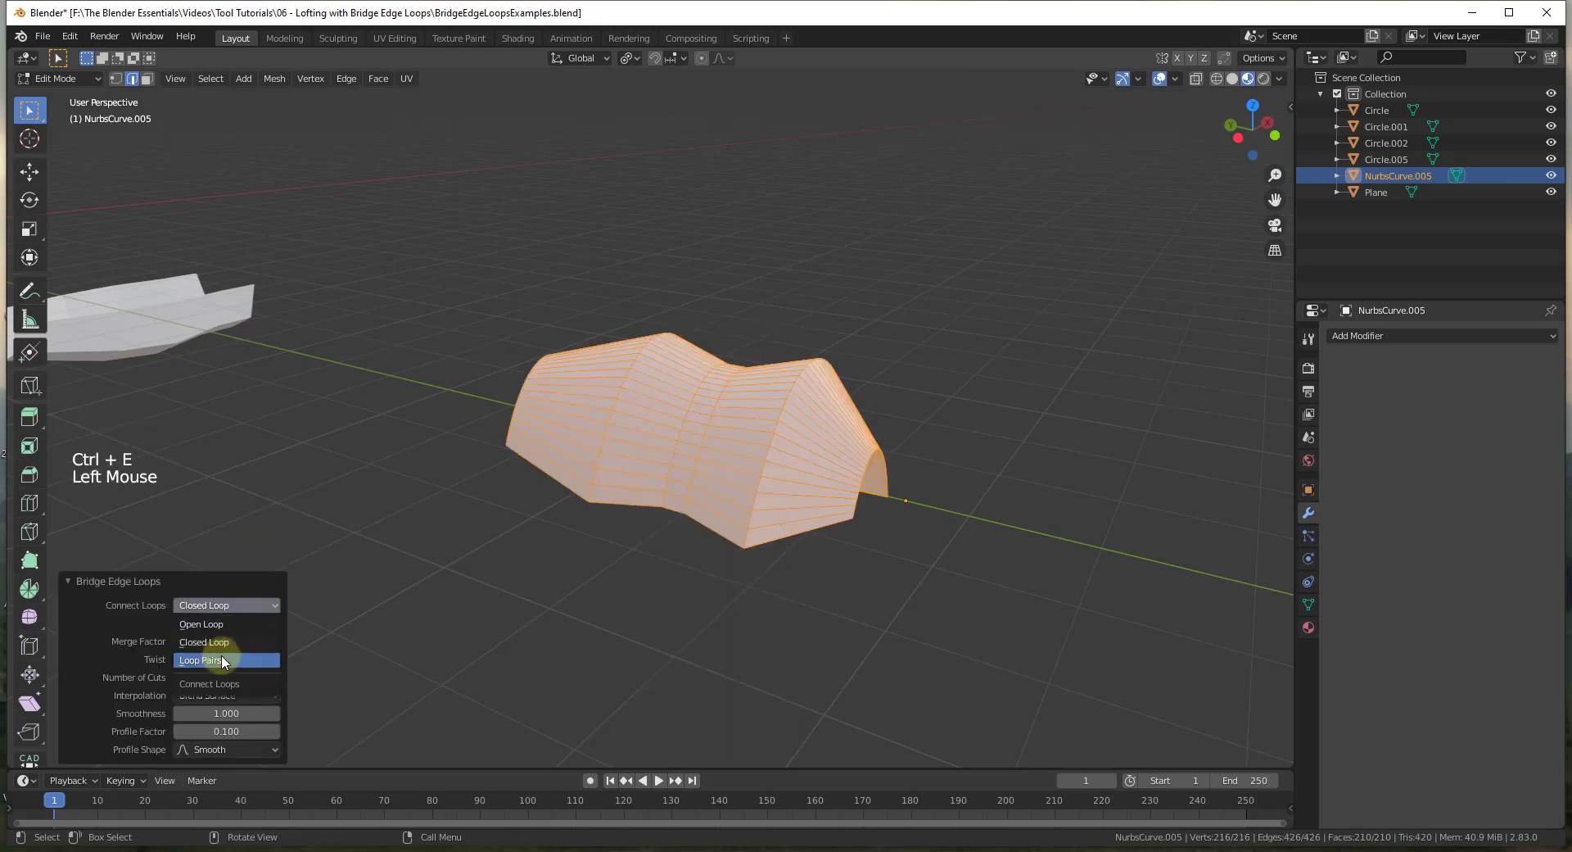
- Inspect the wavy strip, then undo the bridge leaving bare arch curves
{"action": "middle_click", "coordinate": [506, 415]}
{"action": "middle_click", "coordinate": [605, 469]}
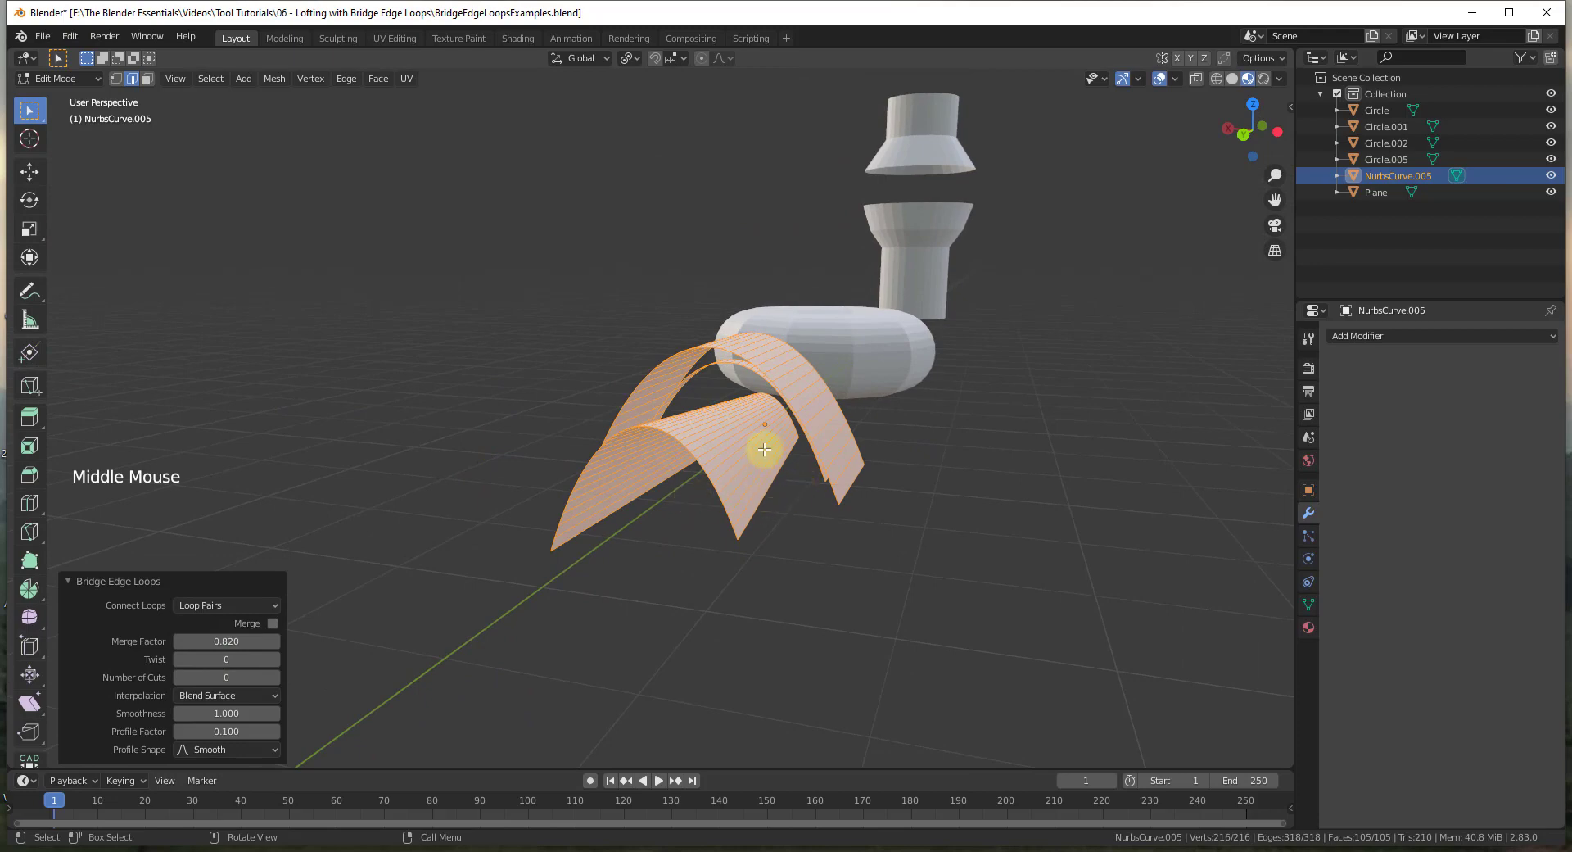
{"action": "scroll", "scroll_direction": "up", "scroll_amount": 3}
{"action": "scroll", "scroll_direction": "down", "scroll_amount": 3}
{"action": "middle_click", "coordinate": [778, 414]}
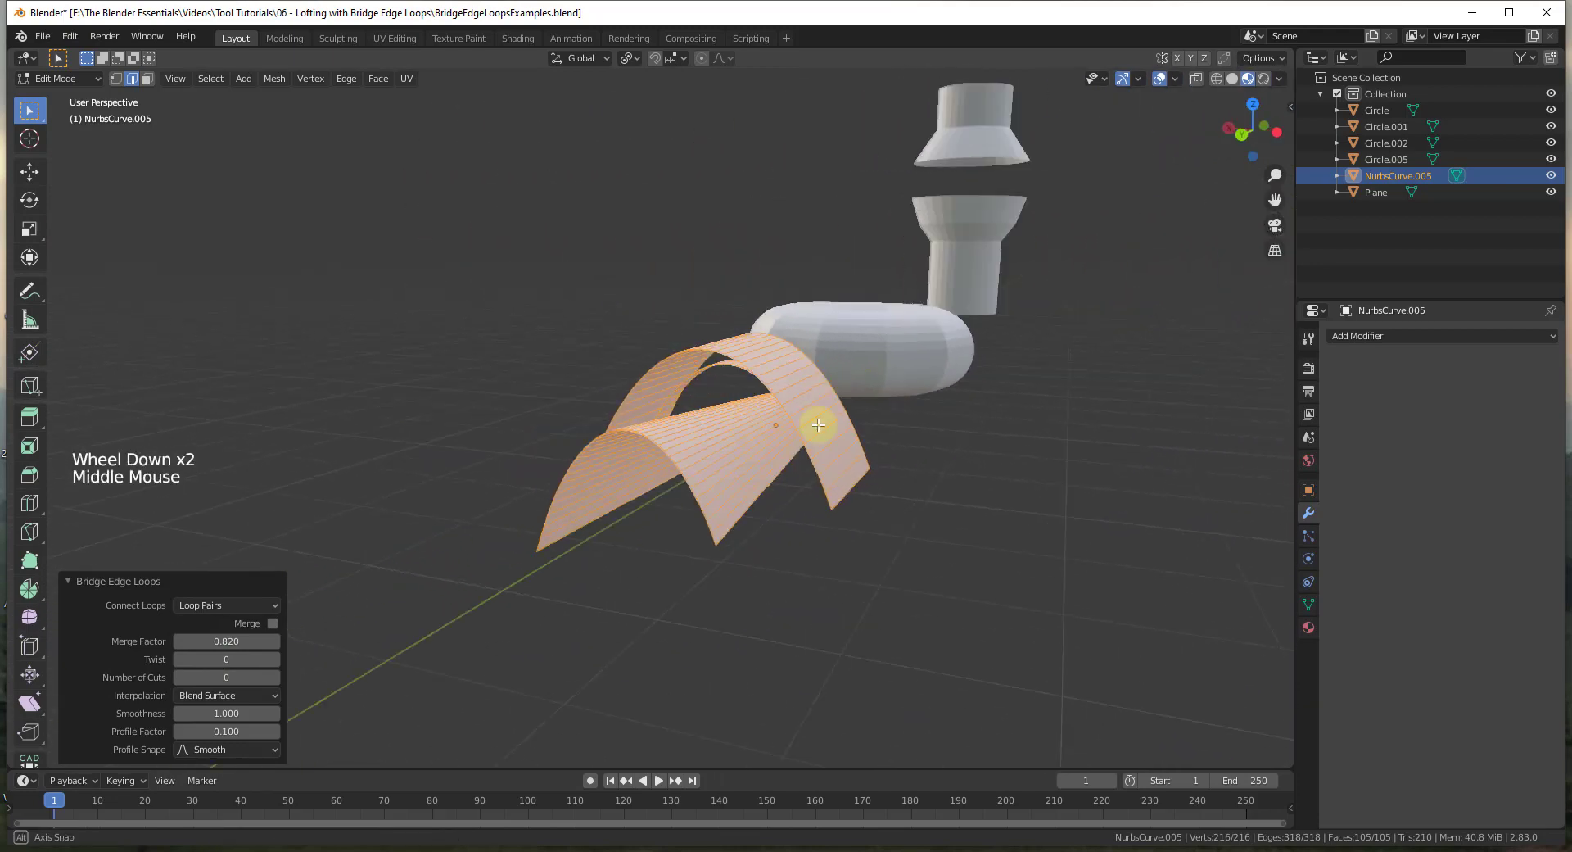
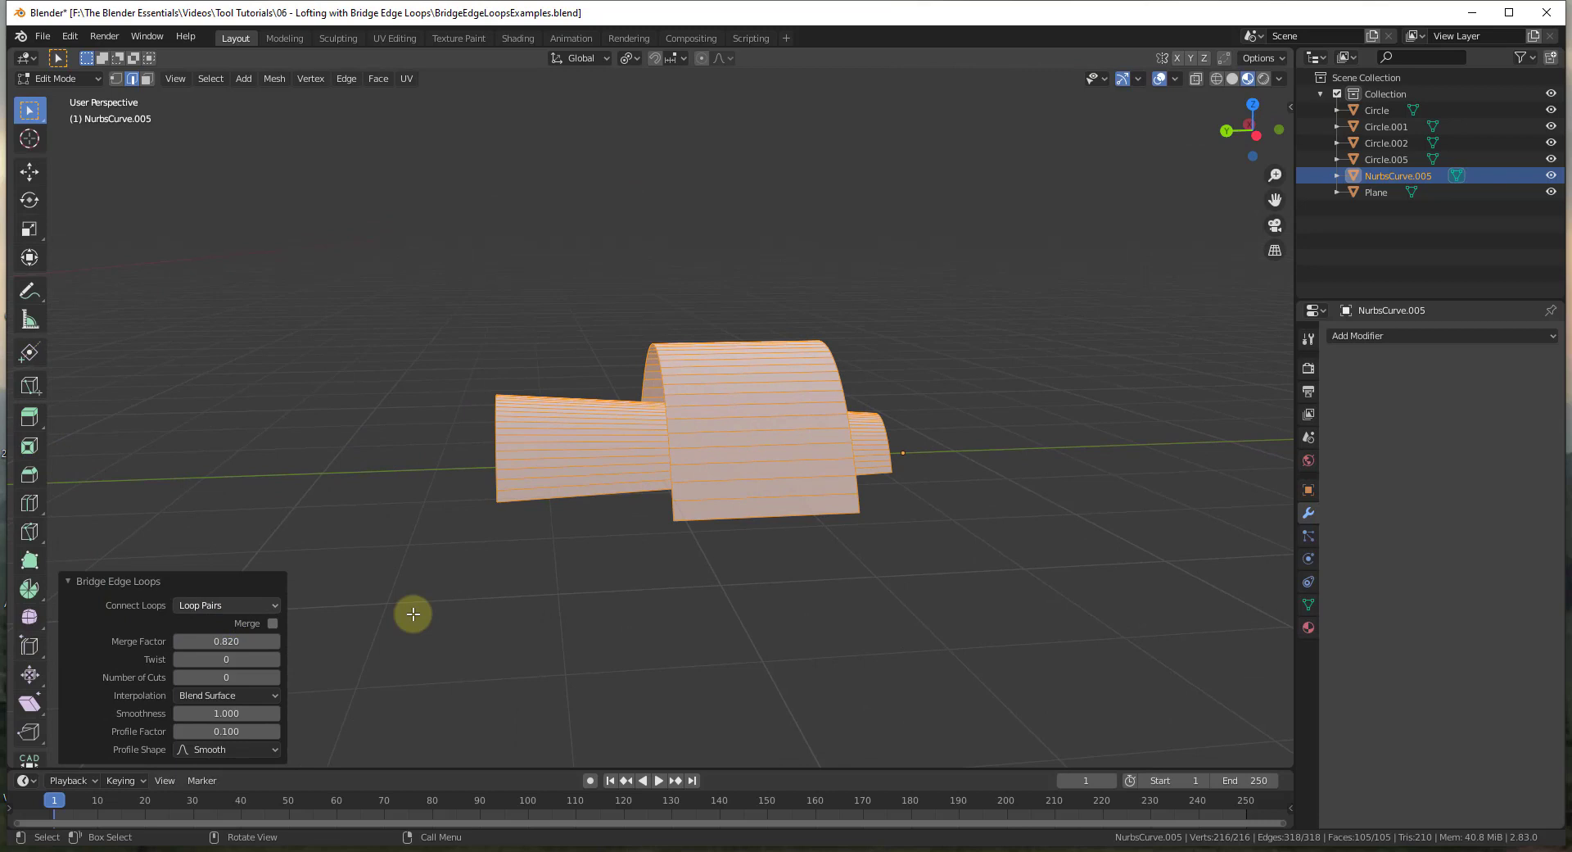
{"action": "left_click", "coordinate": [225, 609]}
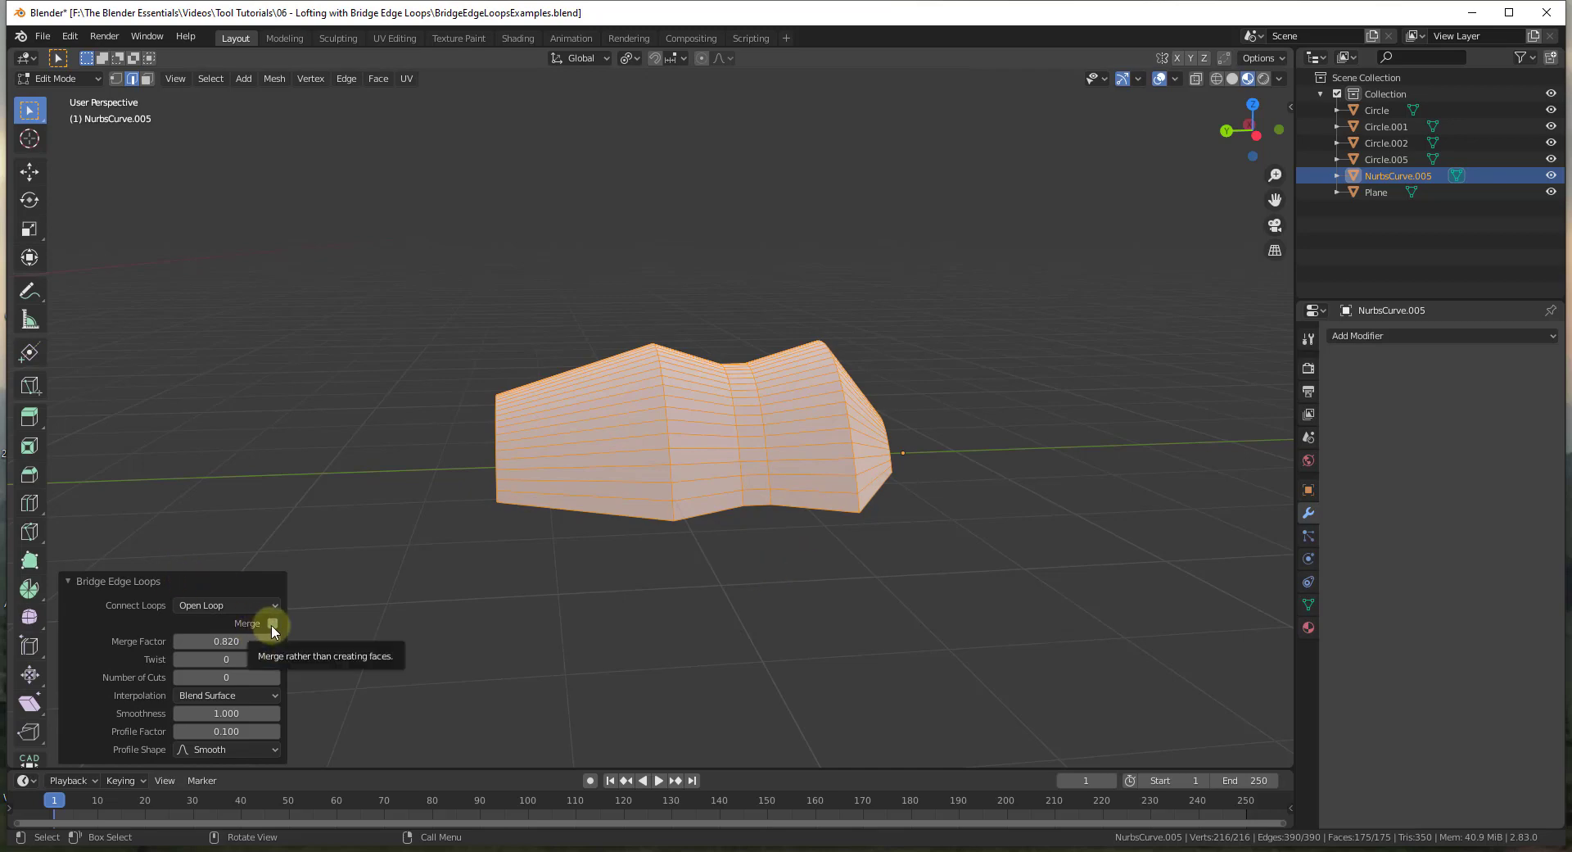
{"action": "key", "text": "ctrl+z"}
- Deselect everything and select two neighbouring arch loops
{"action": "key", "text": "a"}
{"action": "middle_click", "coordinate": [715, 434]}
{"action": "scroll", "scroll_direction": "up", "scroll_amount": 3}
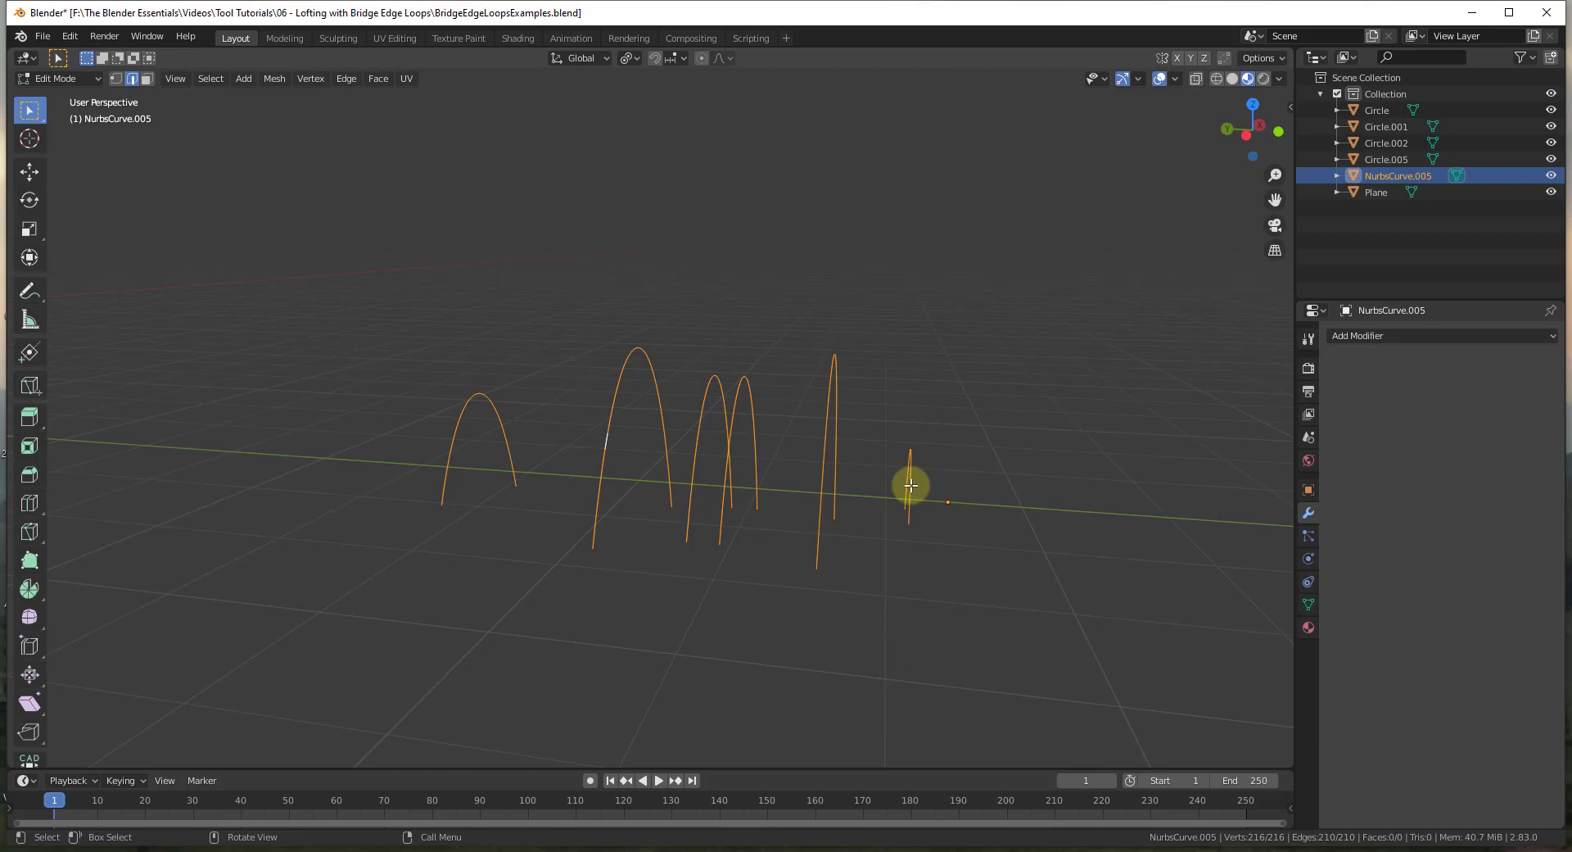
{"action": "middle_click", "coordinate": [775, 473]}
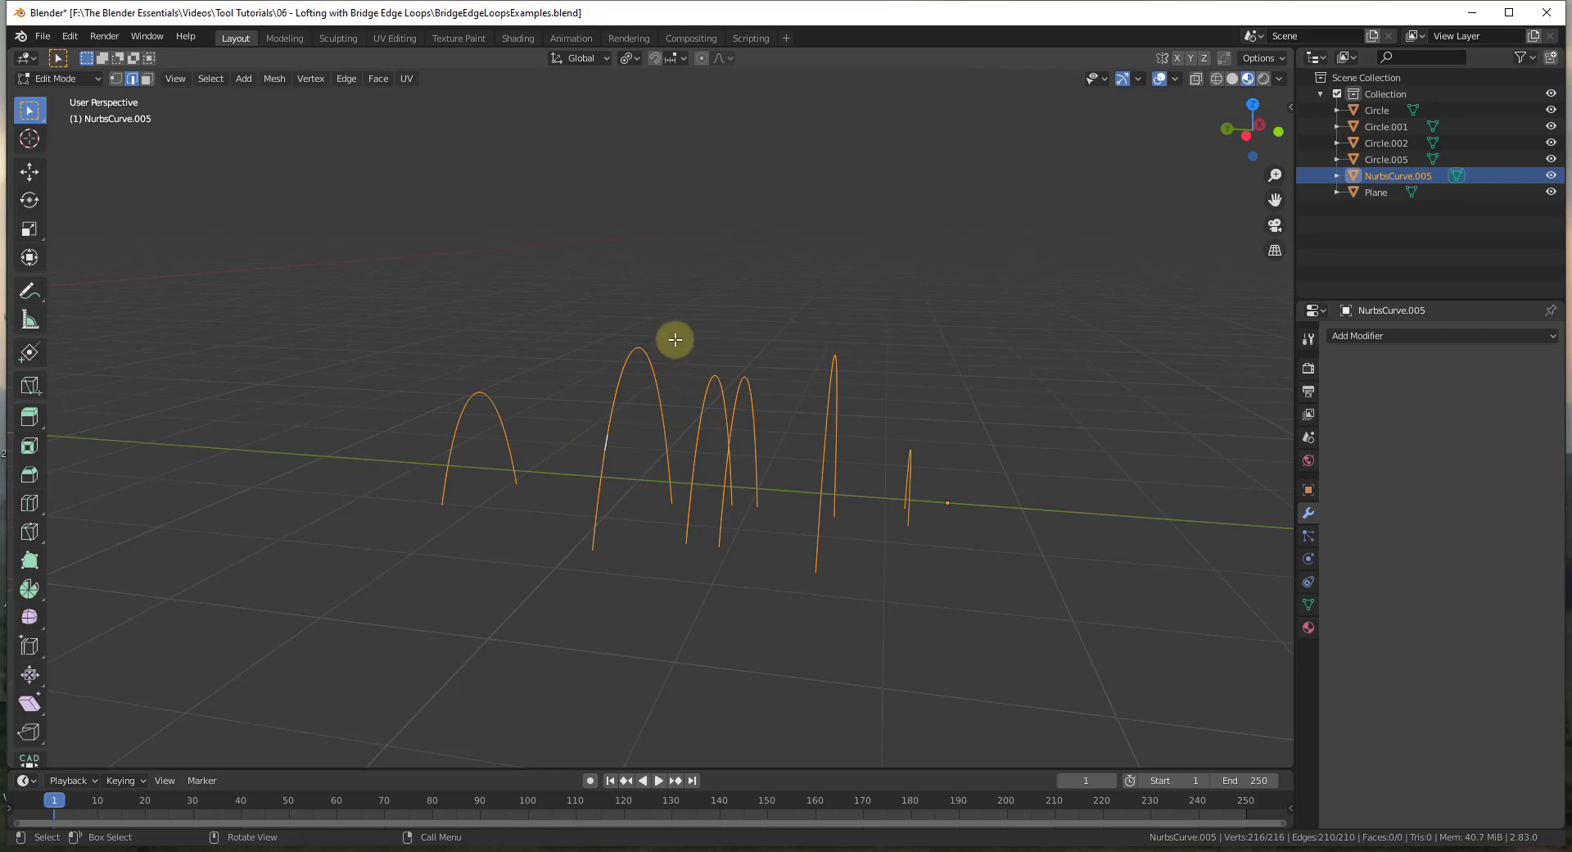
{"action": "left_click", "coordinate": [681, 328]}
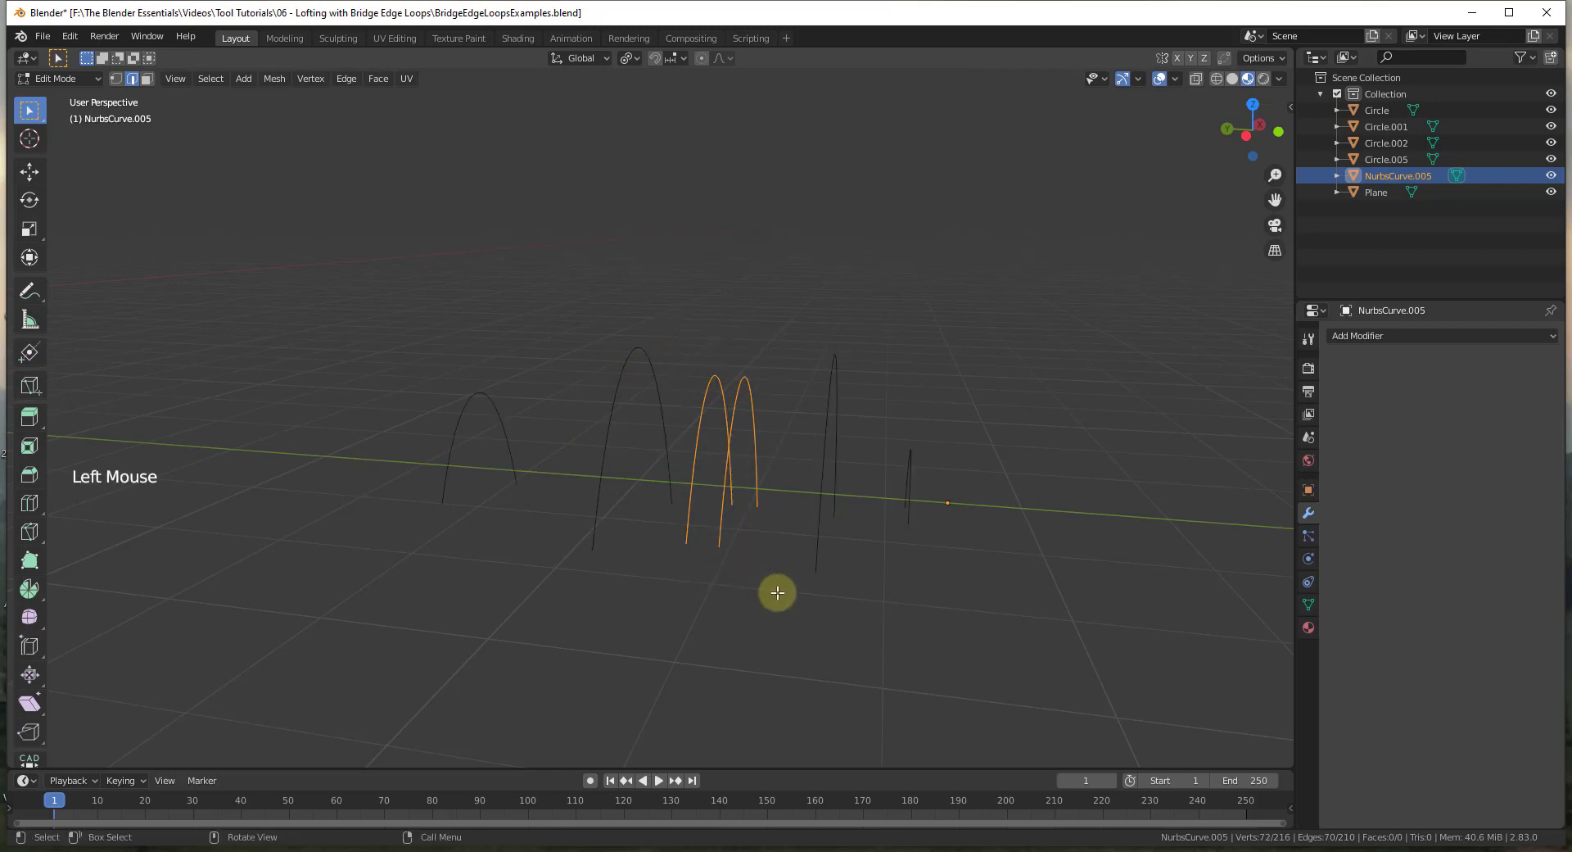
- Bridge the two arches into a narrow curved strip, then remove it
{"action": "key", "text": "ctrl+e"}
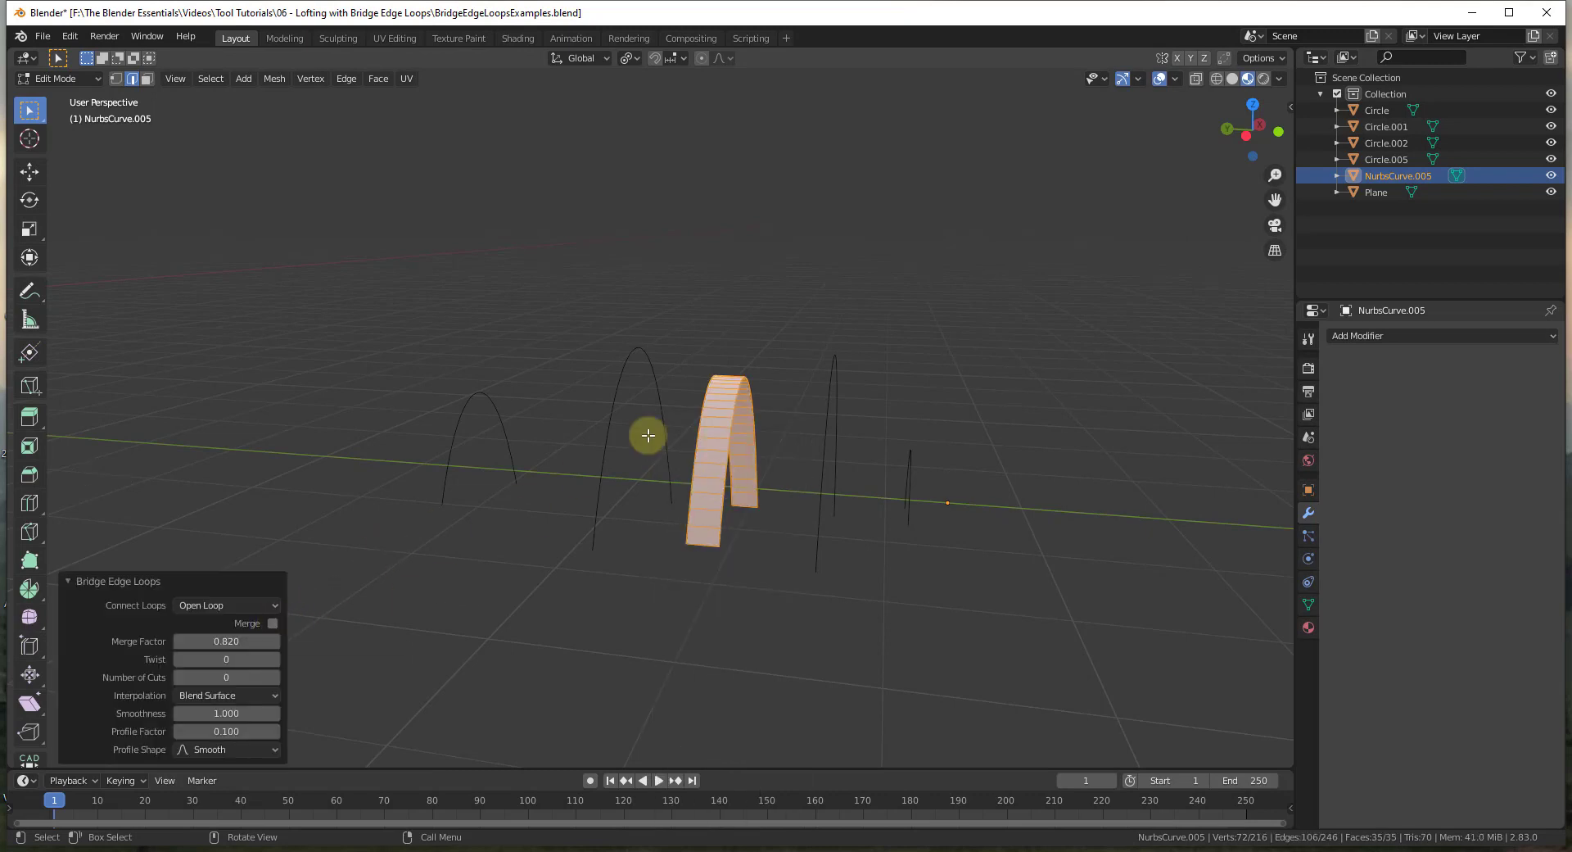
{"action": "scroll", "scroll_direction": "up", "scroll_amount": 3}
{"action": "scroll", "scroll_direction": "up", "scroll_amount": 3}
{"action": "left_click", "coordinate": [284, 626]}
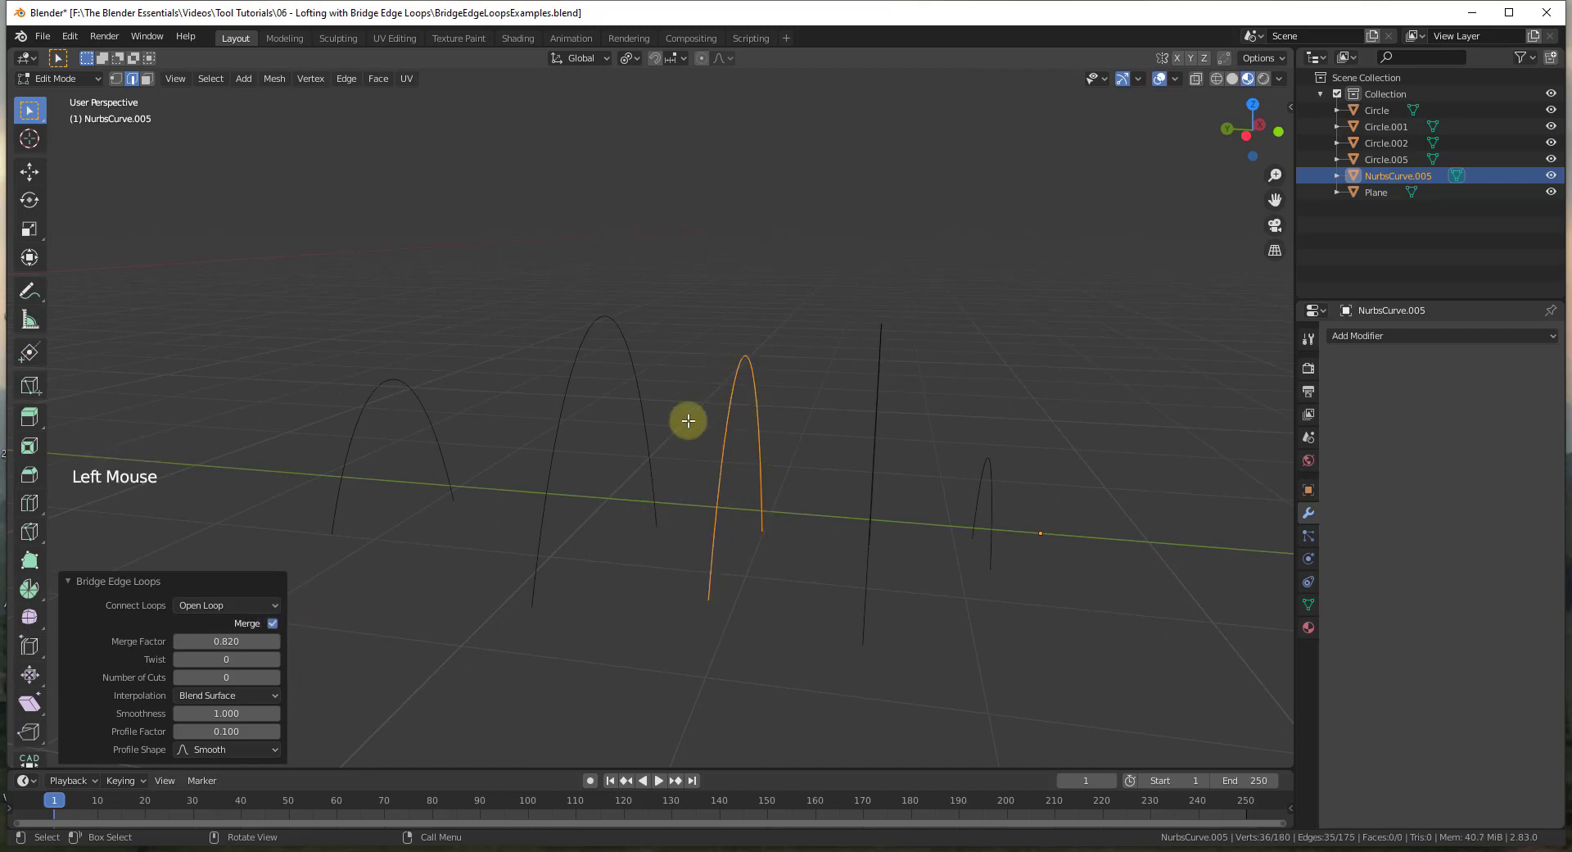
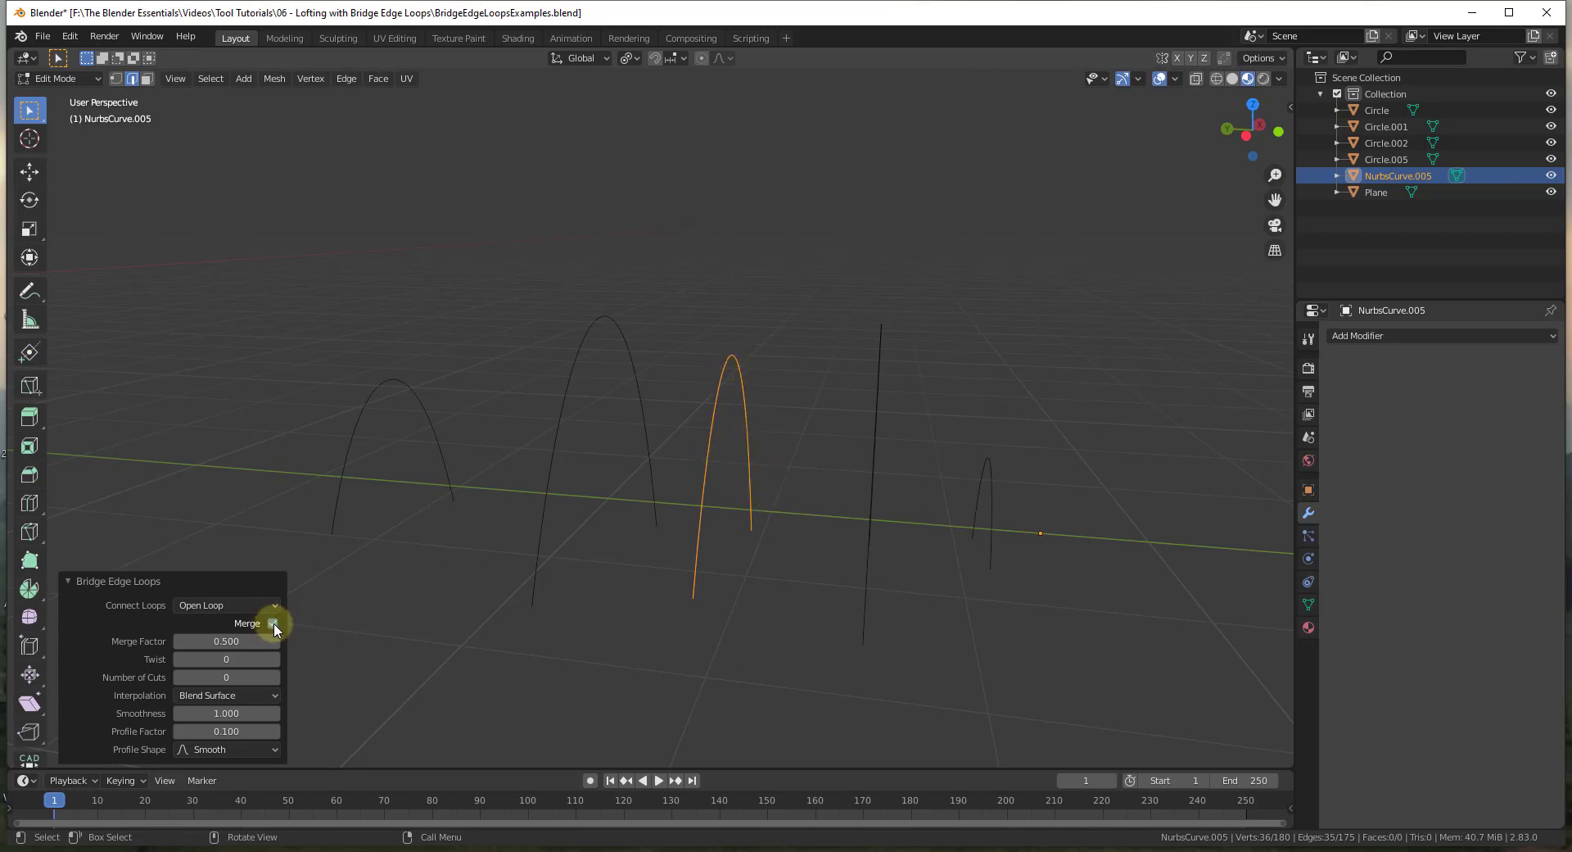
- Bridge the selected arches into a curved band
{"action": "left_click", "coordinate": [281, 630]}
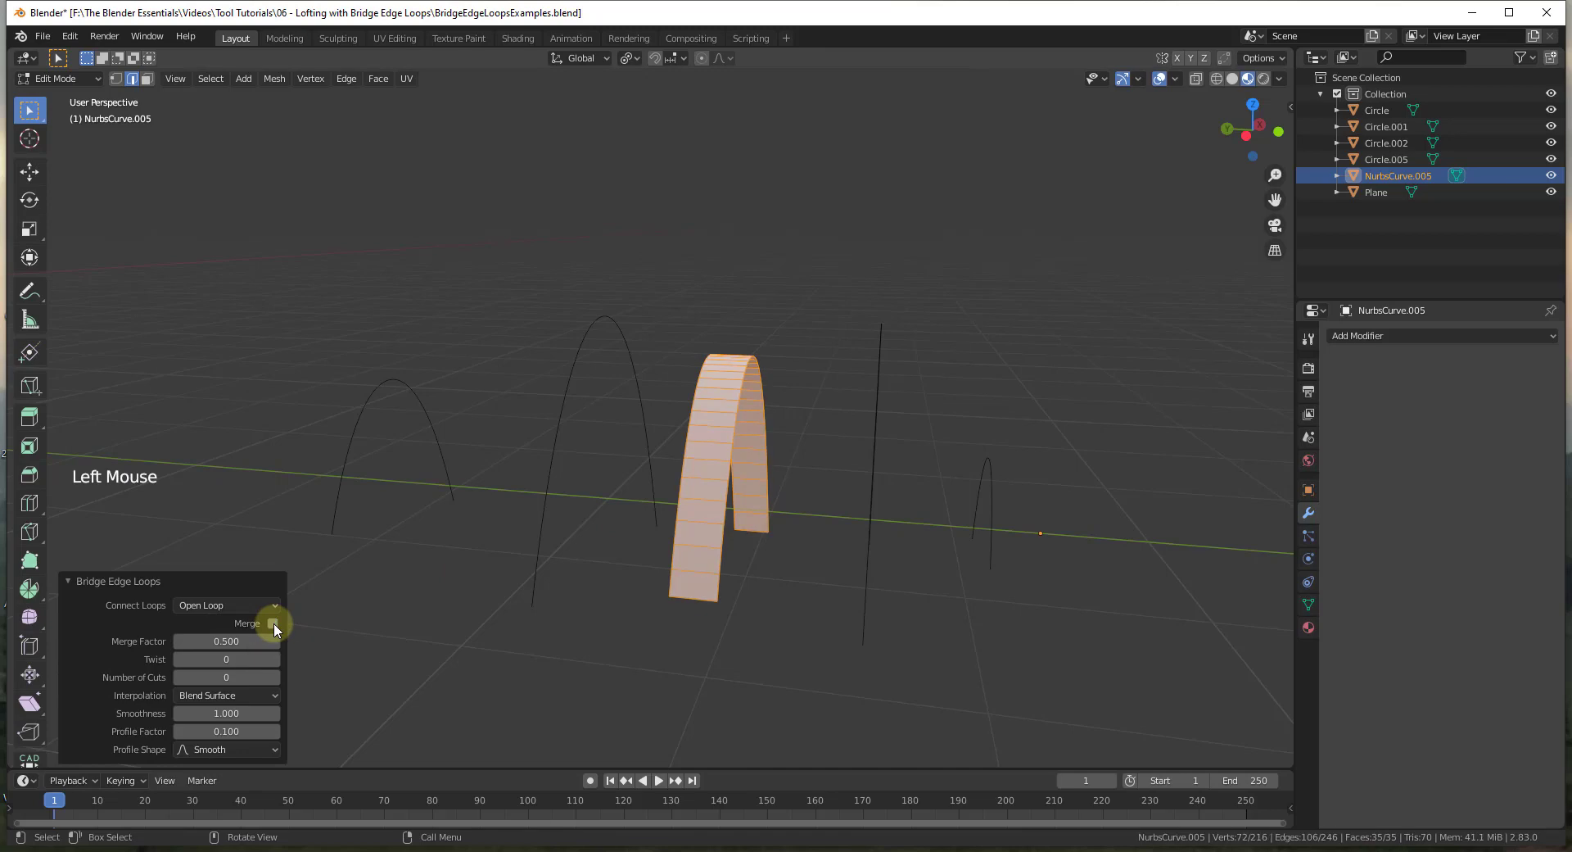
{"action": "scroll", "scroll_direction": "up", "scroll_amount": 3}
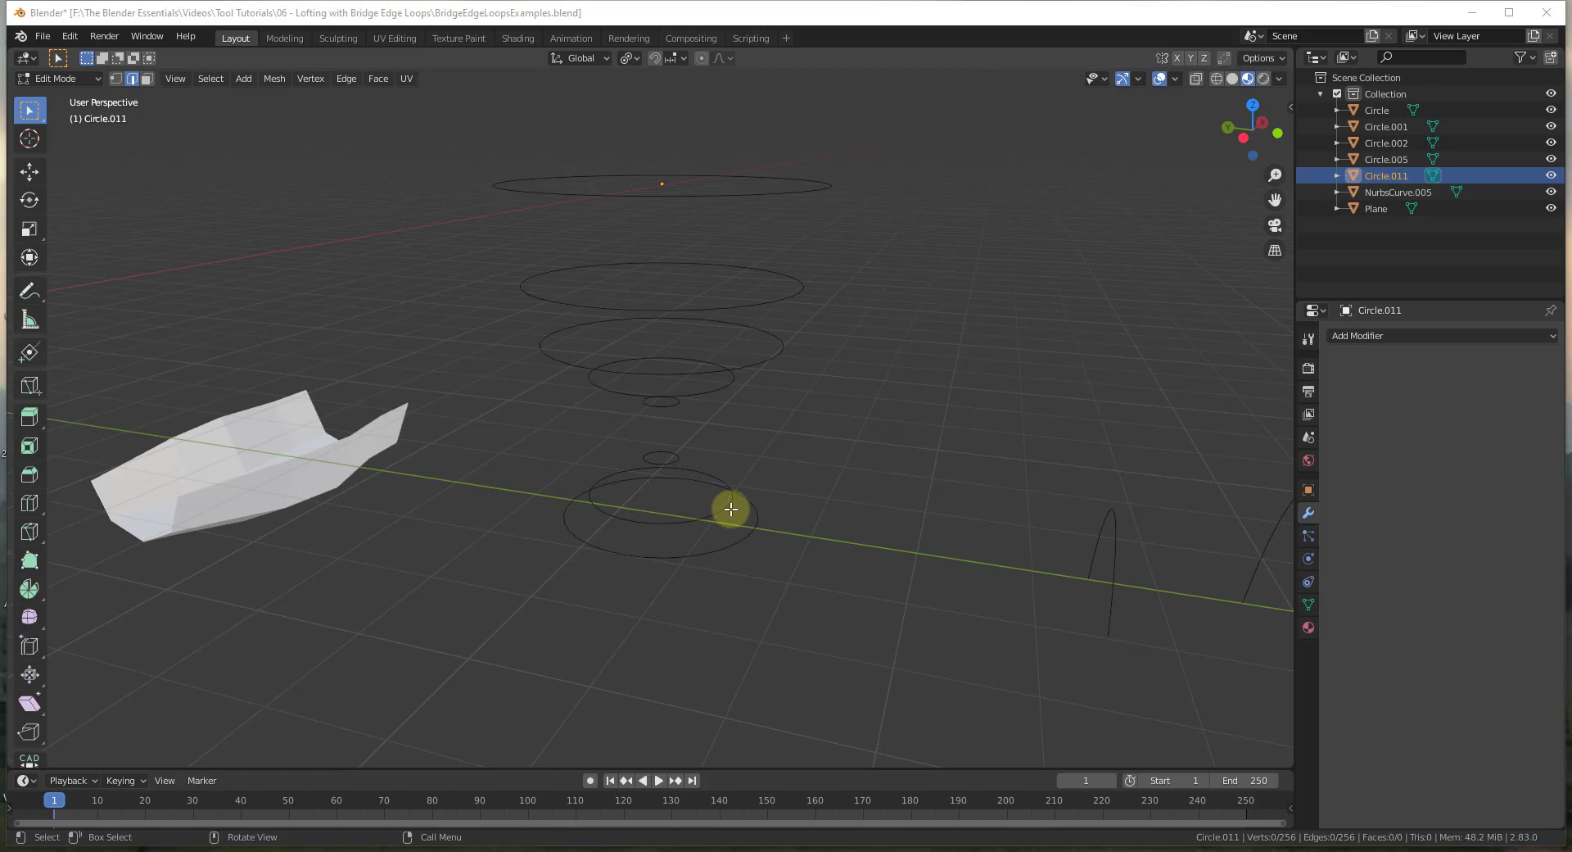
- Select all of Circle.011's stacked circles and bridge them into a goblet
{"action": "middle_click", "coordinate": [684, 284]}
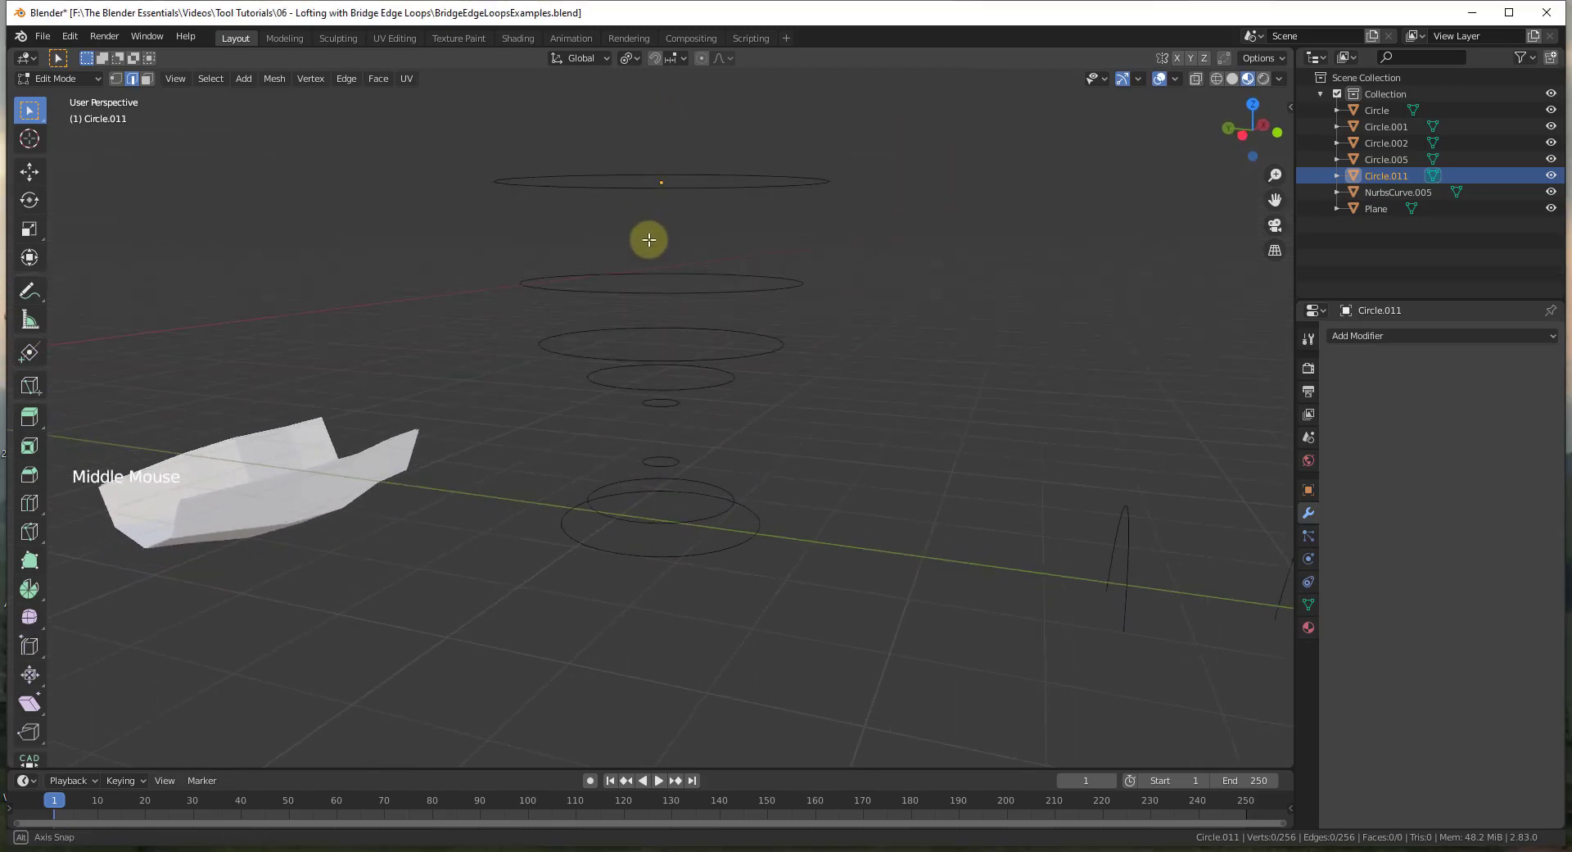
{"action": "key", "text": "a"}
{"action": "key", "text": "ctrl+e"}
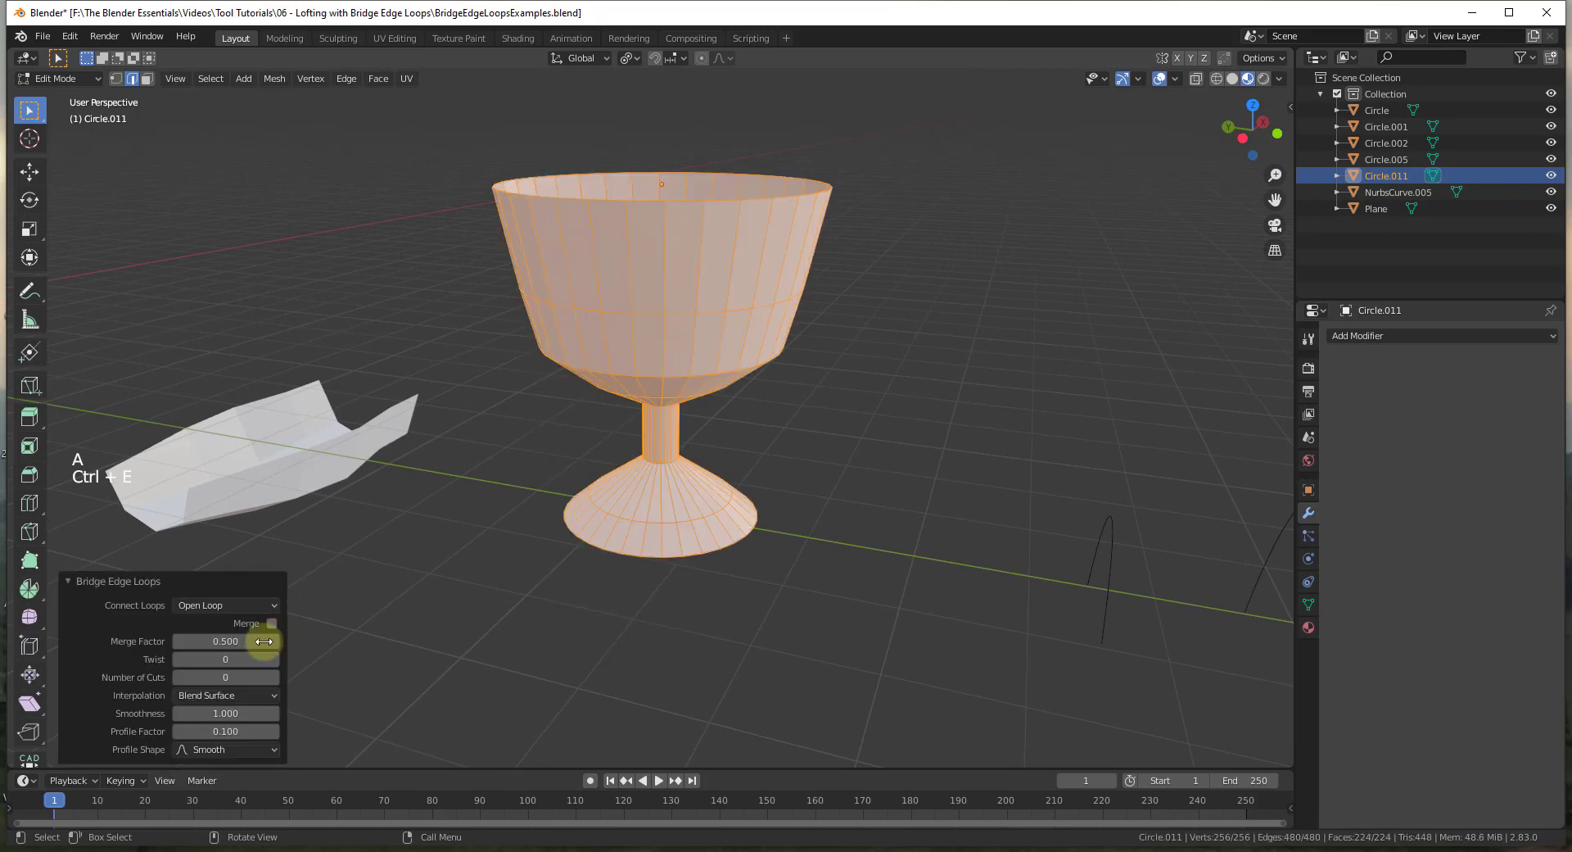
- Toggle the Twist setting on the goblet's bridged faces and inspect the result
{"action": "left_click", "coordinate": [281, 669]}
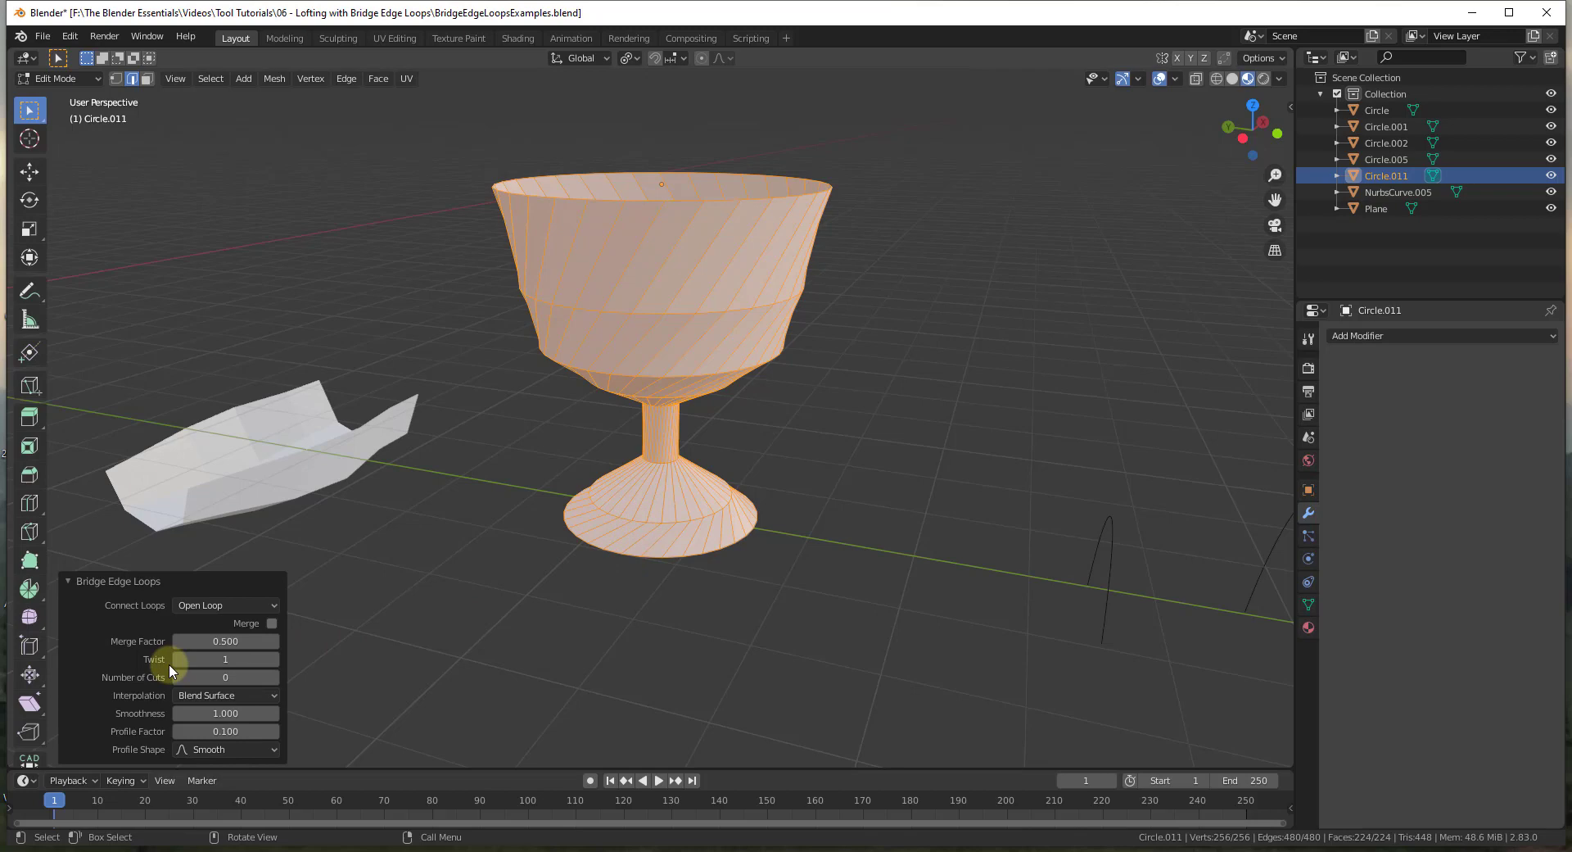
{"action": "left_click", "coordinate": [186, 666]}
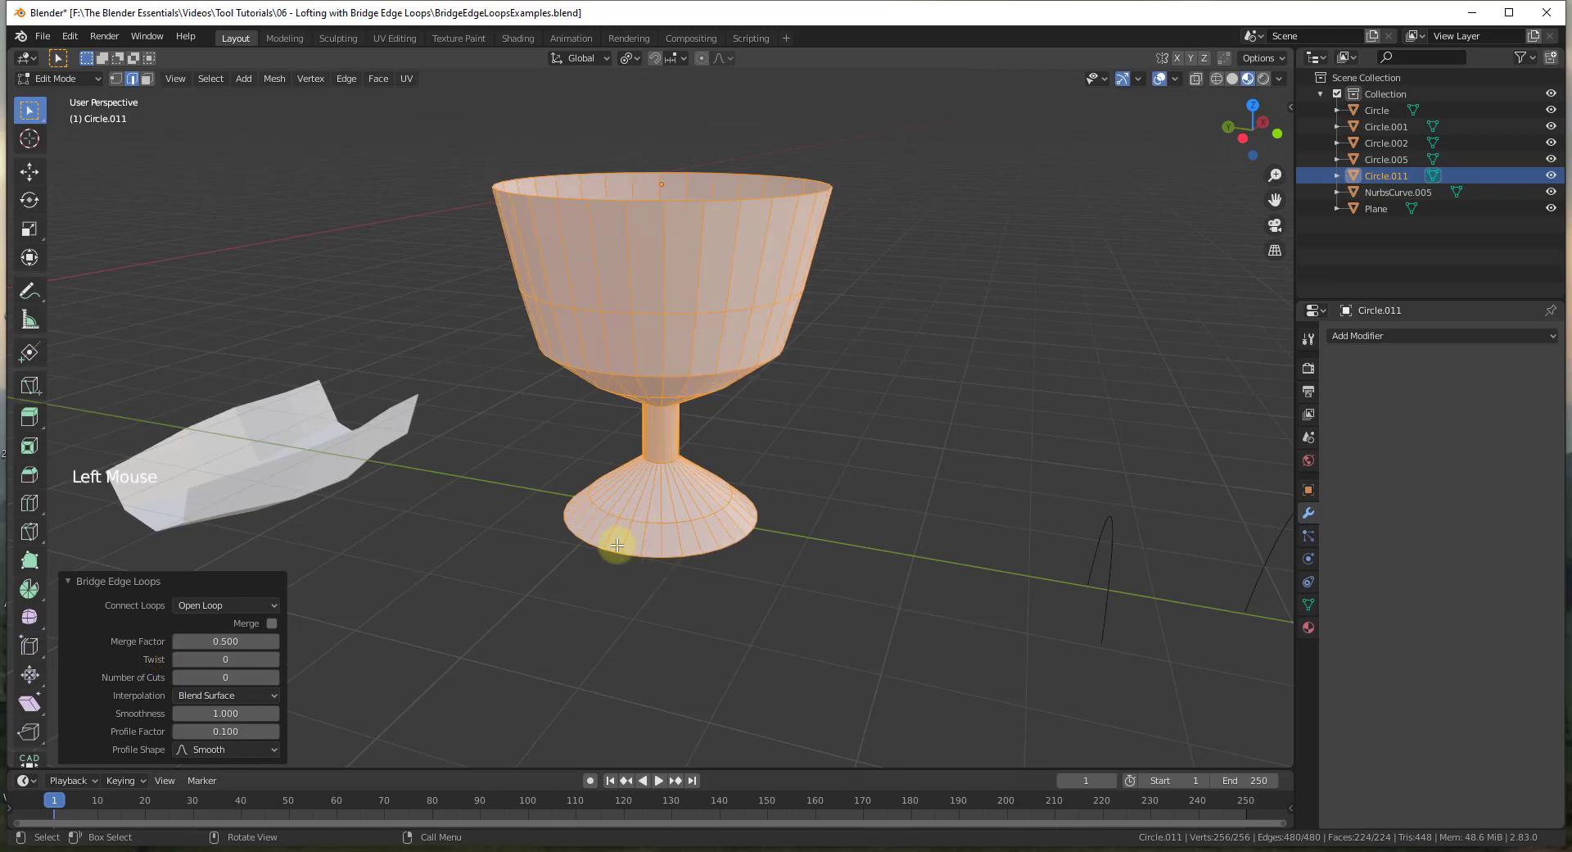
{"action": "left_click", "coordinate": [282, 660]}
{"action": "scroll", "scroll_direction": "up", "scroll_amount": 3}
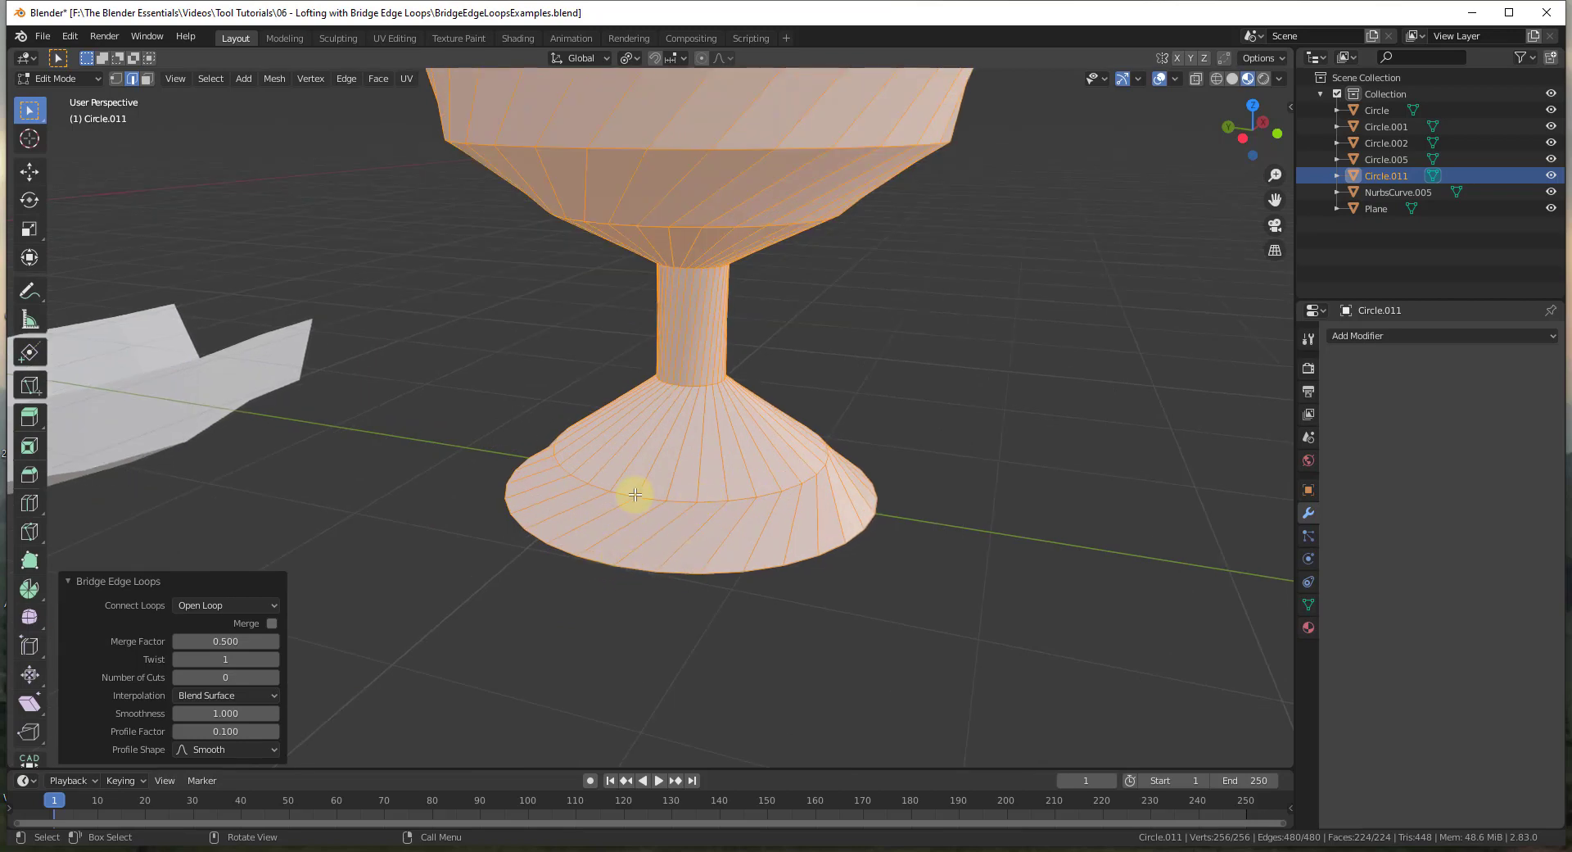
{"action": "scroll", "scroll_direction": "down", "scroll_amount": 3}
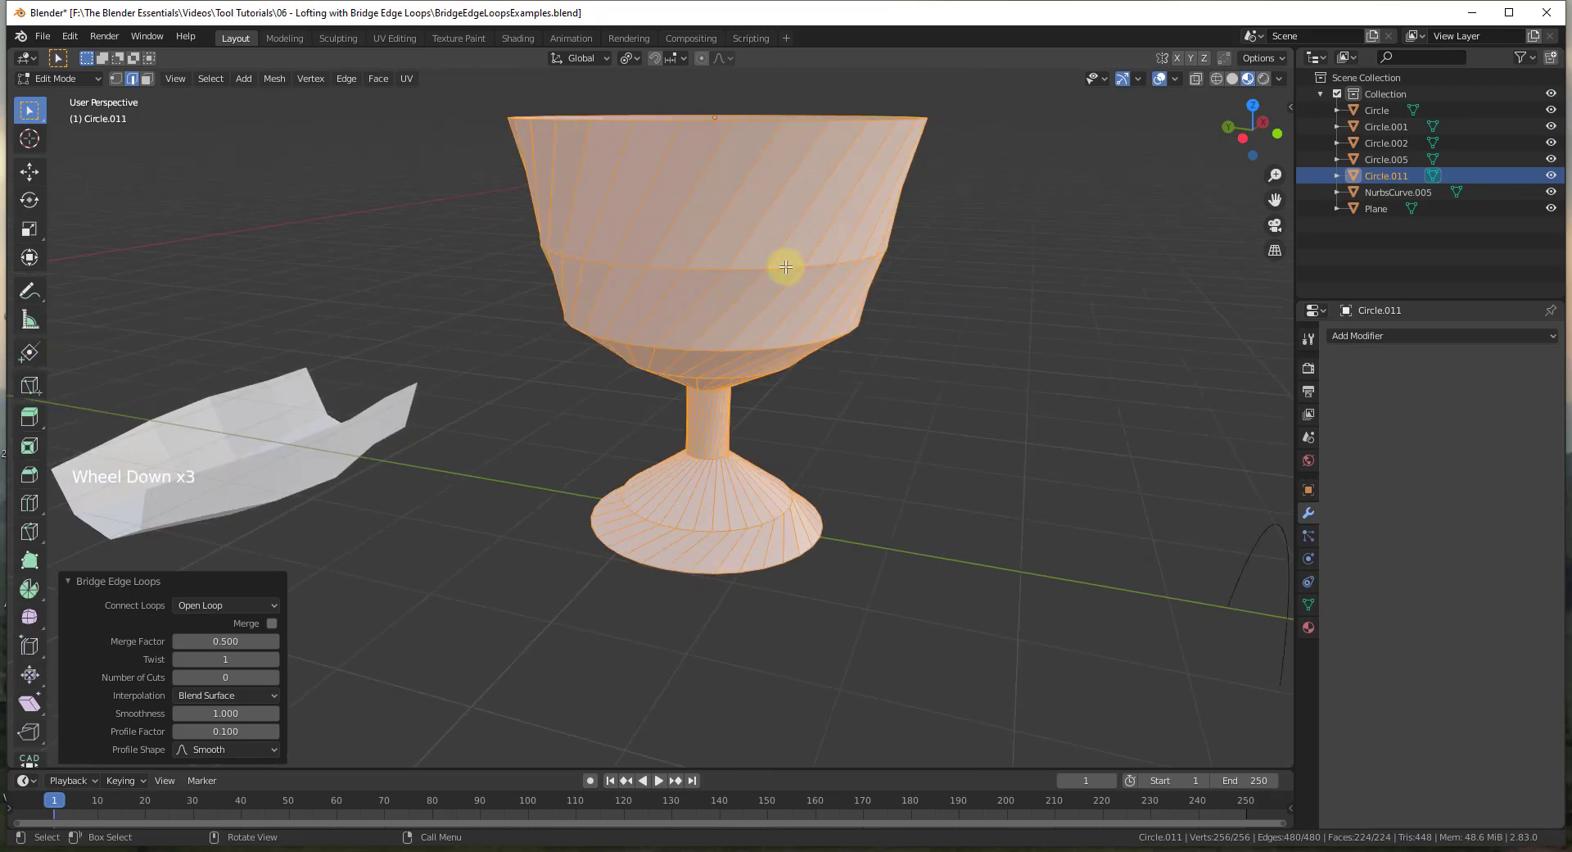
{"action": "scroll", "scroll_direction": "down", "scroll_amount": 3}
{"action": "middle_click", "coordinate": [718, 365]}
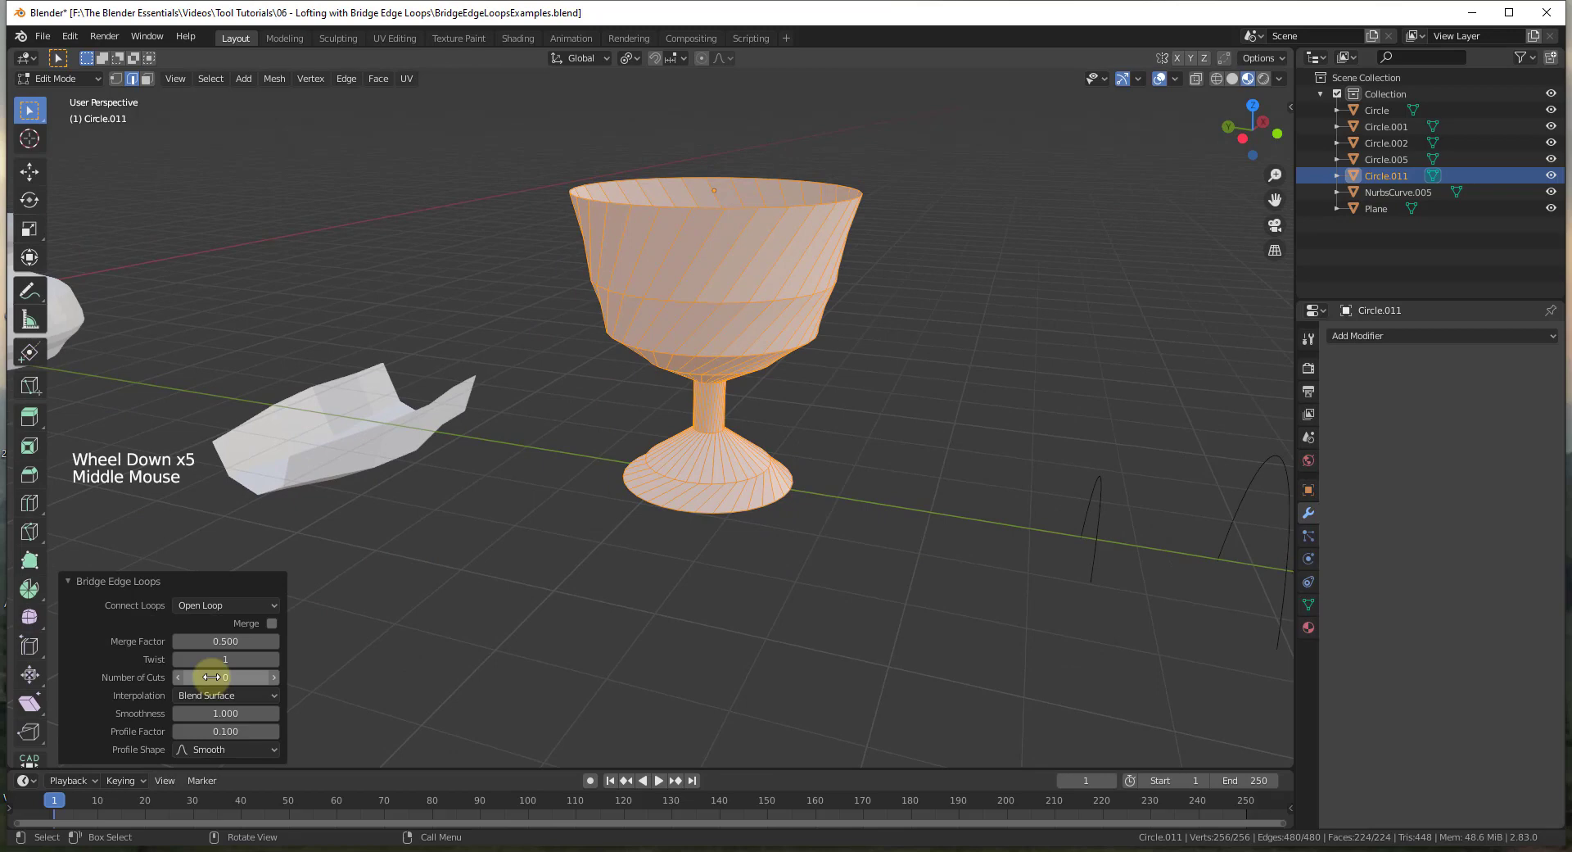
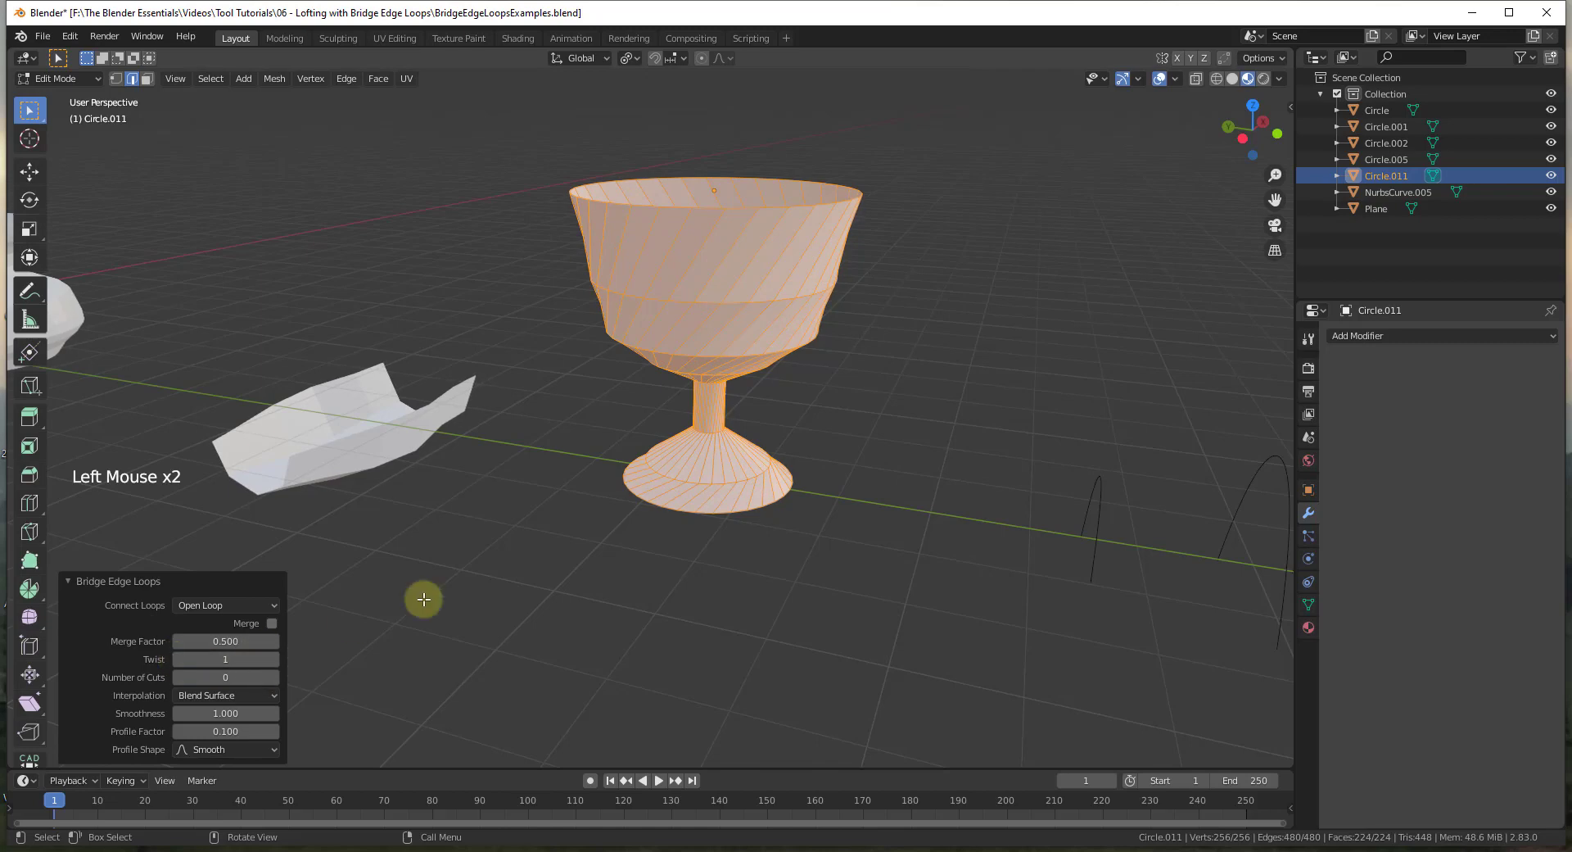
{"action": "scroll", "scroll_direction": "up", "scroll_amount": 3}
{"action": "scroll", "scroll_direction": "down", "scroll_amount": 3}
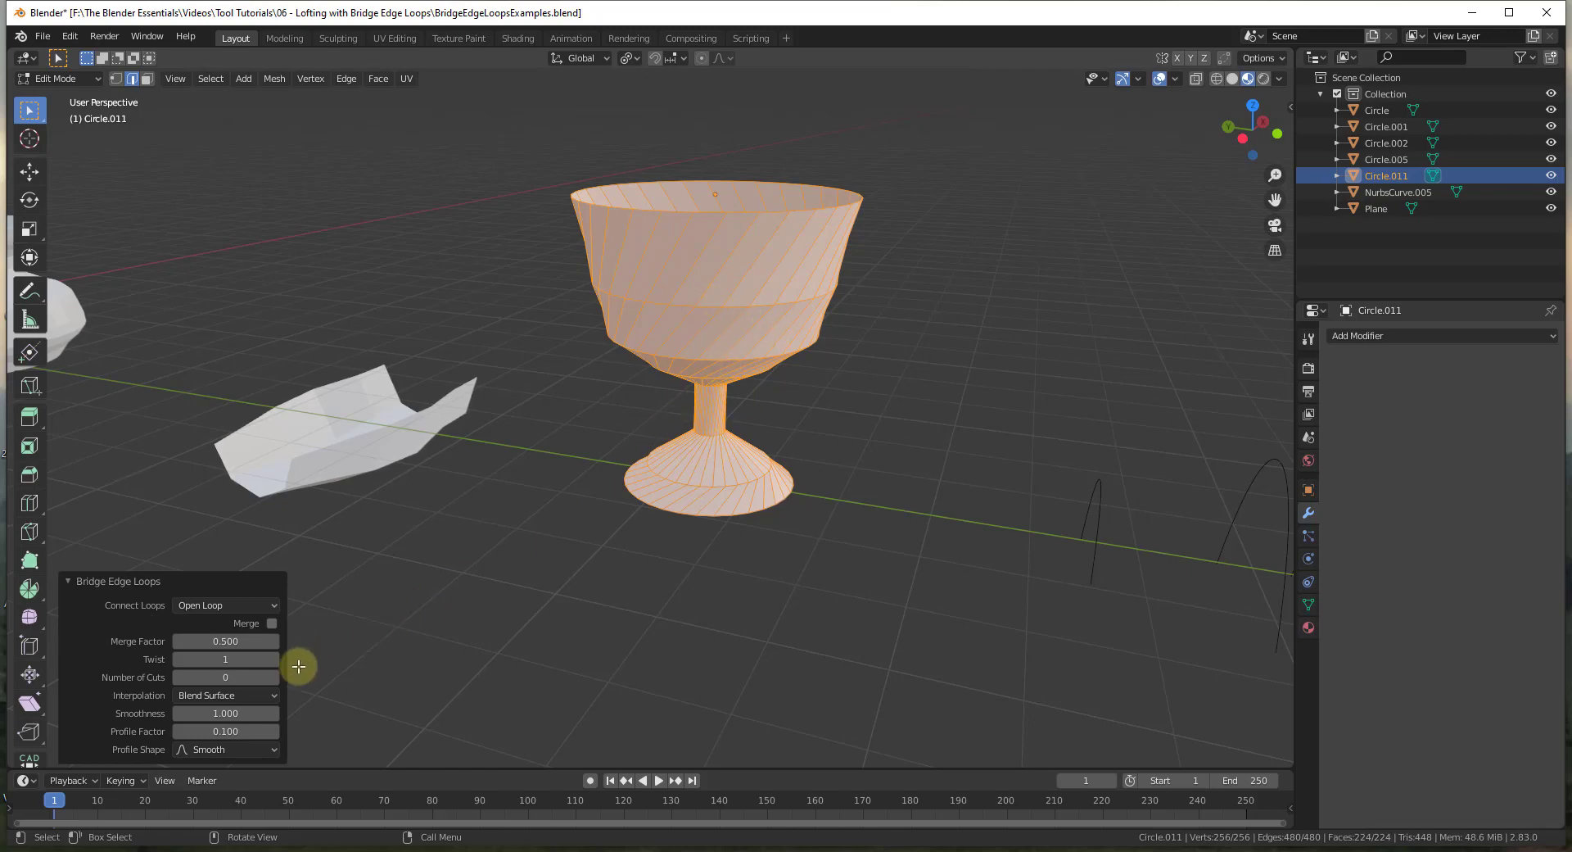
- Re-bridge the wavy strip with more cuts so its surface flows smoothly
{"action": "key", "text": "ctrl+e"}
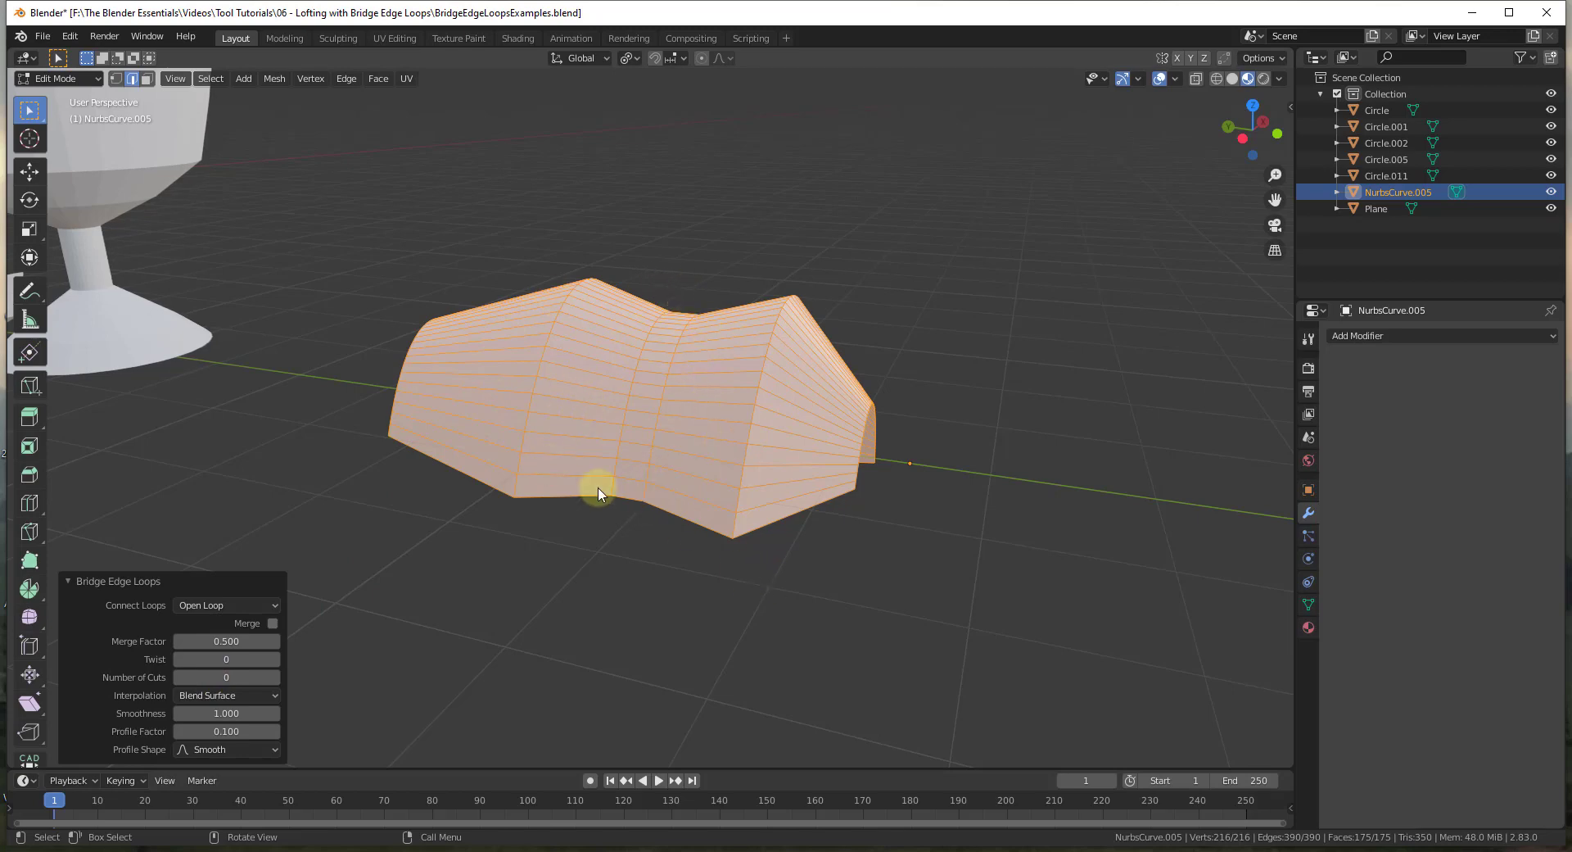
{"action": "middle_click", "coordinate": [427, 425]}
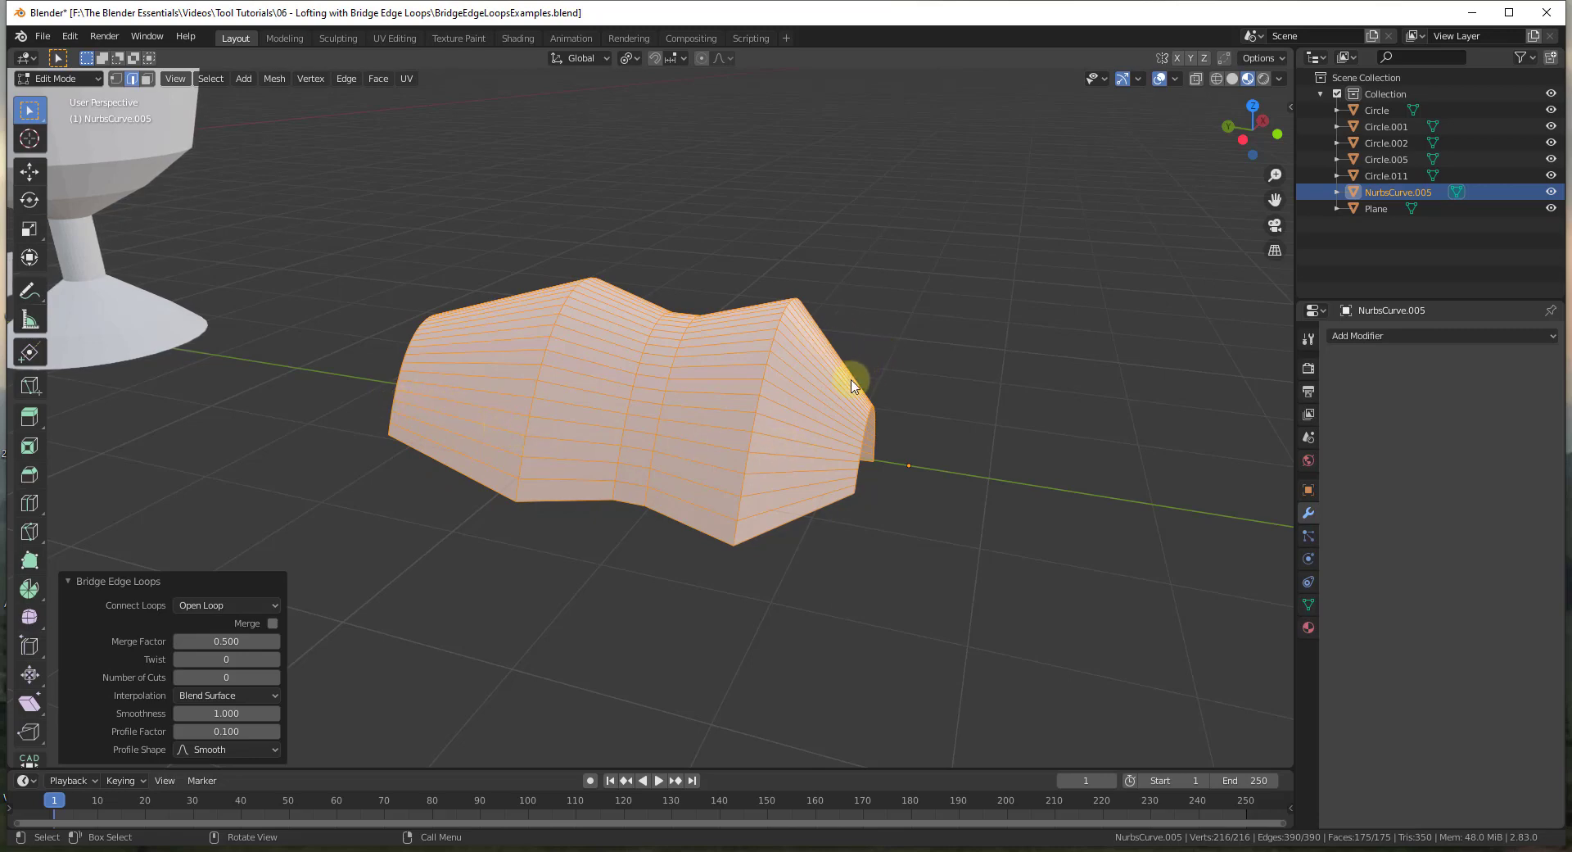
{"action": "scroll", "scroll_direction": "down", "scroll_amount": 3}
{"action": "scroll", "scroll_direction": "up", "scroll_amount": 3}
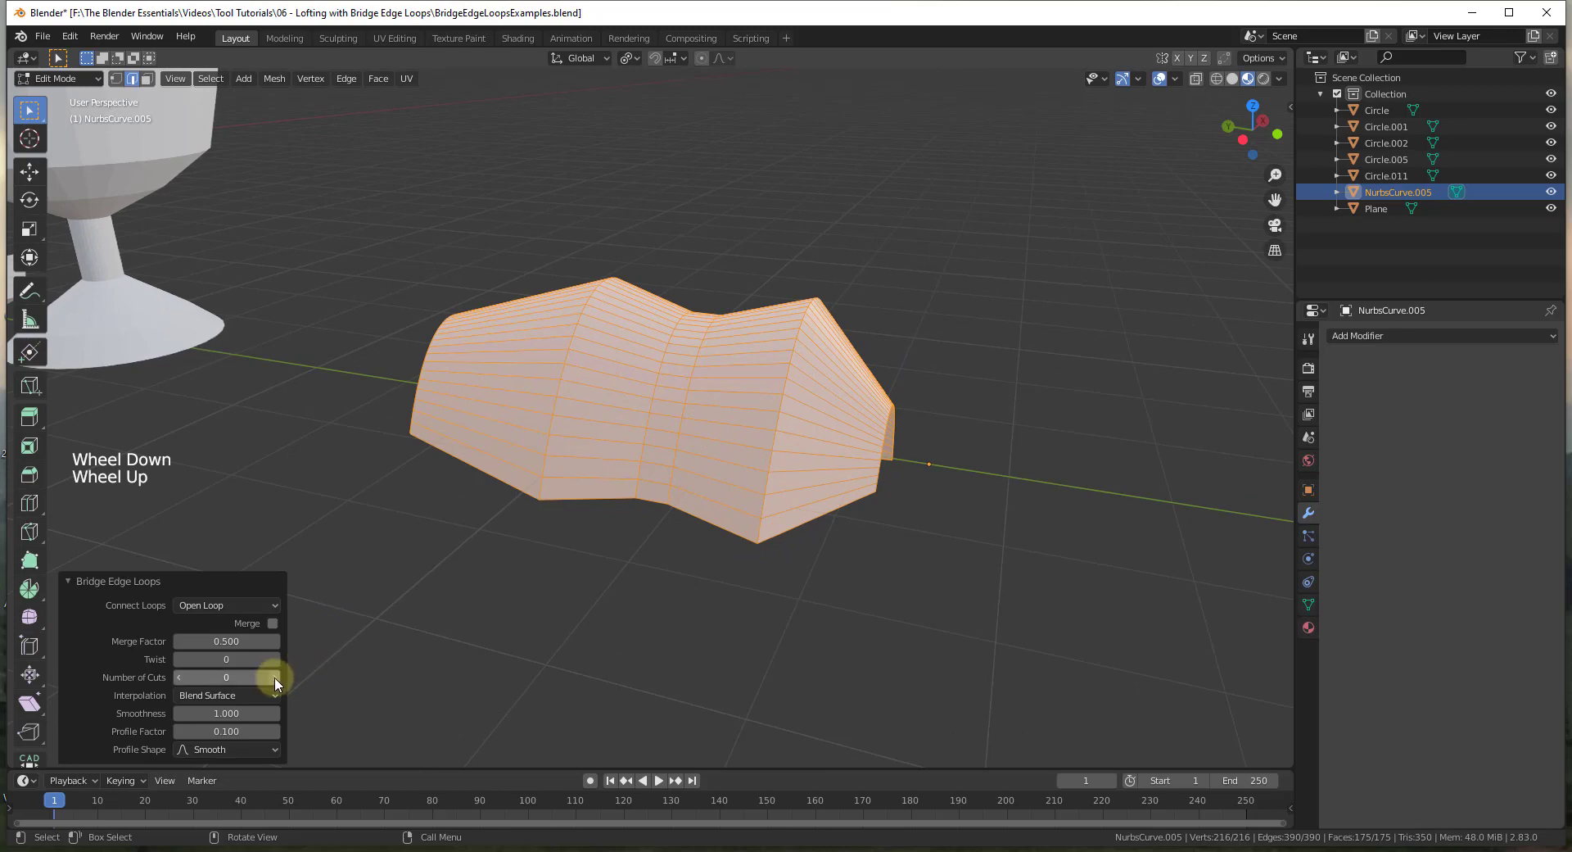
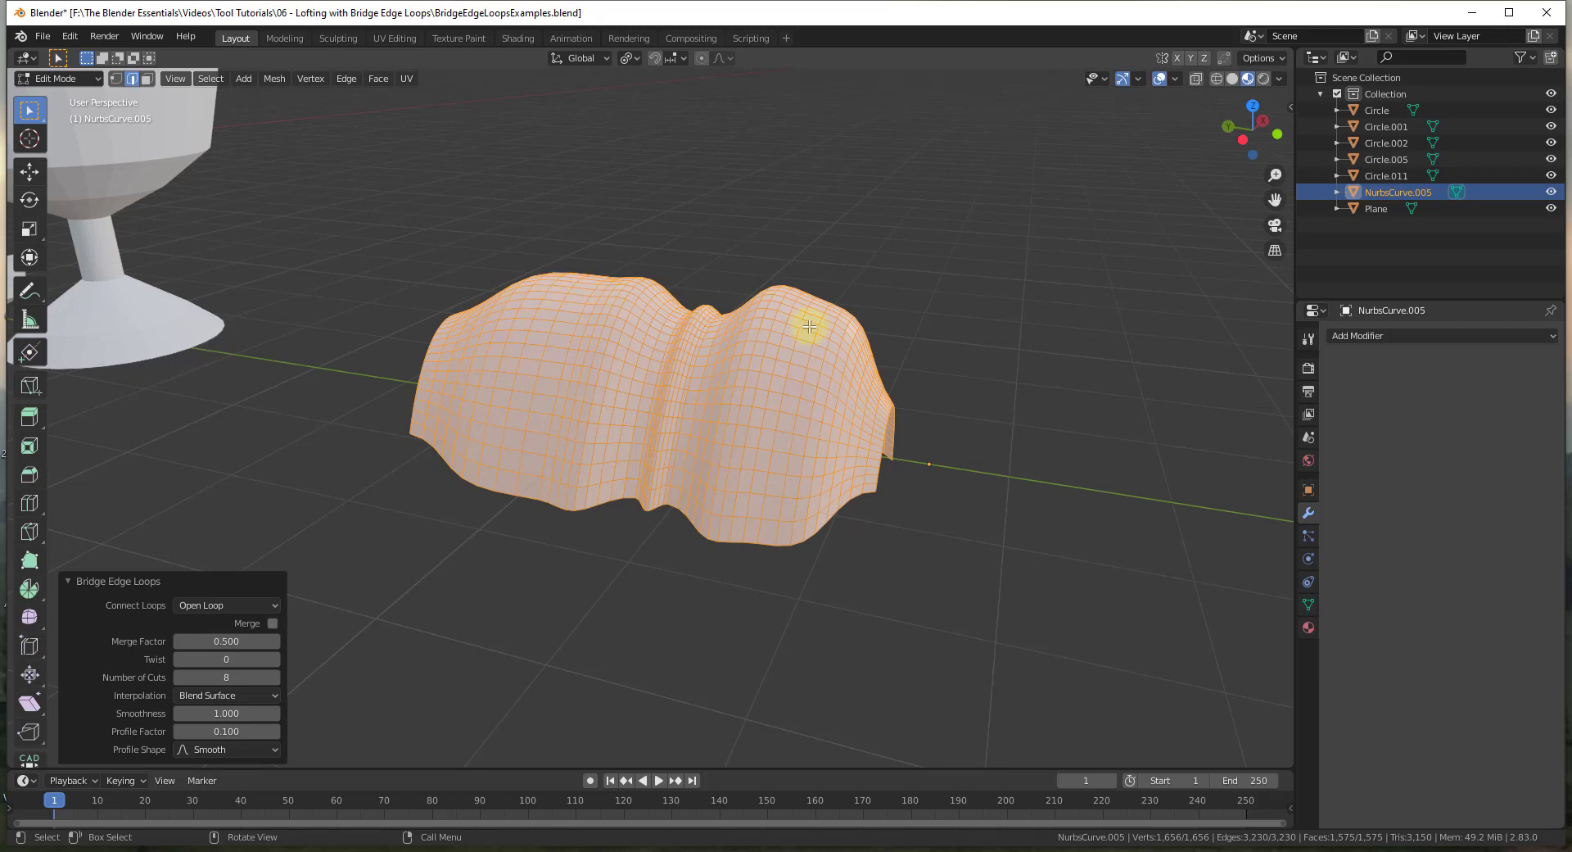
- Switch the bridge Interpolation to Blend Surface and orbit around the denser wavy strip to check it
{"action": "middle_click", "coordinate": [754, 386]}
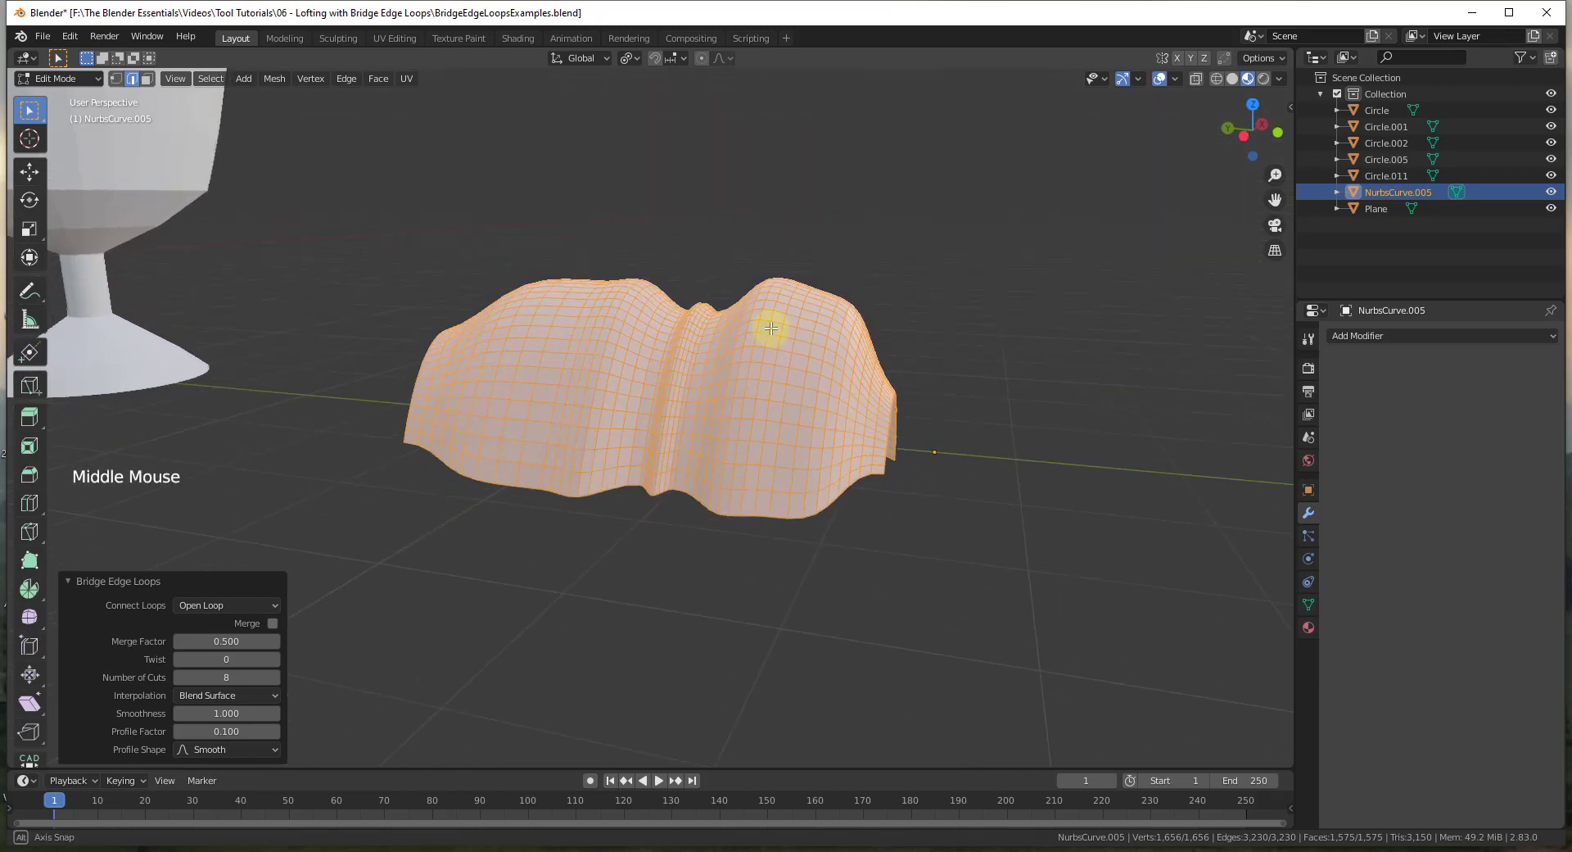
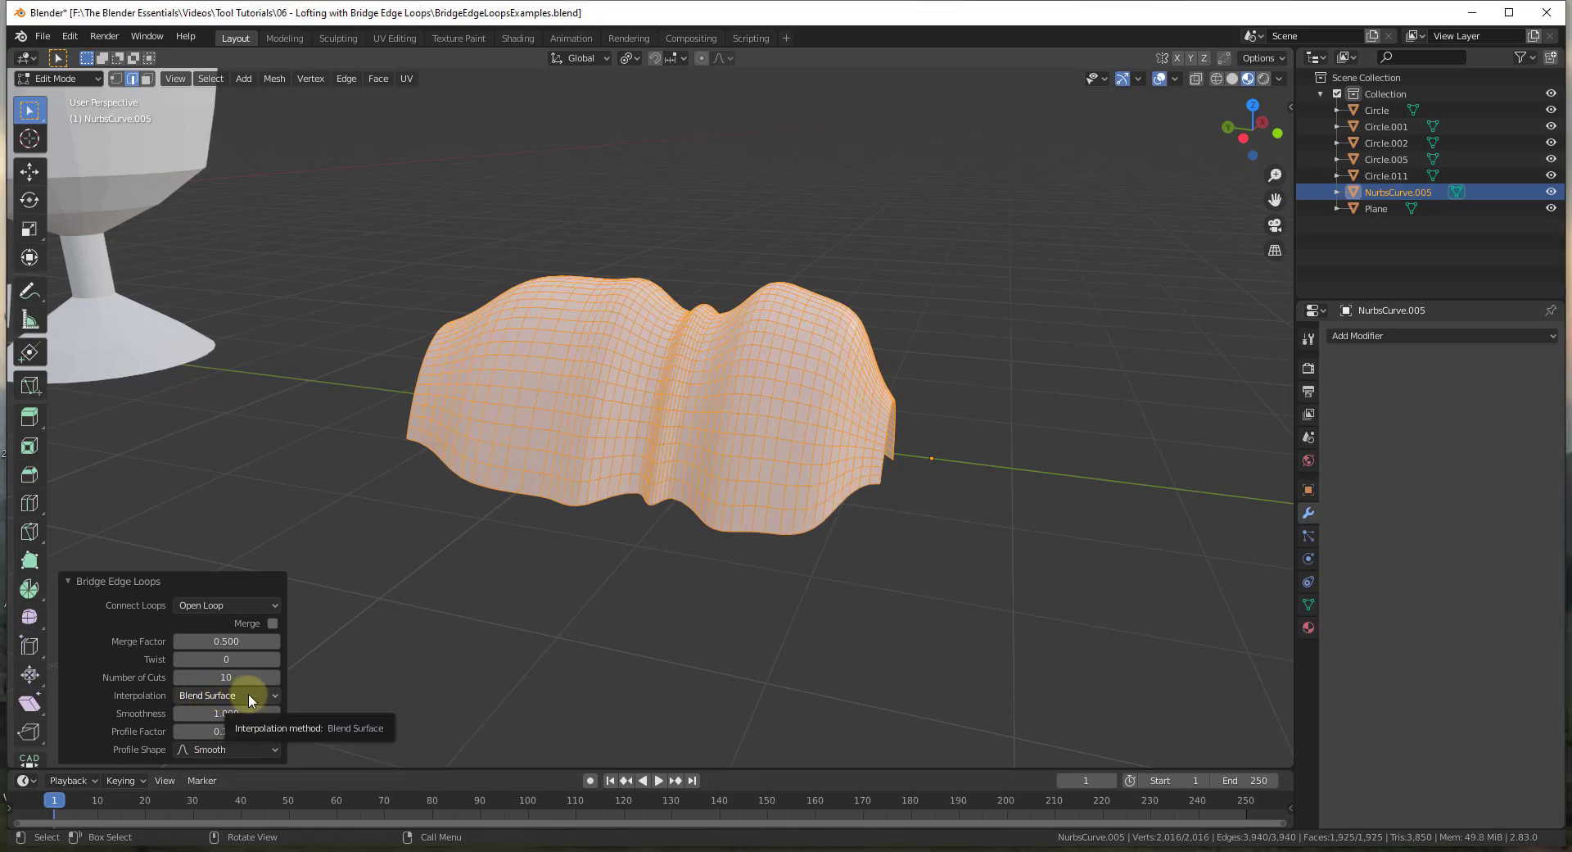
{"action": "left_click", "coordinate": [255, 700]}
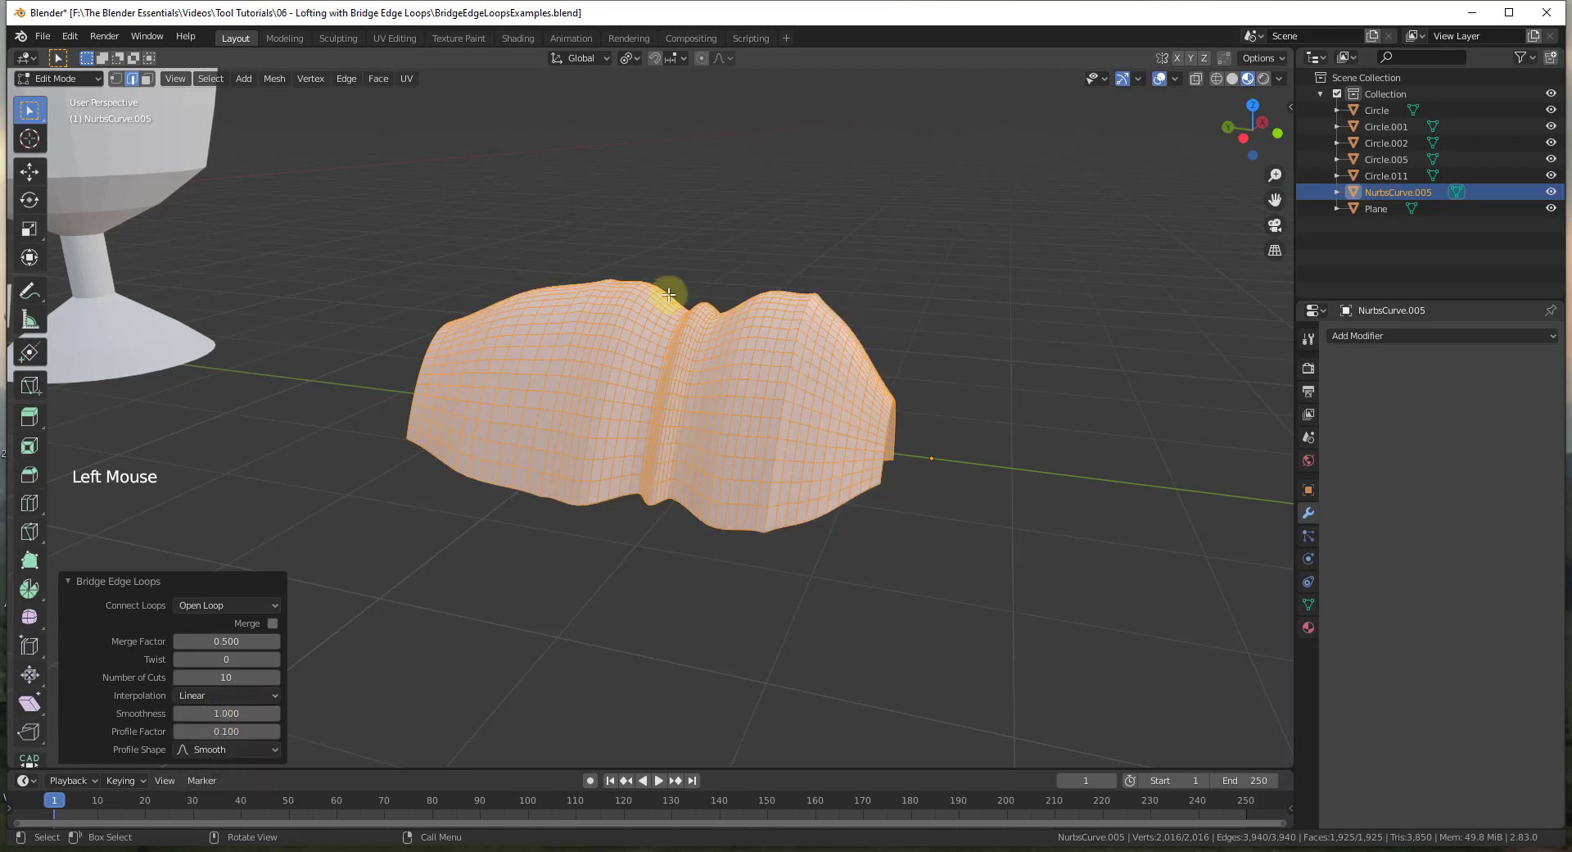
{"action": "scroll", "scroll_direction": "up", "scroll_amount": 3}
{"action": "middle_click", "coordinate": [519, 342]}
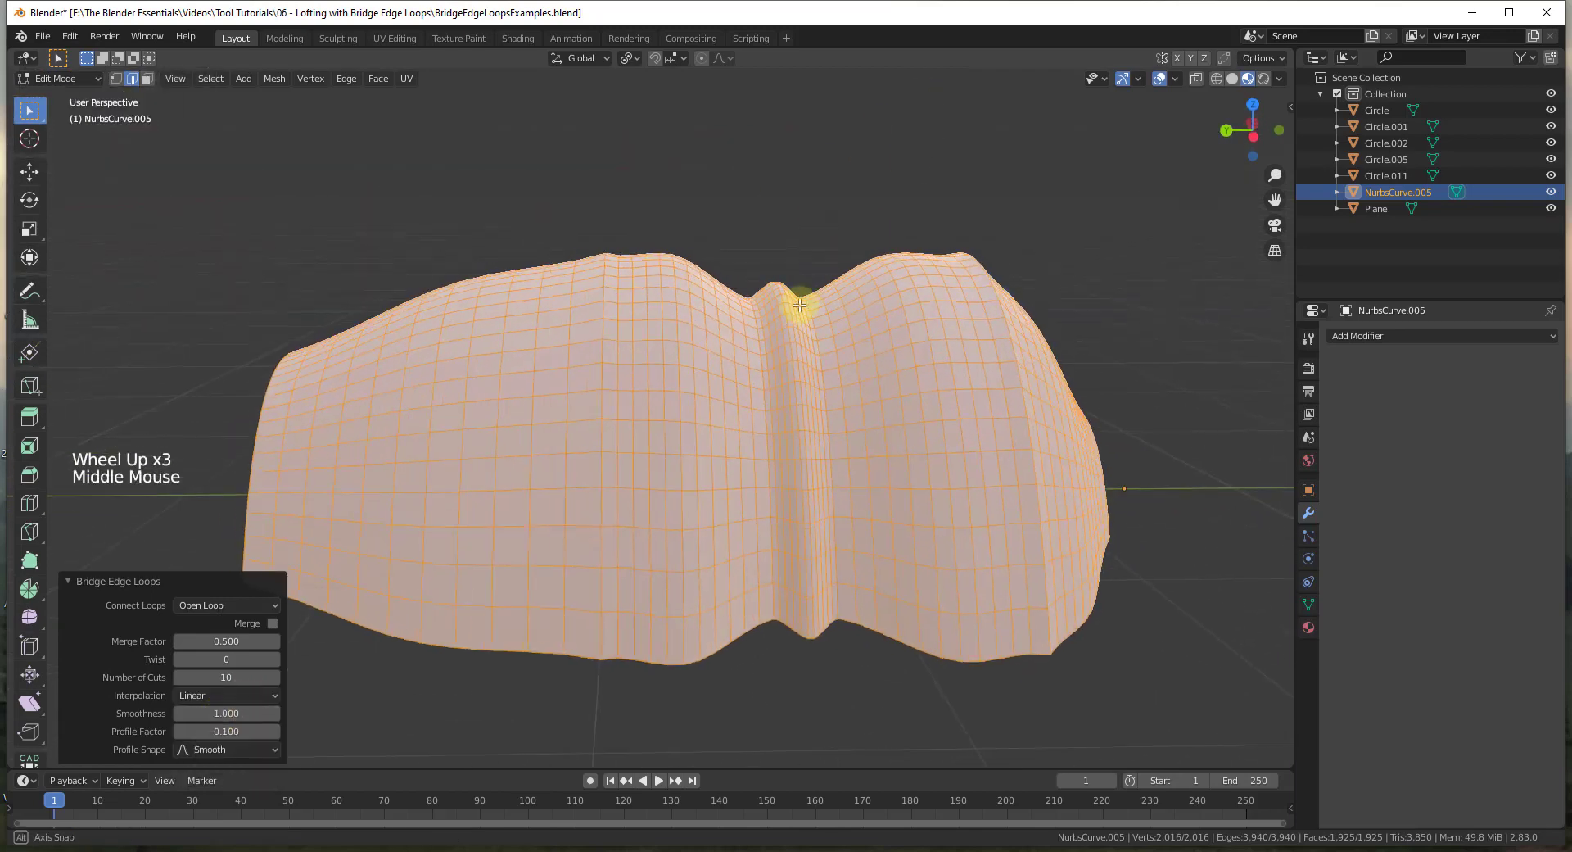
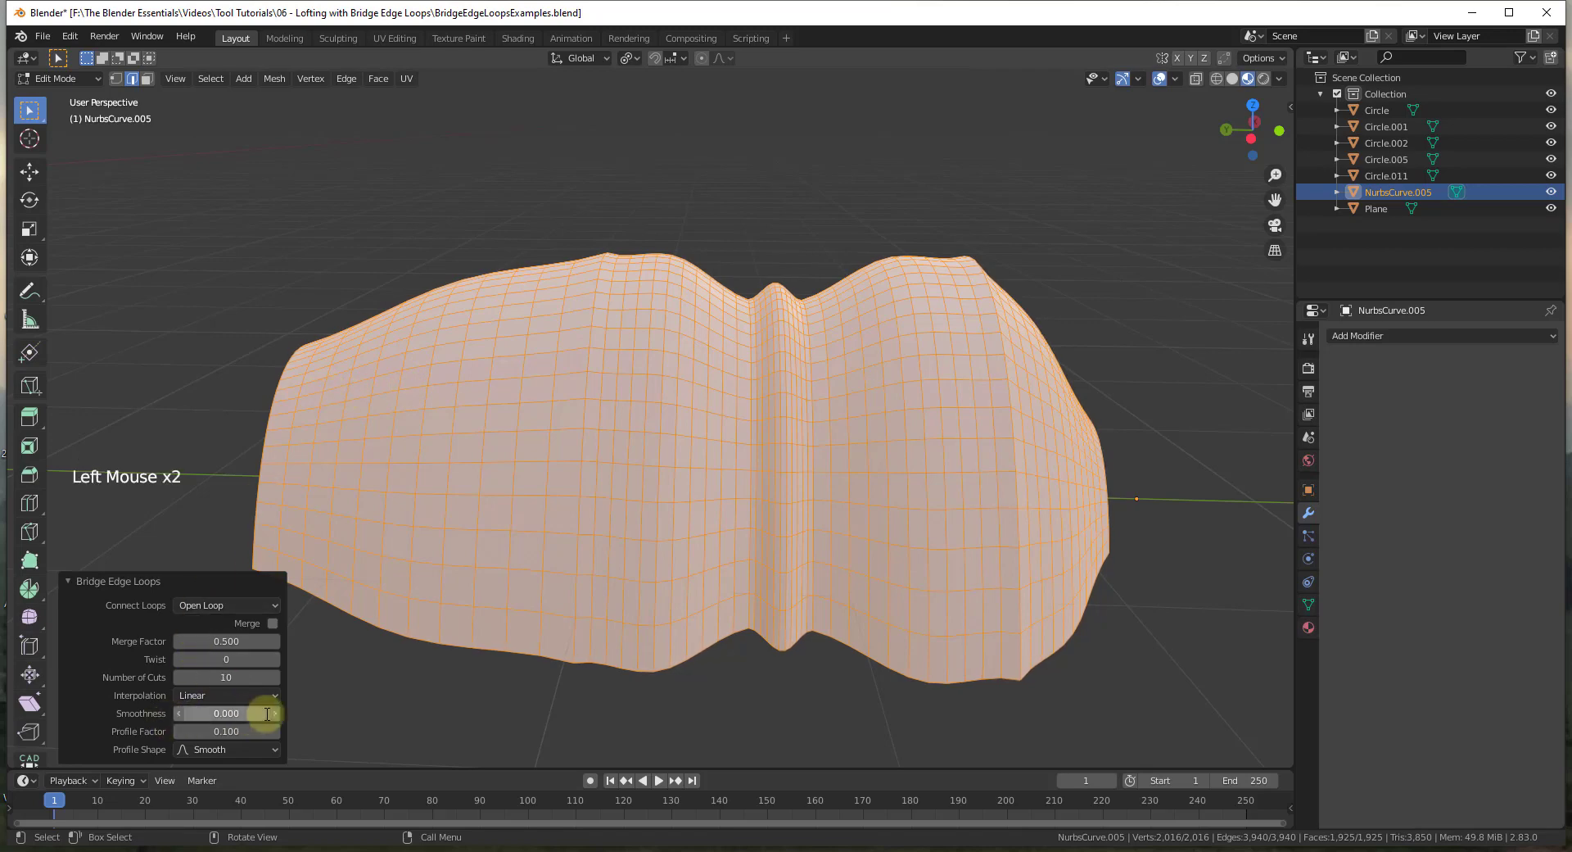
{"action": "scroll", "scroll_direction": "down", "scroll_amount": 3}
{"action": "middle_click", "coordinate": [842, 440]}
{"action": "middle_click", "coordinate": [609, 385]}
{"action": "scroll", "scroll_direction": "up", "scroll_amount": 3}
{"action": "scroll", "scroll_direction": "down", "scroll_amount": 3}
{"action": "scroll", "scroll_direction": "up", "scroll_amount": 3}
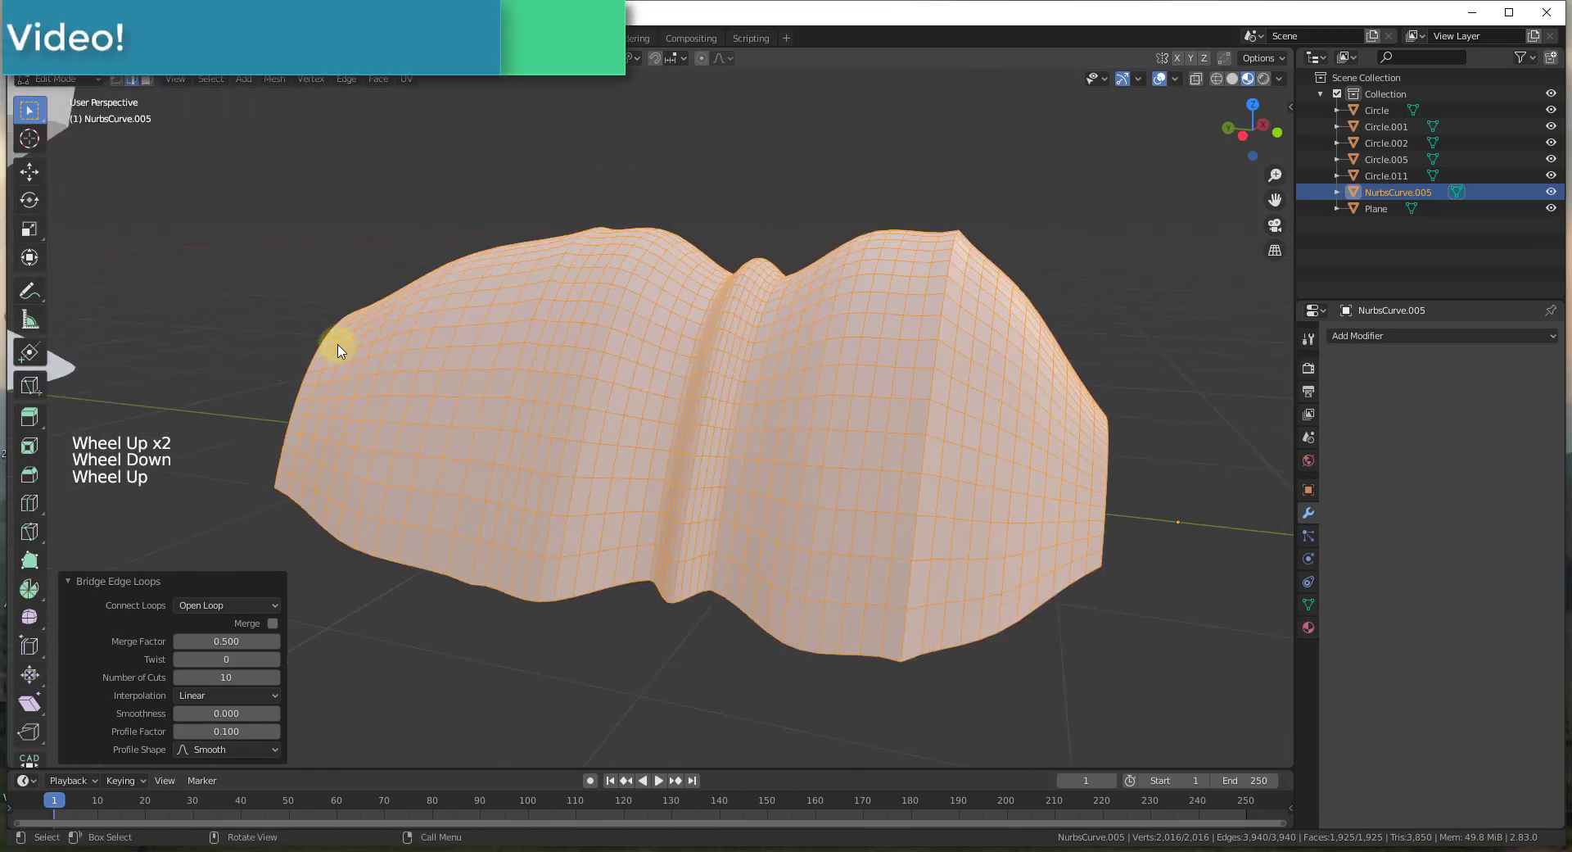
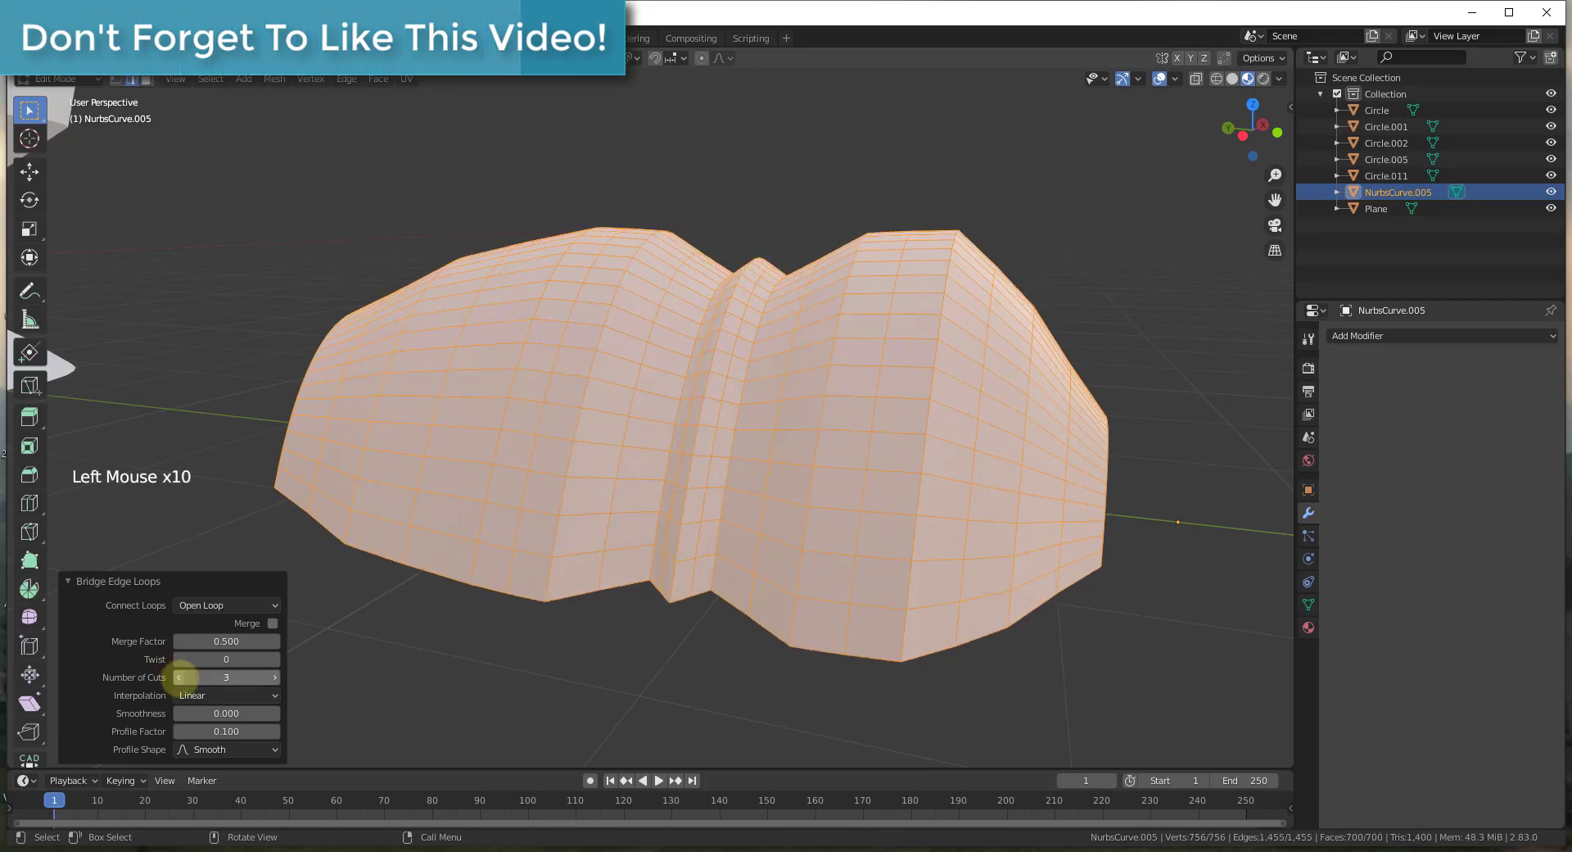
- Nudge the bridged band's outward bulge and start raising its Number of Cuts
{"action": "left_click", "coordinate": [210, 703]}
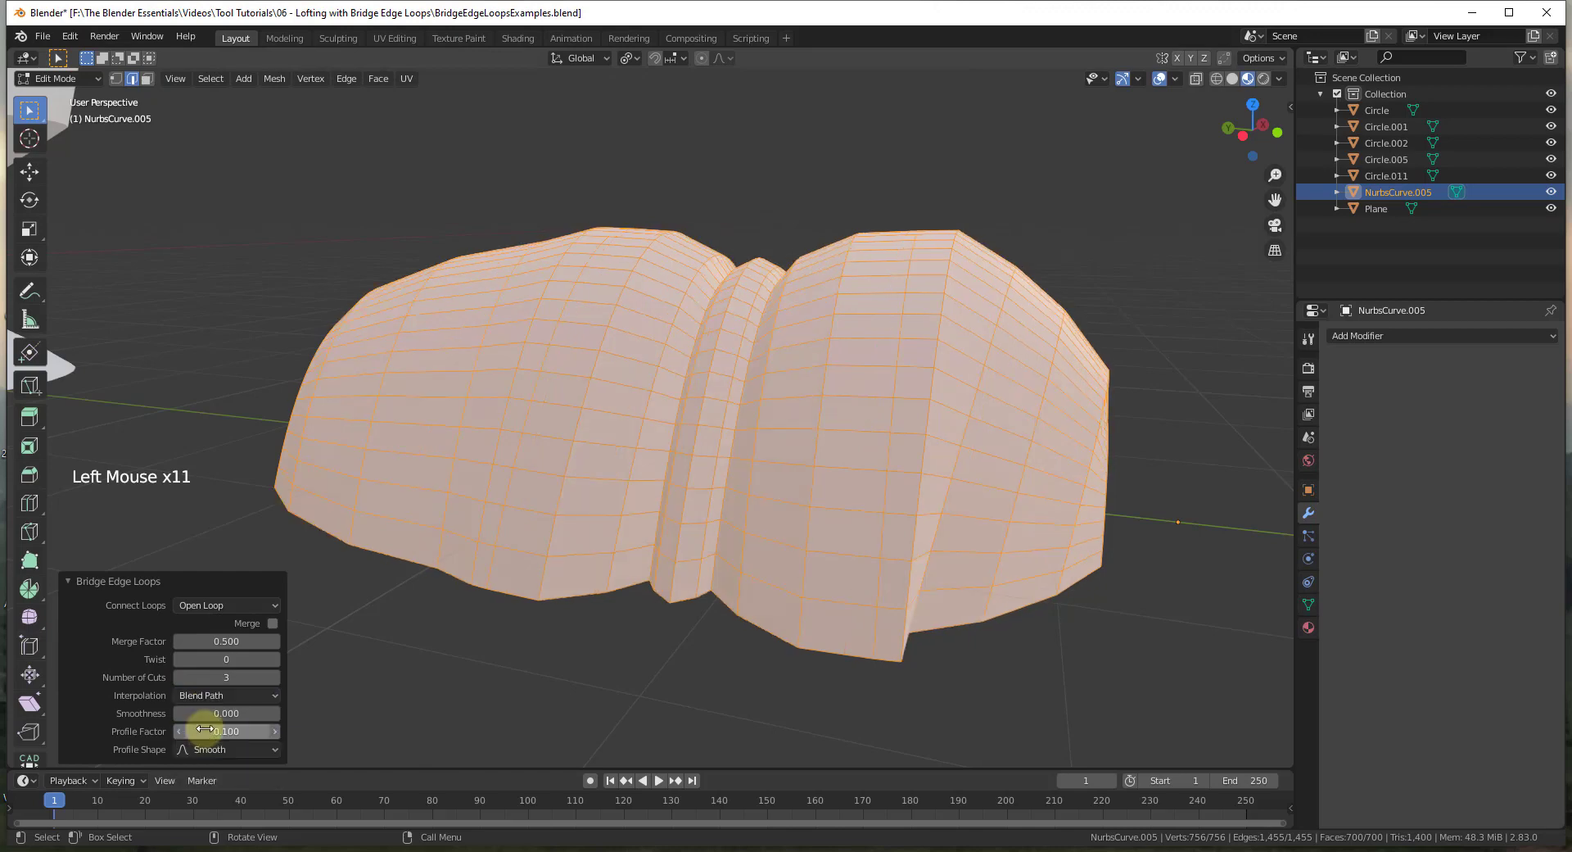
{"action": "left_click", "coordinate": [225, 696]}
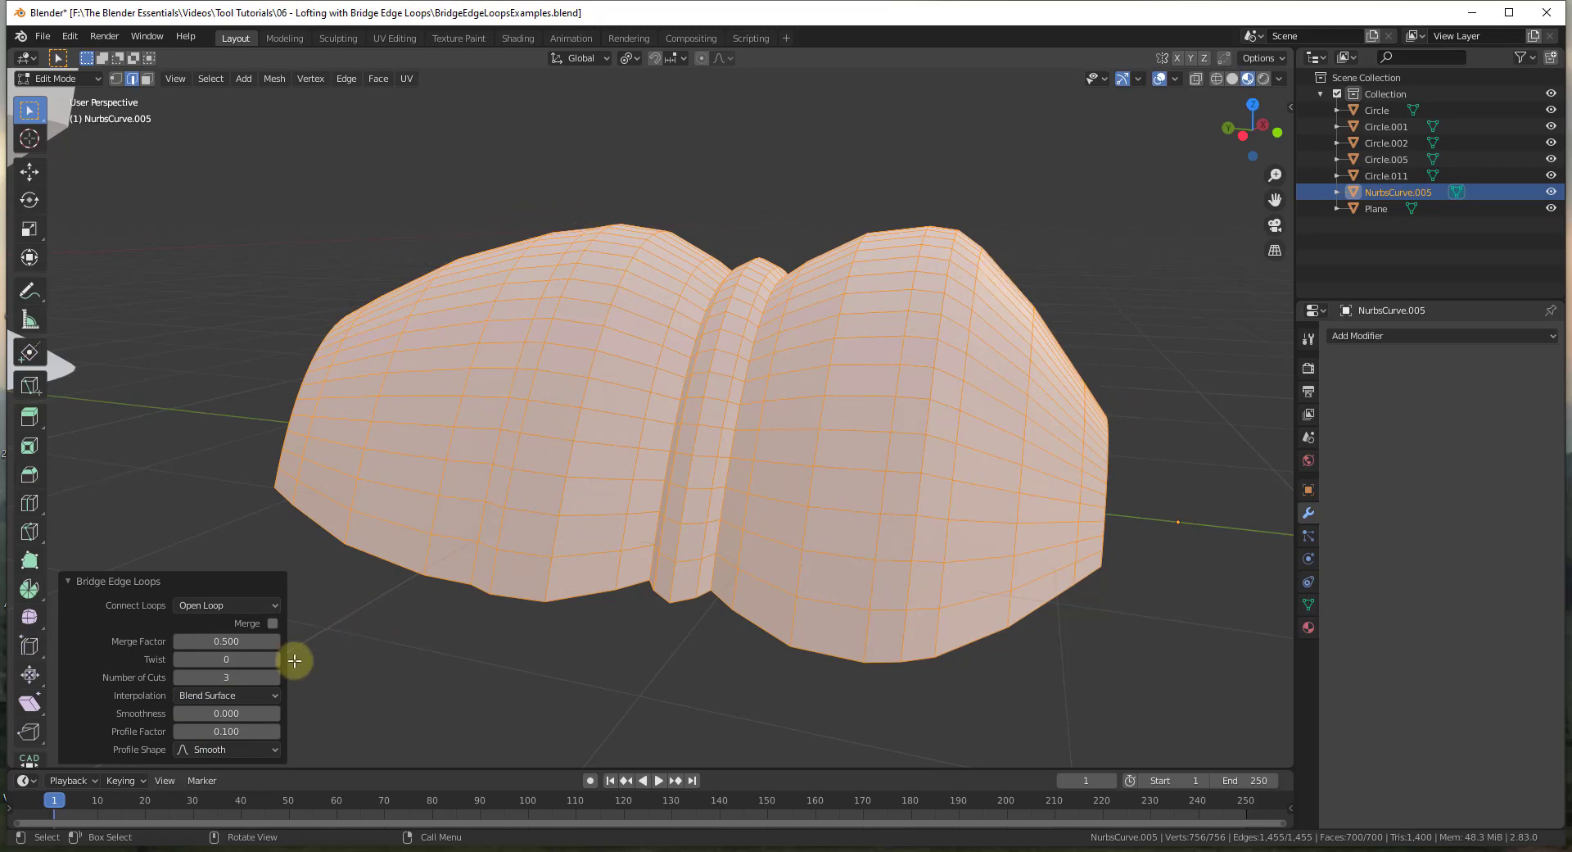
{"action": "left_click", "coordinate": [245, 694]}
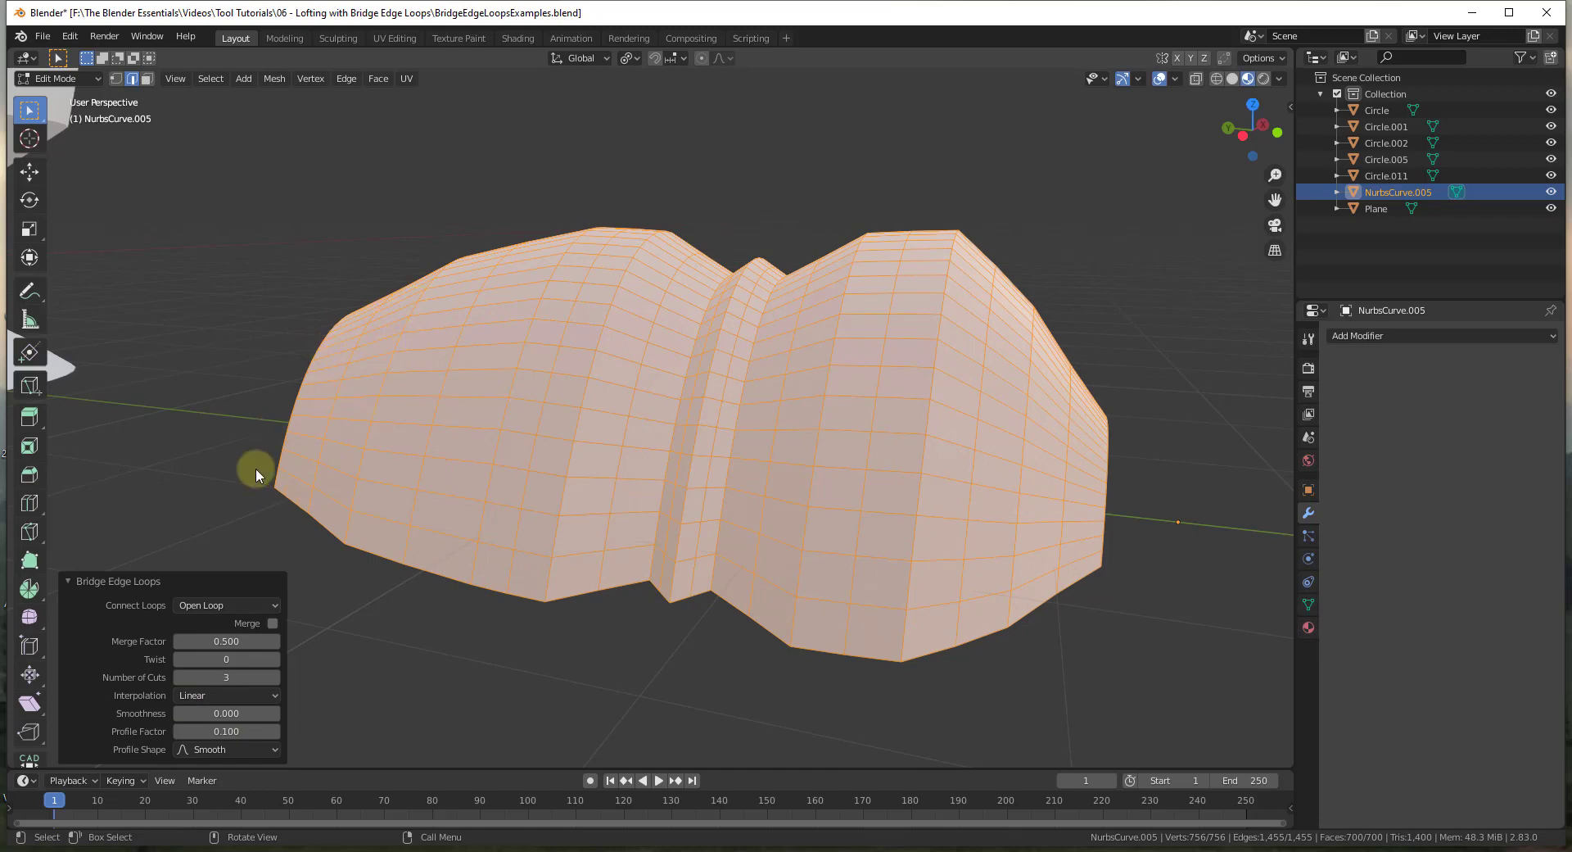
{"action": "scroll", "scroll_direction": "down", "scroll_amount": 3}
{"action": "scroll", "scroll_direction": "up", "scroll_amount": 3}
- Replace the Number of Cuts value with a much higher count so the strip's grid becomes dense and smooth
{"action": "left_click", "coordinate": [224, 706]}
{"action": "left_click", "coordinate": [280, 685]}
{"action": "double_click", "coordinate": [281, 685]}
{"action": "double_click", "coordinate": [280, 685]}
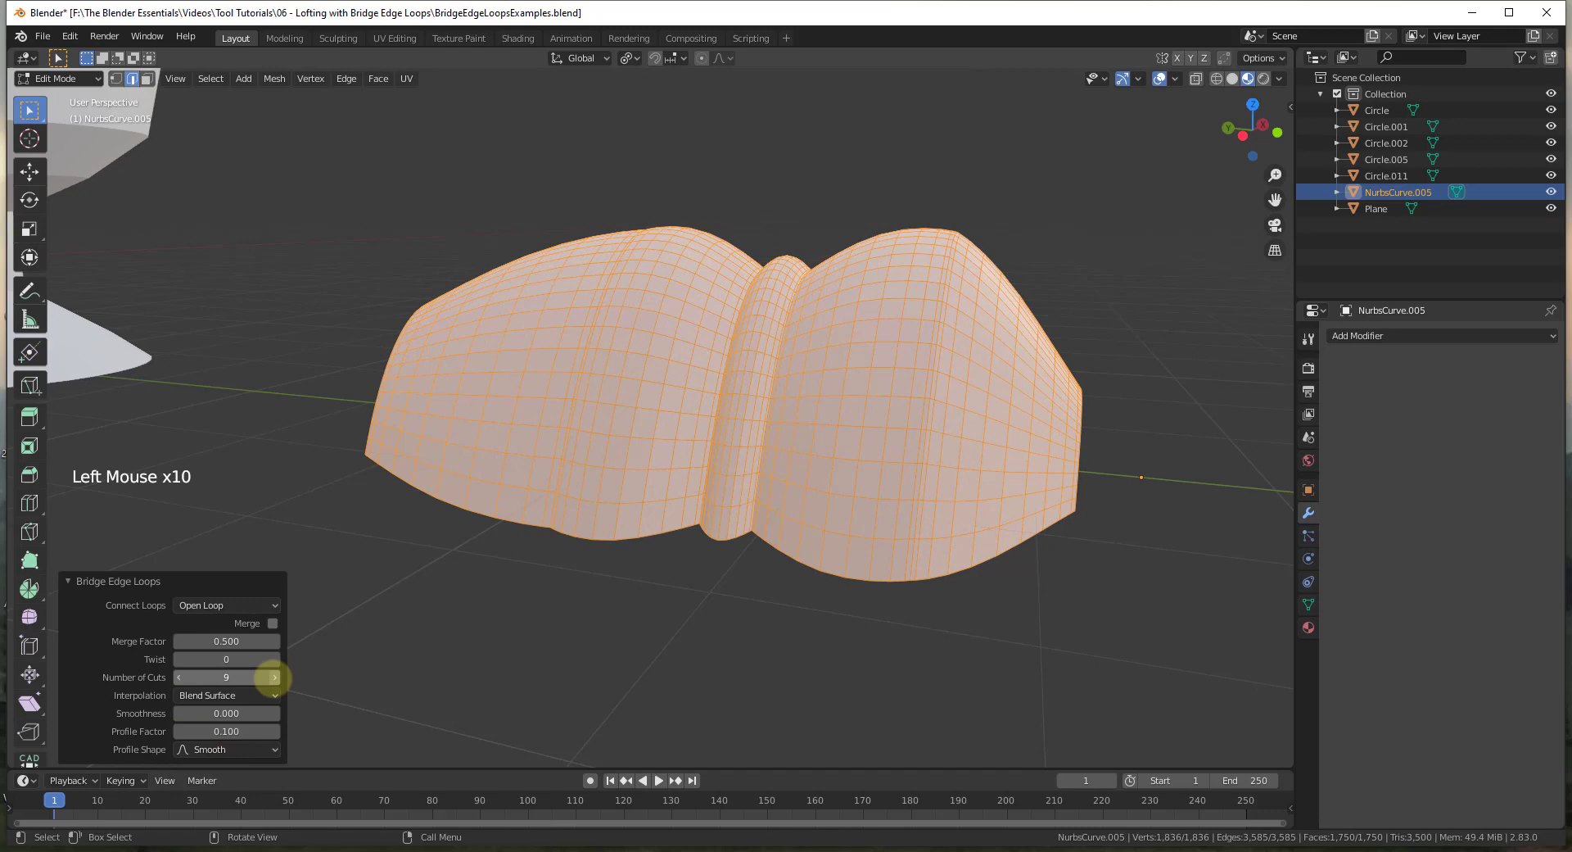
{"action": "scroll", "scroll_direction": "down", "scroll_amount": 3}
{"action": "scroll", "scroll_direction": "up", "scroll_amount": 3}
{"action": "left_click", "coordinate": [242, 699]}
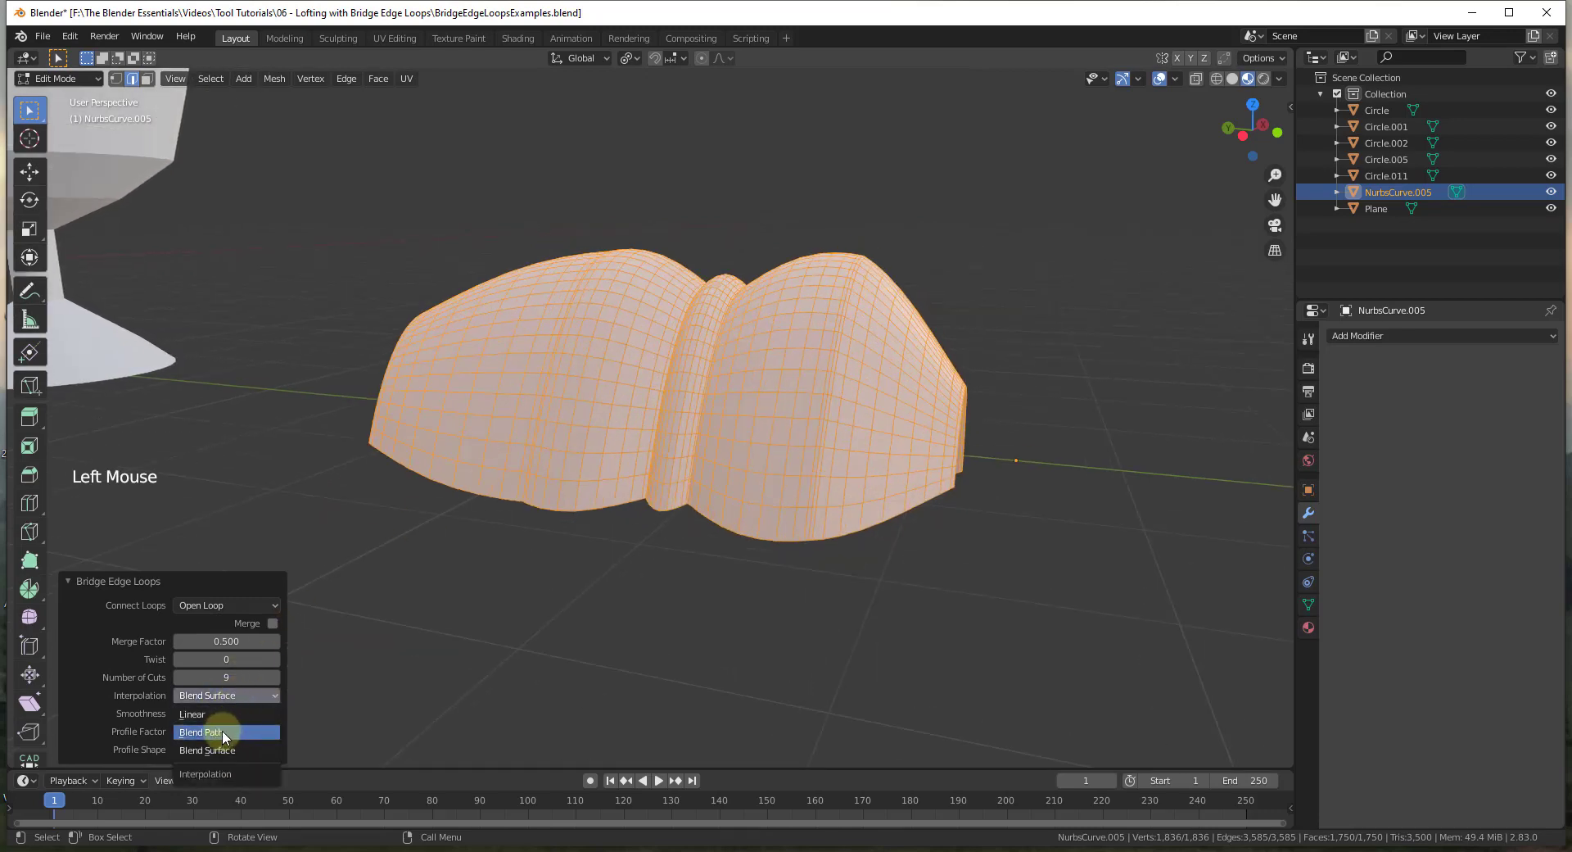
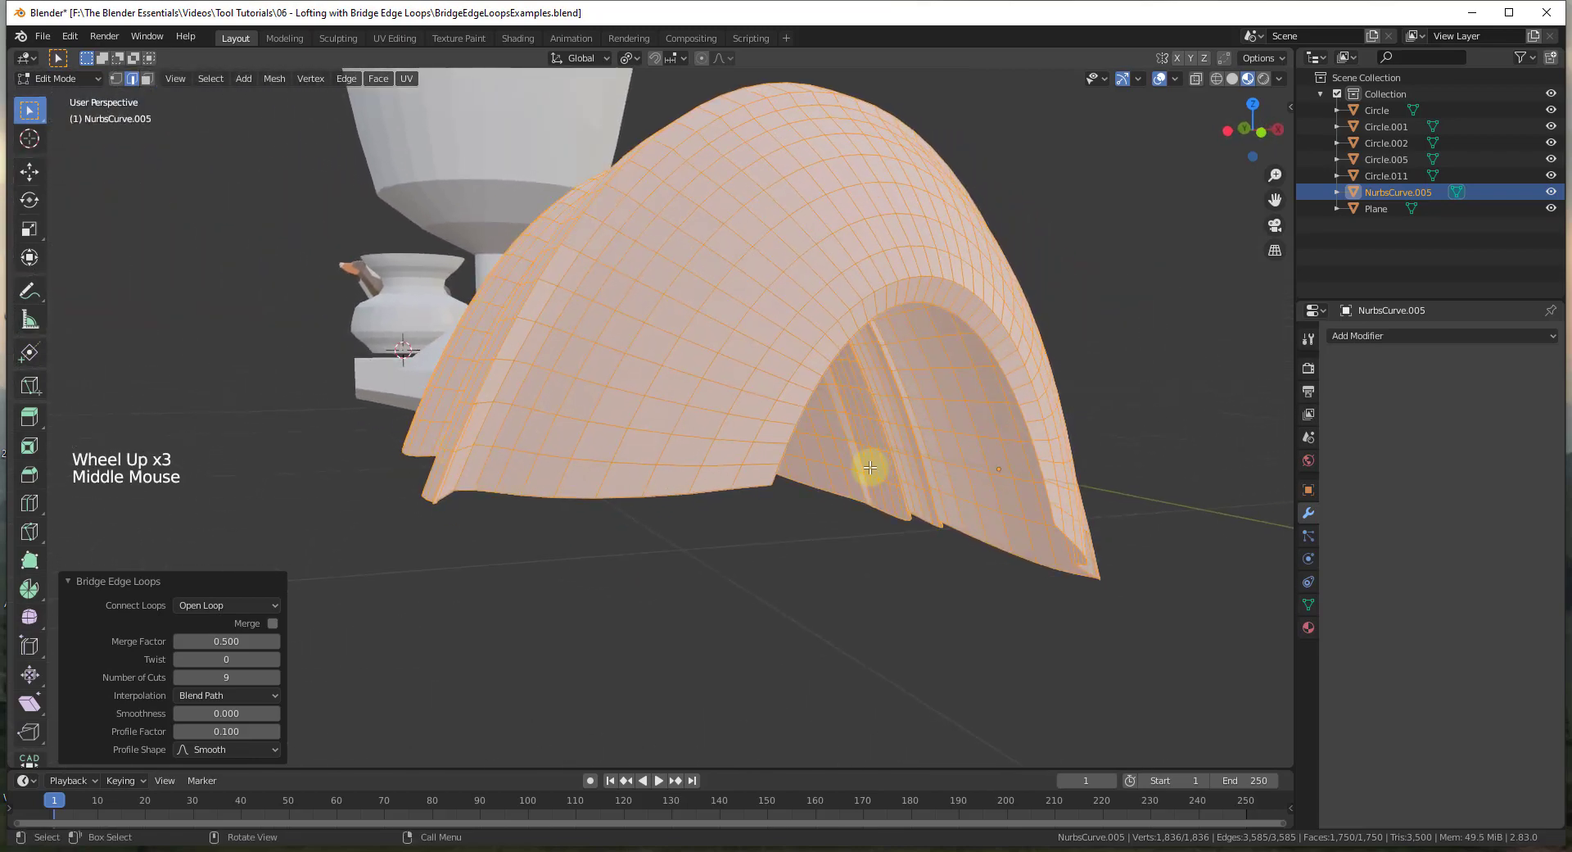
- Inspect the bridged strip from below and inside, briefly trying another interpolation before returning
{"action": "middle_click", "coordinate": [515, 367]}
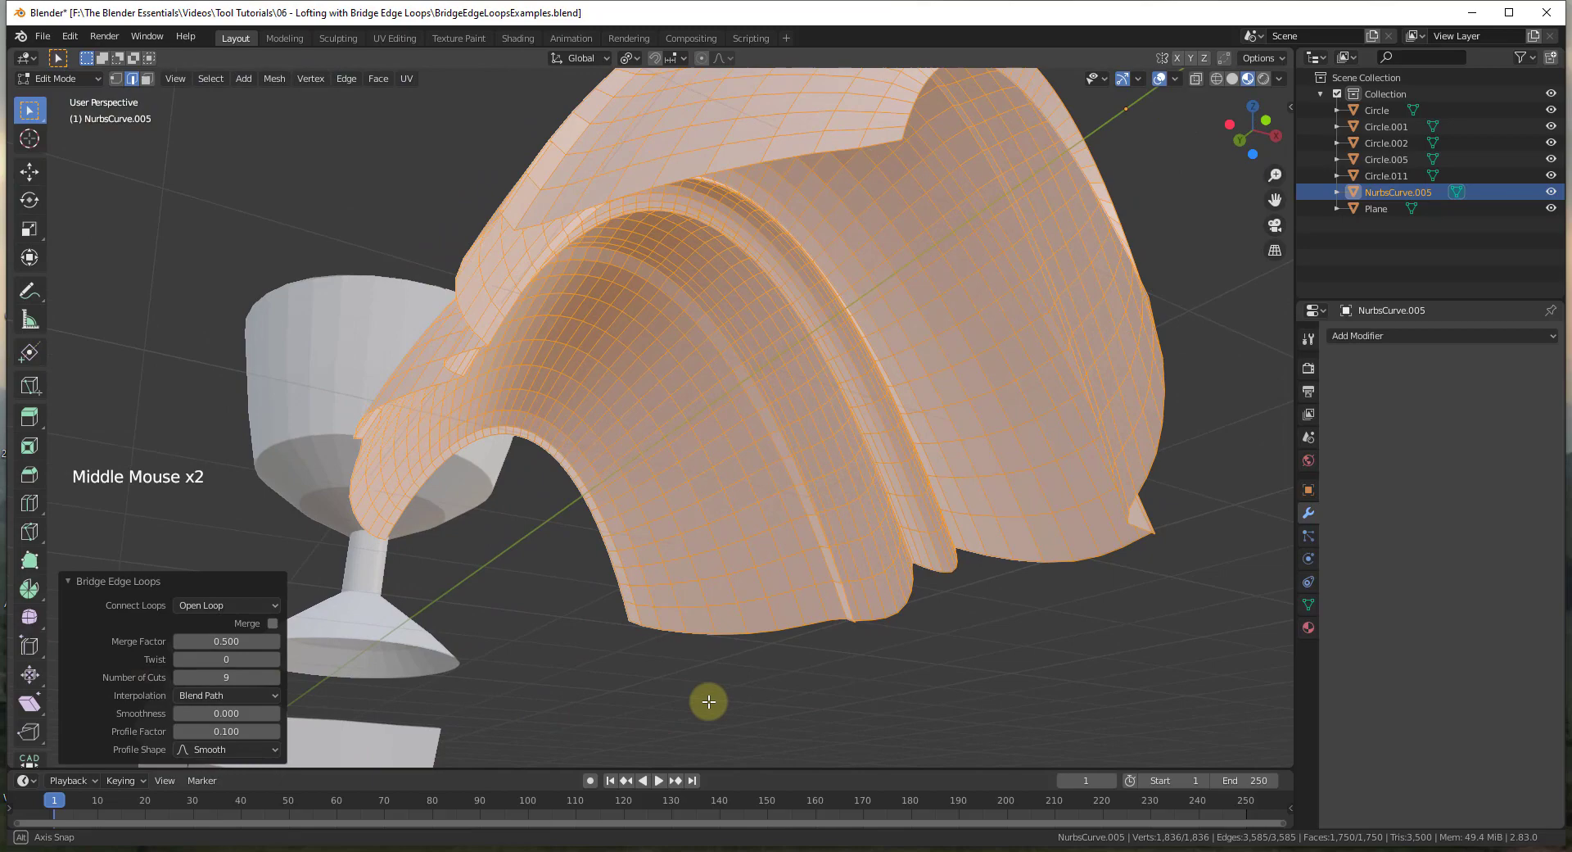
{"action": "middle_click", "coordinate": [595, 431]}
{"action": "scroll", "scroll_direction": "down", "scroll_amount": 3}
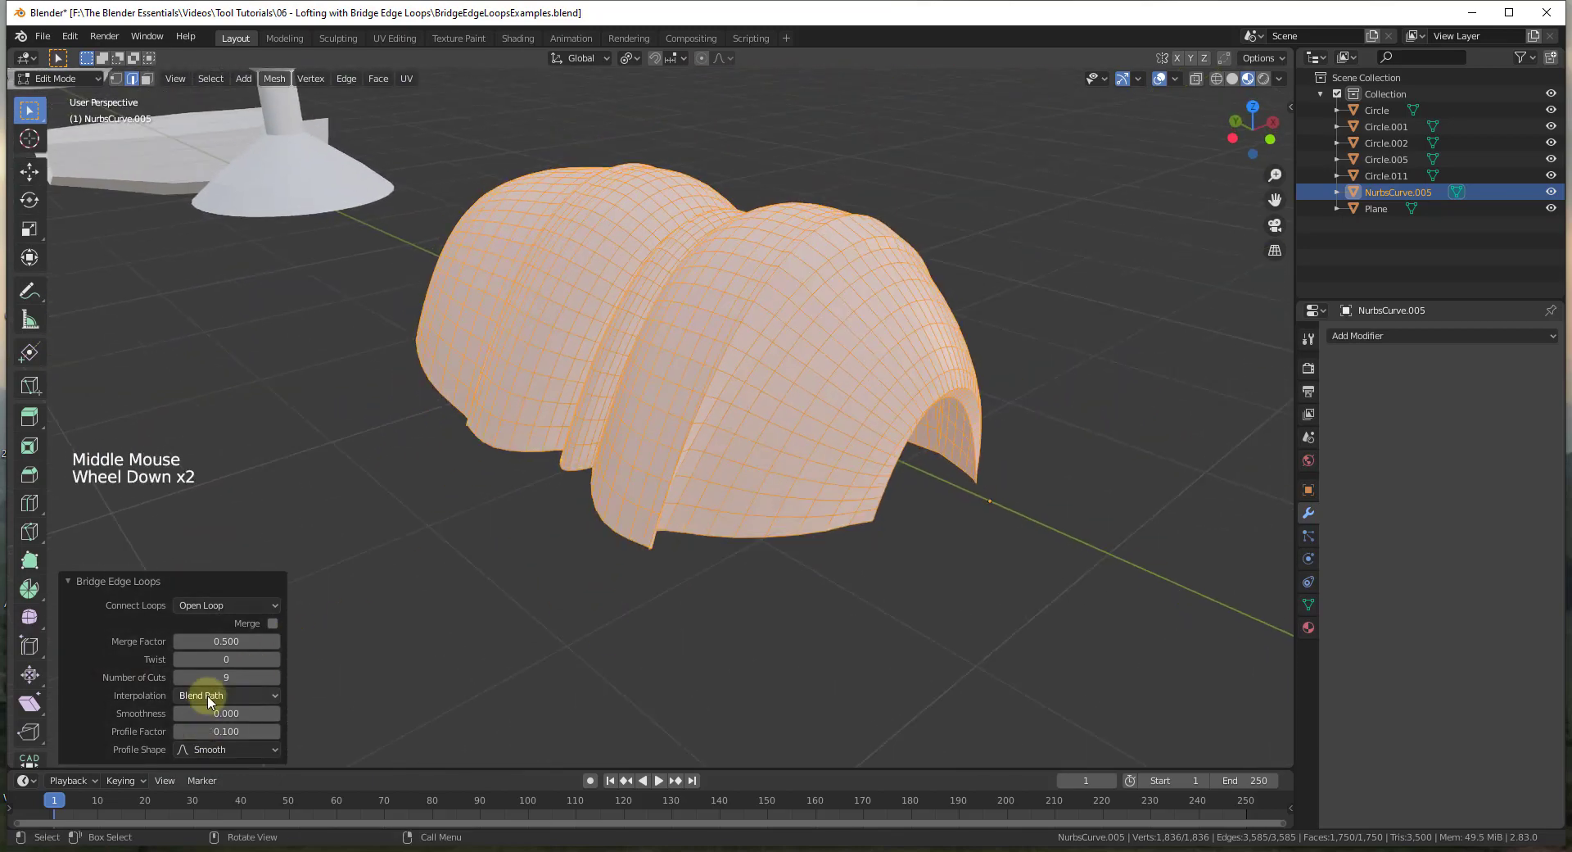
{"action": "left_click", "coordinate": [215, 702]}
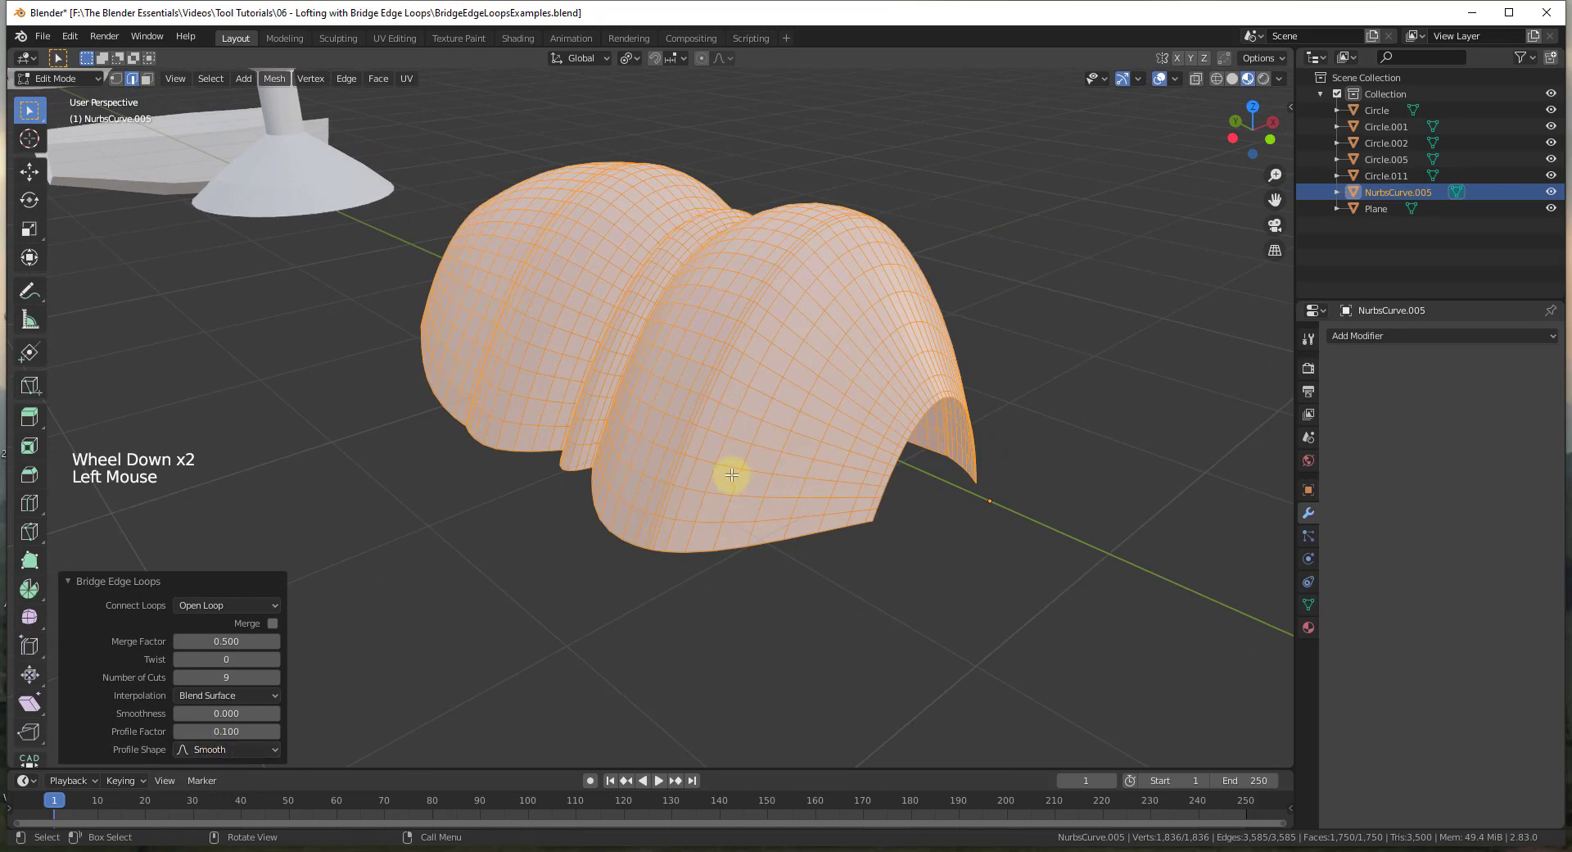
{"action": "middle_click", "coordinate": [709, 493]}
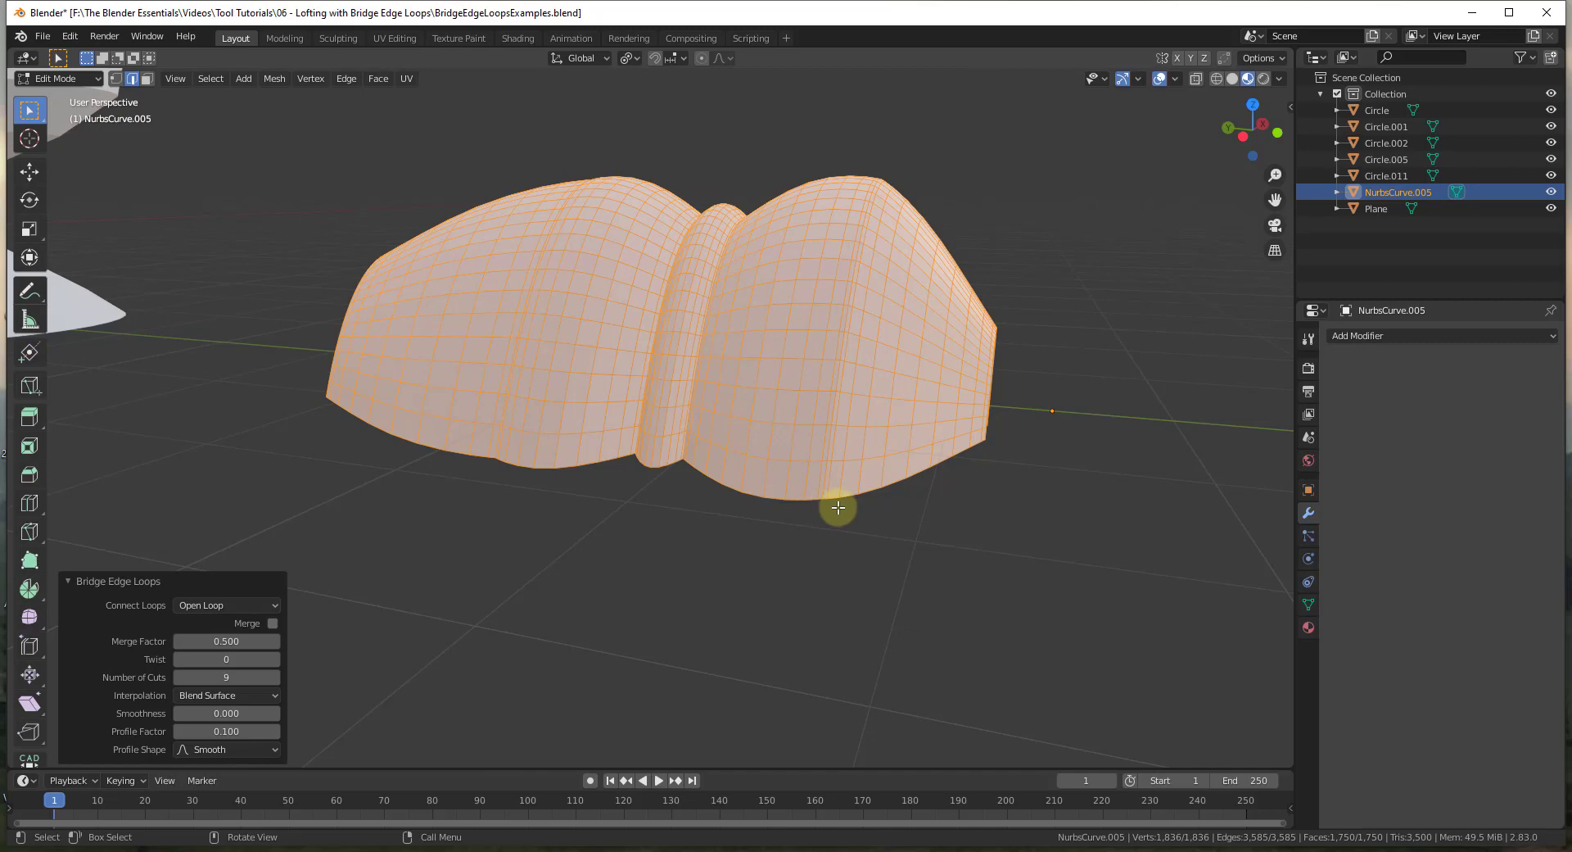
{"action": "left_click", "coordinate": [267, 701]}
- Raise the bridge Smoothness so the strip's bulges stay rounded, checking it from the side
{"action": "left_click", "coordinate": [217, 701]}
{"action": "middle_click", "coordinate": [977, 428]}
{"action": "scroll", "scroll_direction": "down", "scroll_amount": 3}
{"action": "scroll", "scroll_direction": "up", "scroll_amount": 3}
{"action": "scroll", "scroll_direction": "up", "scroll_amount": 3}
{"action": "scroll", "scroll_direction": "down", "scroll_amount": 3}
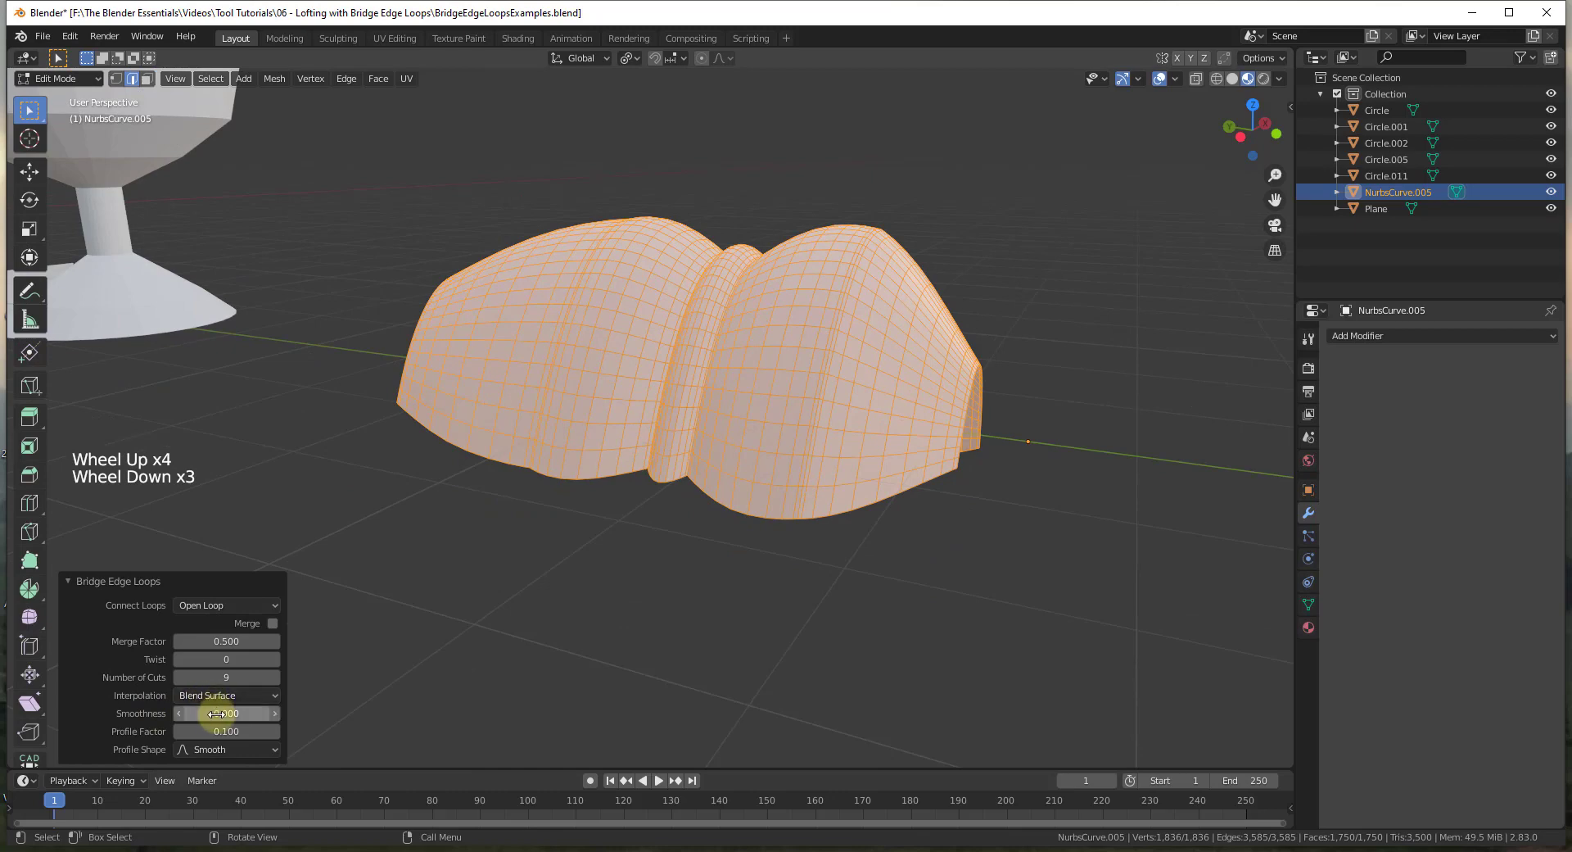
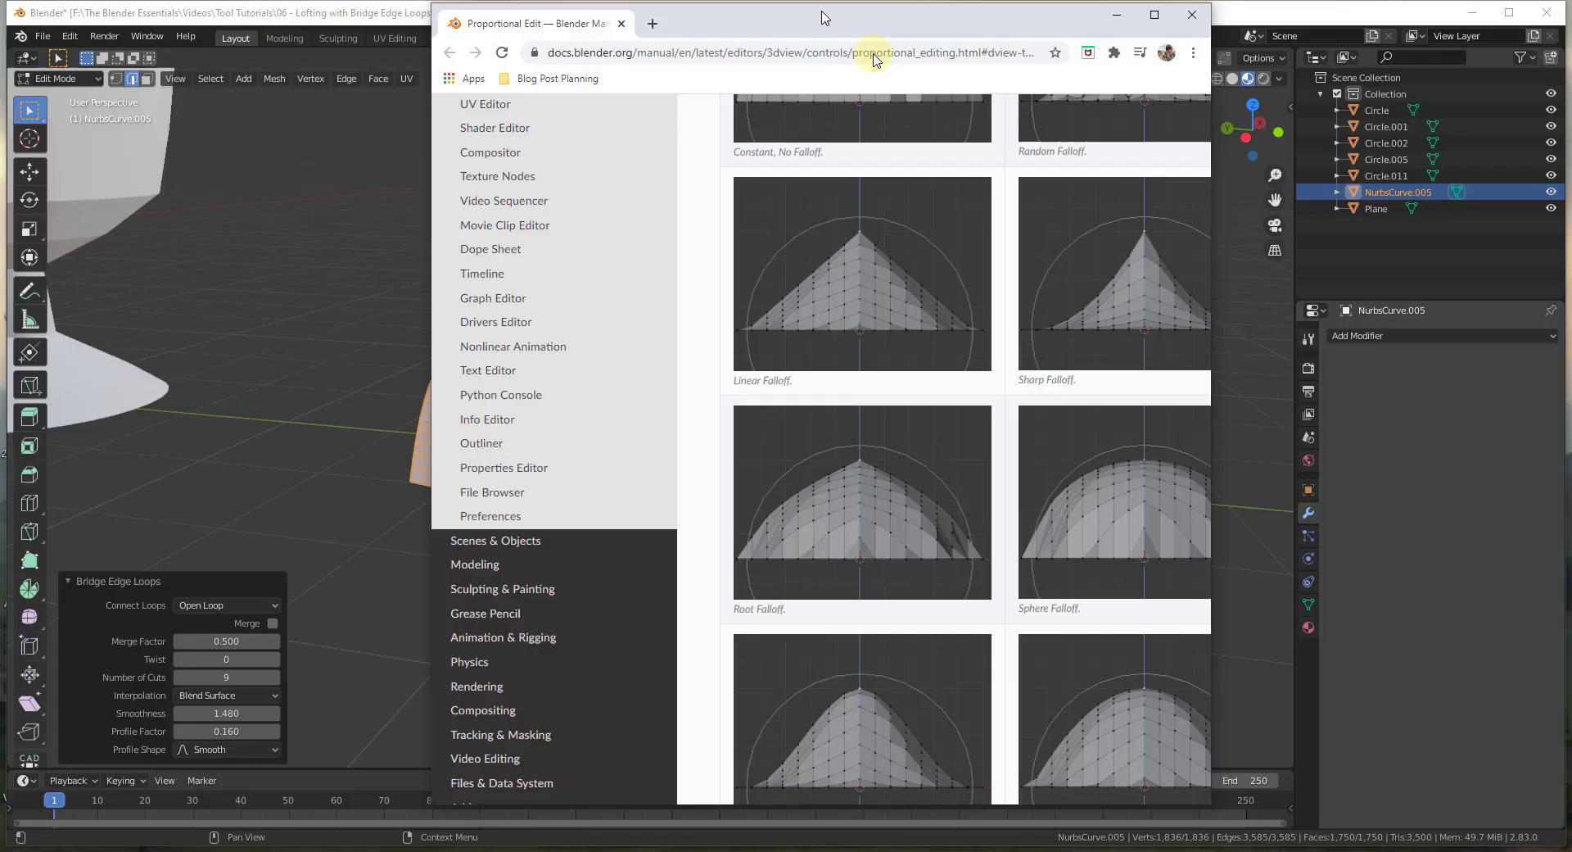
- Try a Sharp then a Smooth Profile Shape on the strip, ending with rounded ridges at profile factor 0.210
{"action": "left_click", "coordinate": [224, 757]}
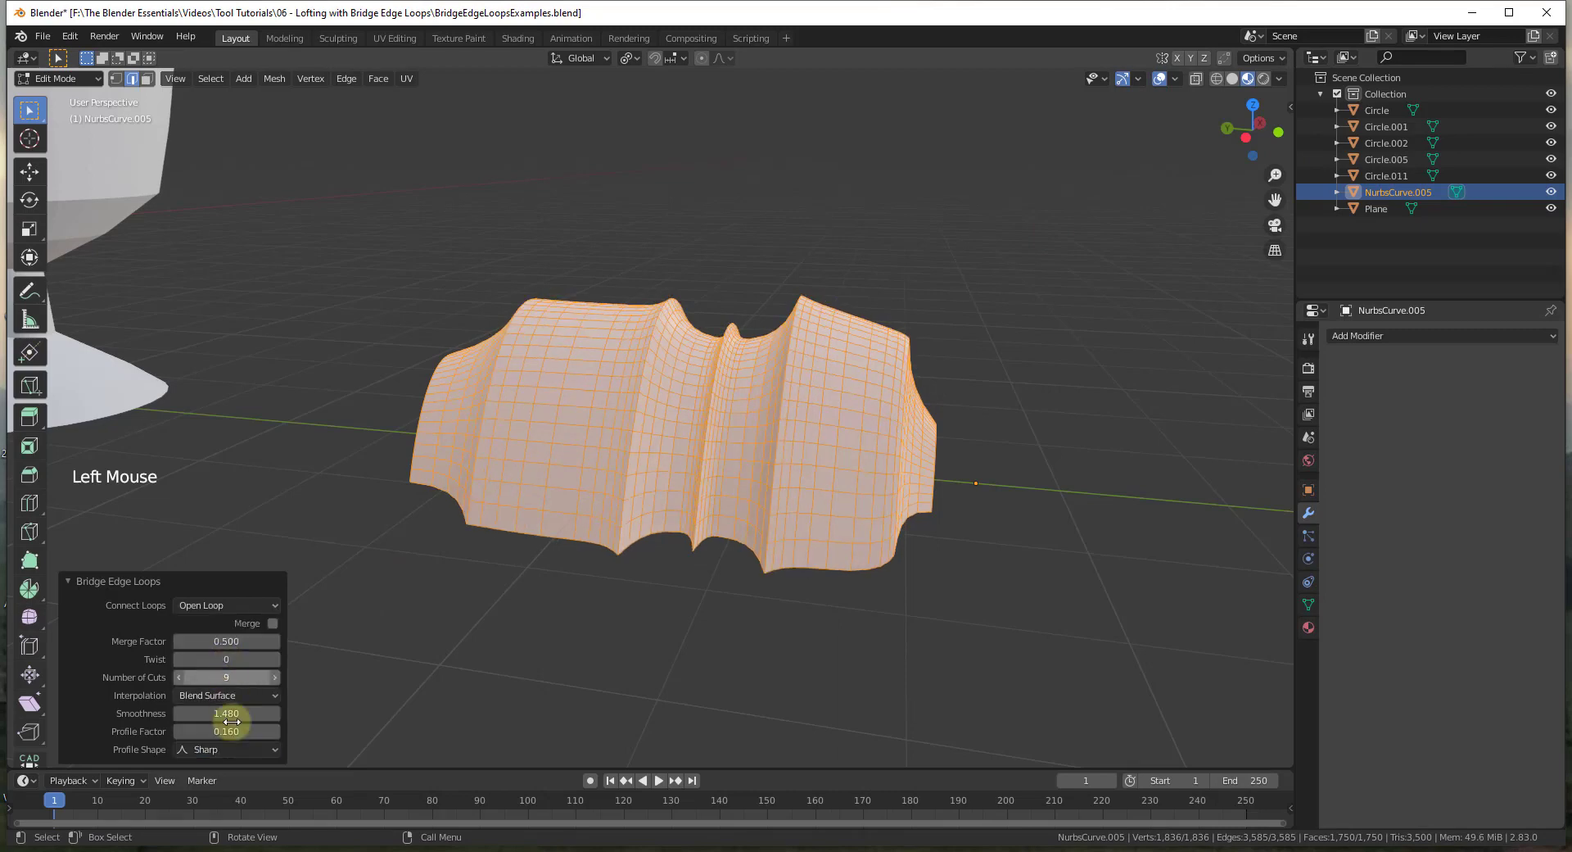
{"action": "left_click", "coordinate": [231, 759]}
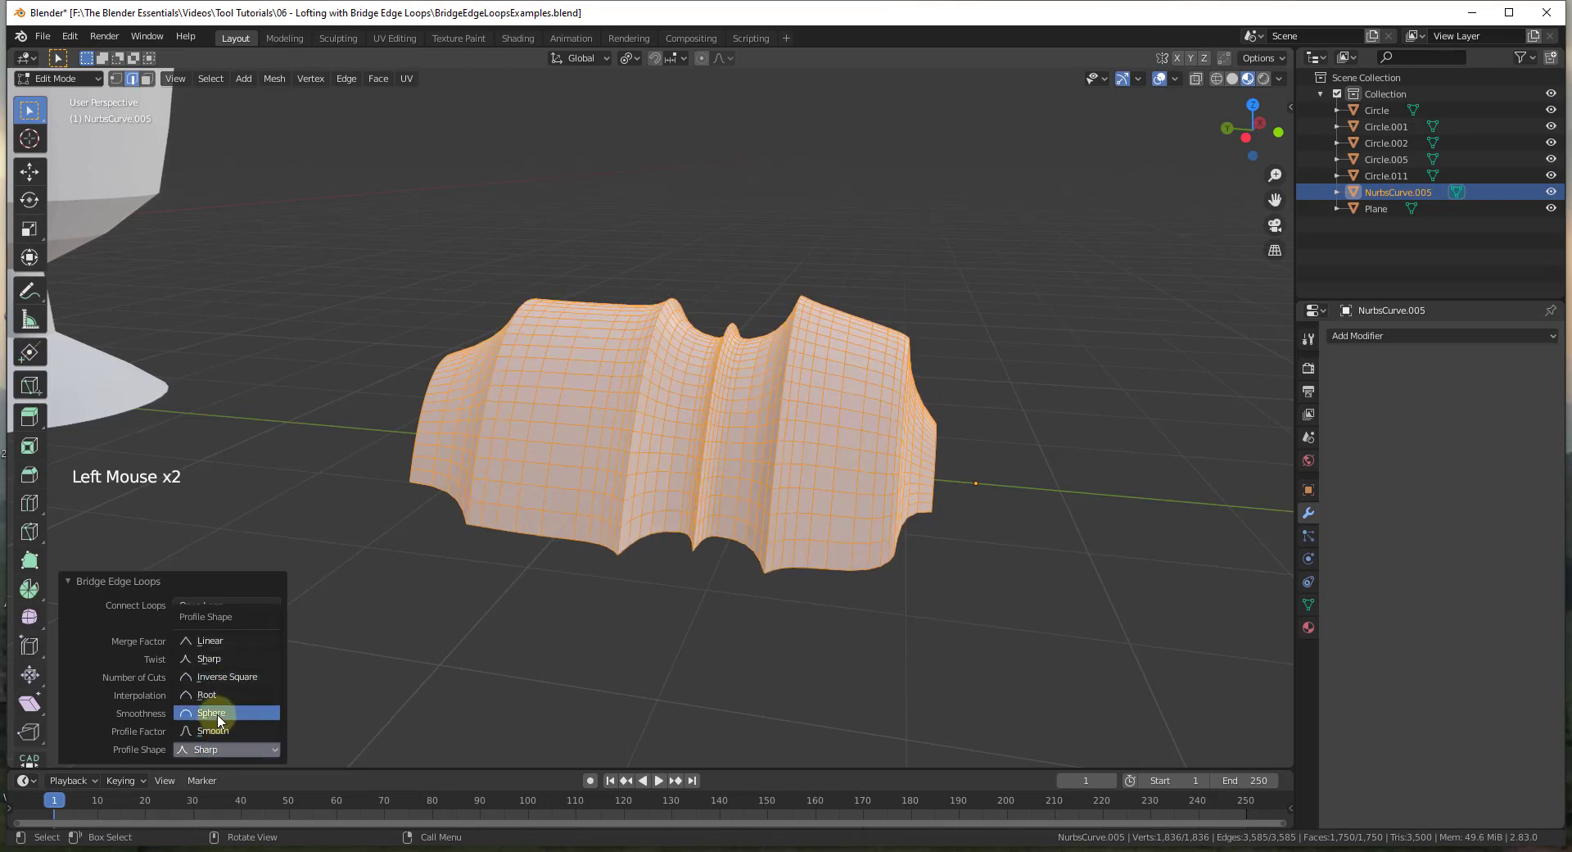
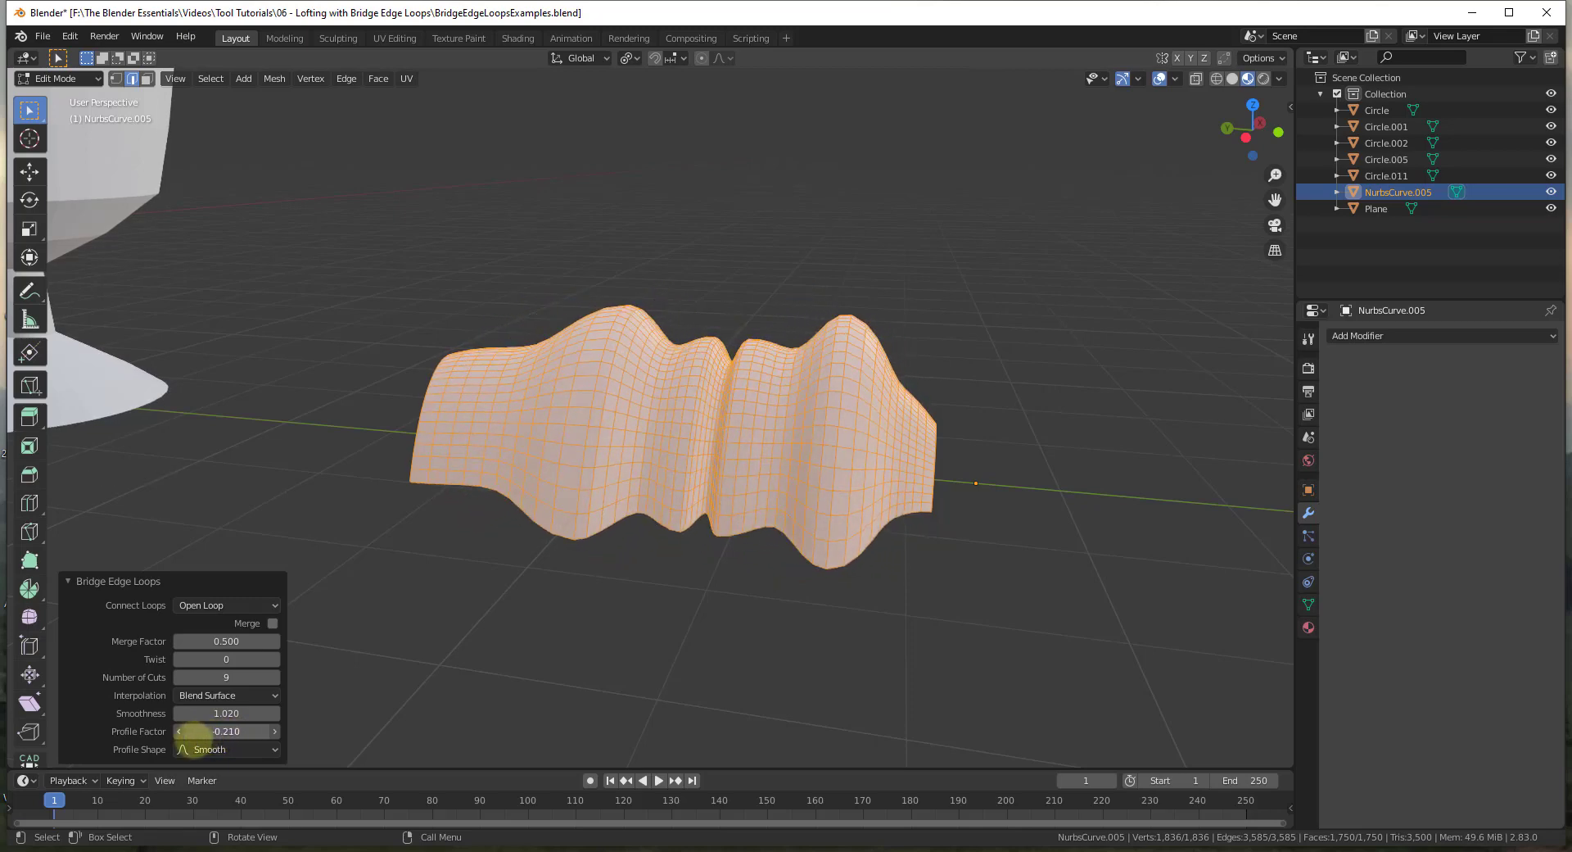
{"action": "left_click", "coordinate": [233, 753]}
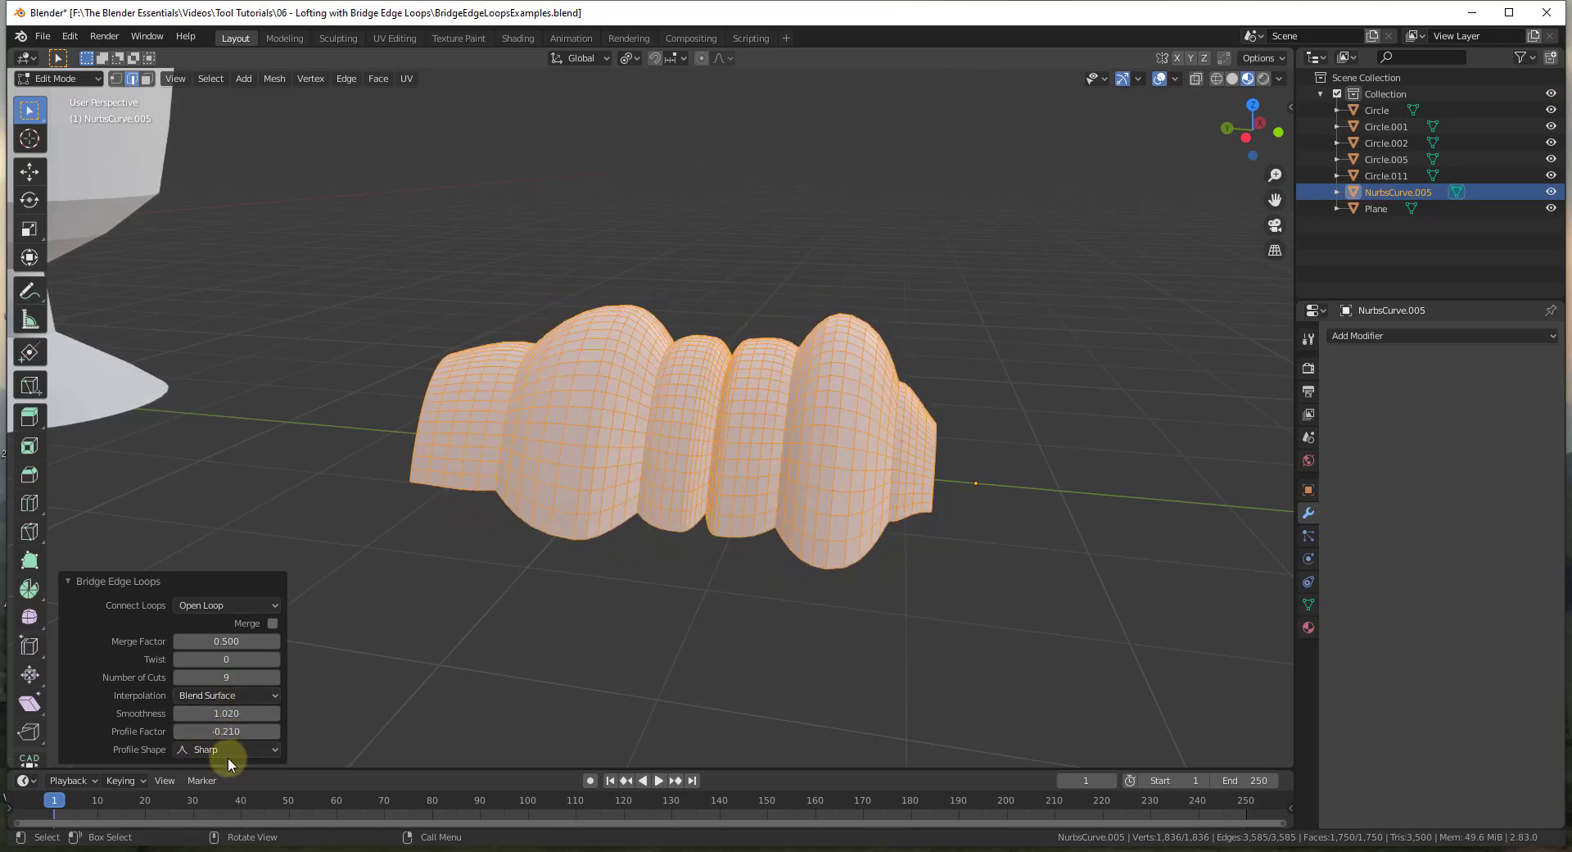
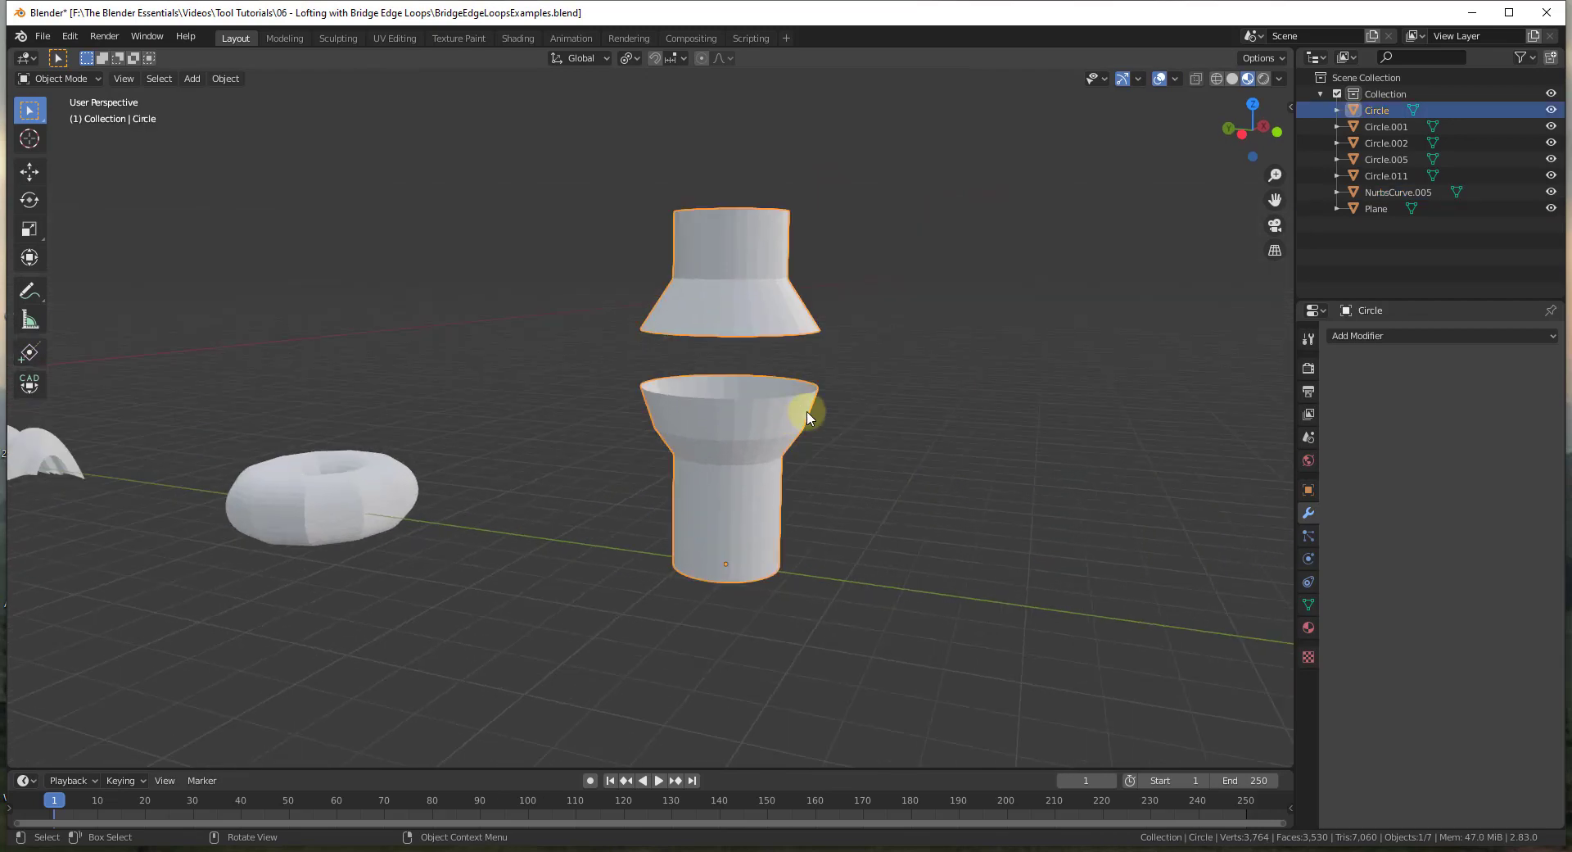
- Select the two-part Circle vase object and enter Edit Mode, orbiting to see both facing rims
{"action": "scroll", "scroll_direction": "up", "scroll_amount": 3}
{"action": "scroll", "scroll_direction": "down", "scroll_amount": 3}
{"action": "left_click", "coordinate": [702, 471]}
{"action": "key", "text": "Tab"}
{"action": "scroll", "scroll_direction": "up", "scroll_amount": 3}
{"action": "middle_click", "coordinate": [739, 365]}
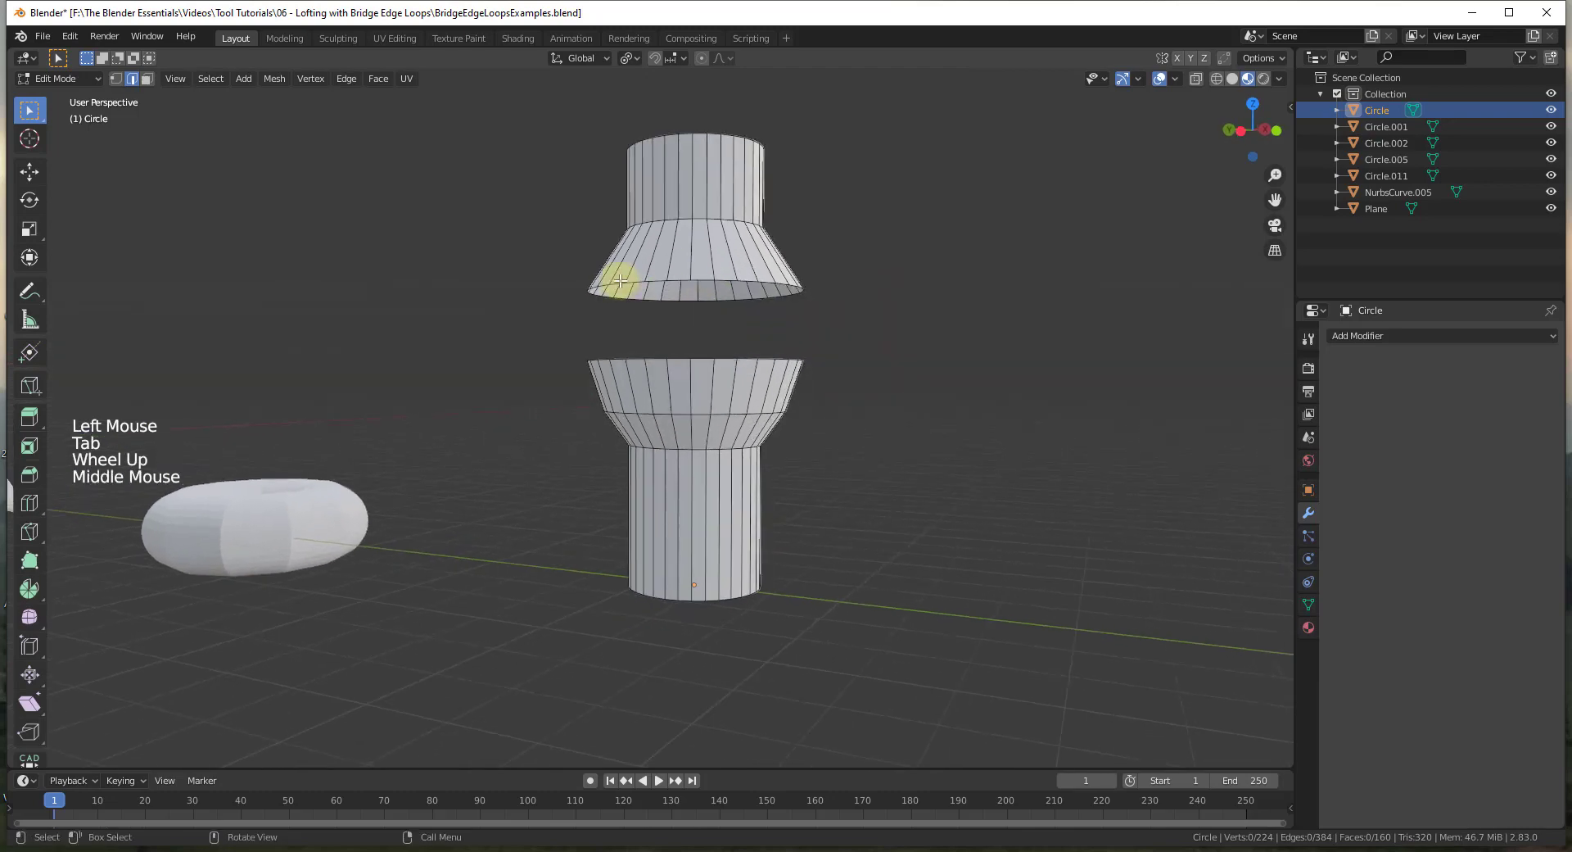
{"action": "middle_click", "coordinate": [674, 319]}
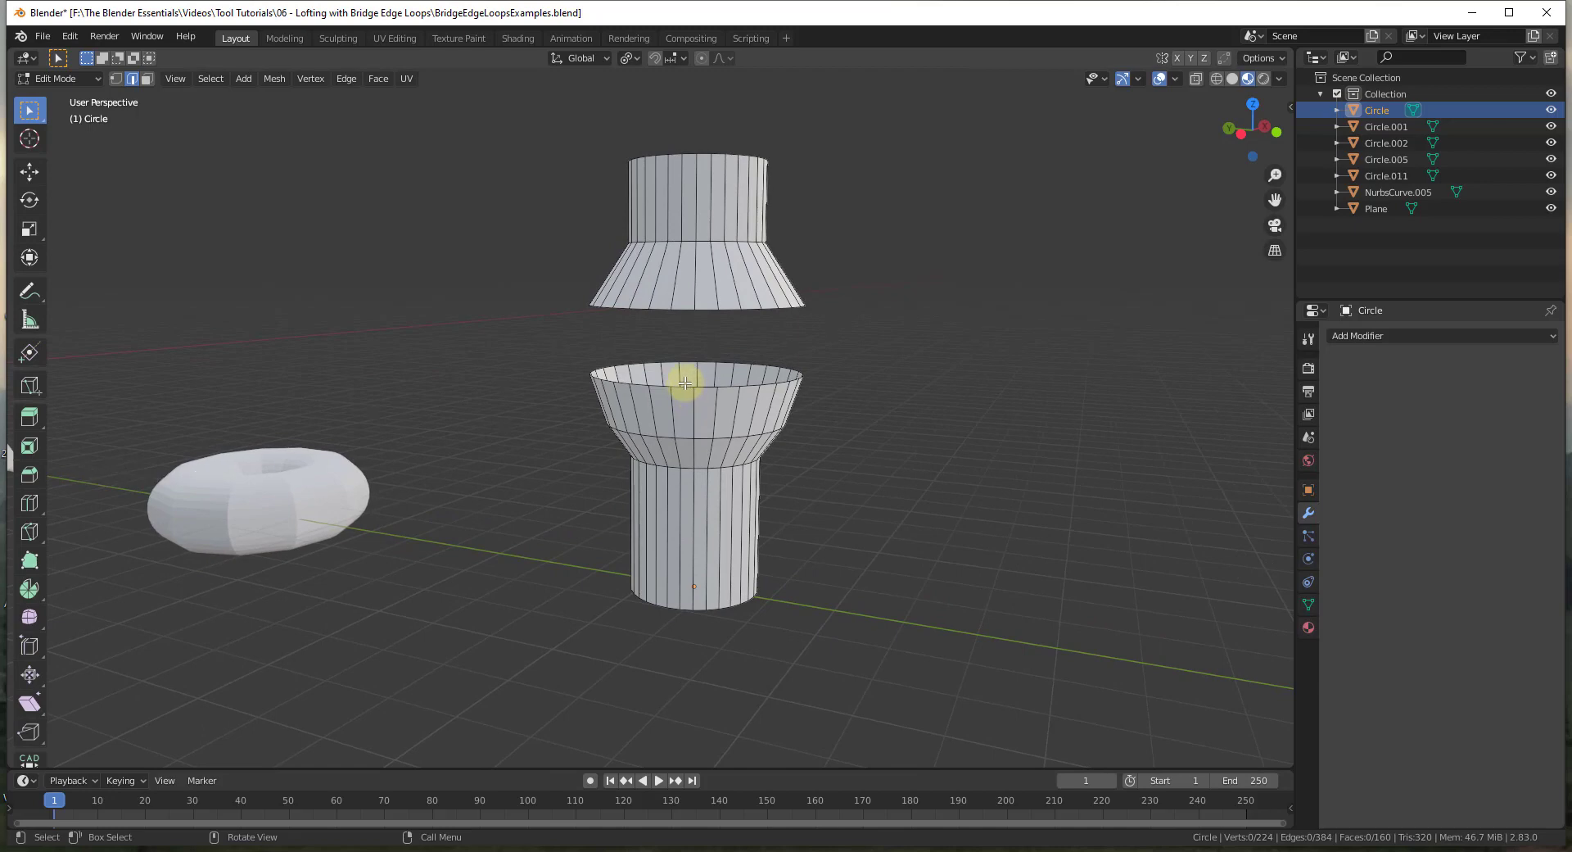
- Select the lower piece's top rim and the upper piece's bottom rim, then bridge them via Ctrl+E Bridge Edge Loops
{"action": "left_click", "coordinate": [684, 380]}
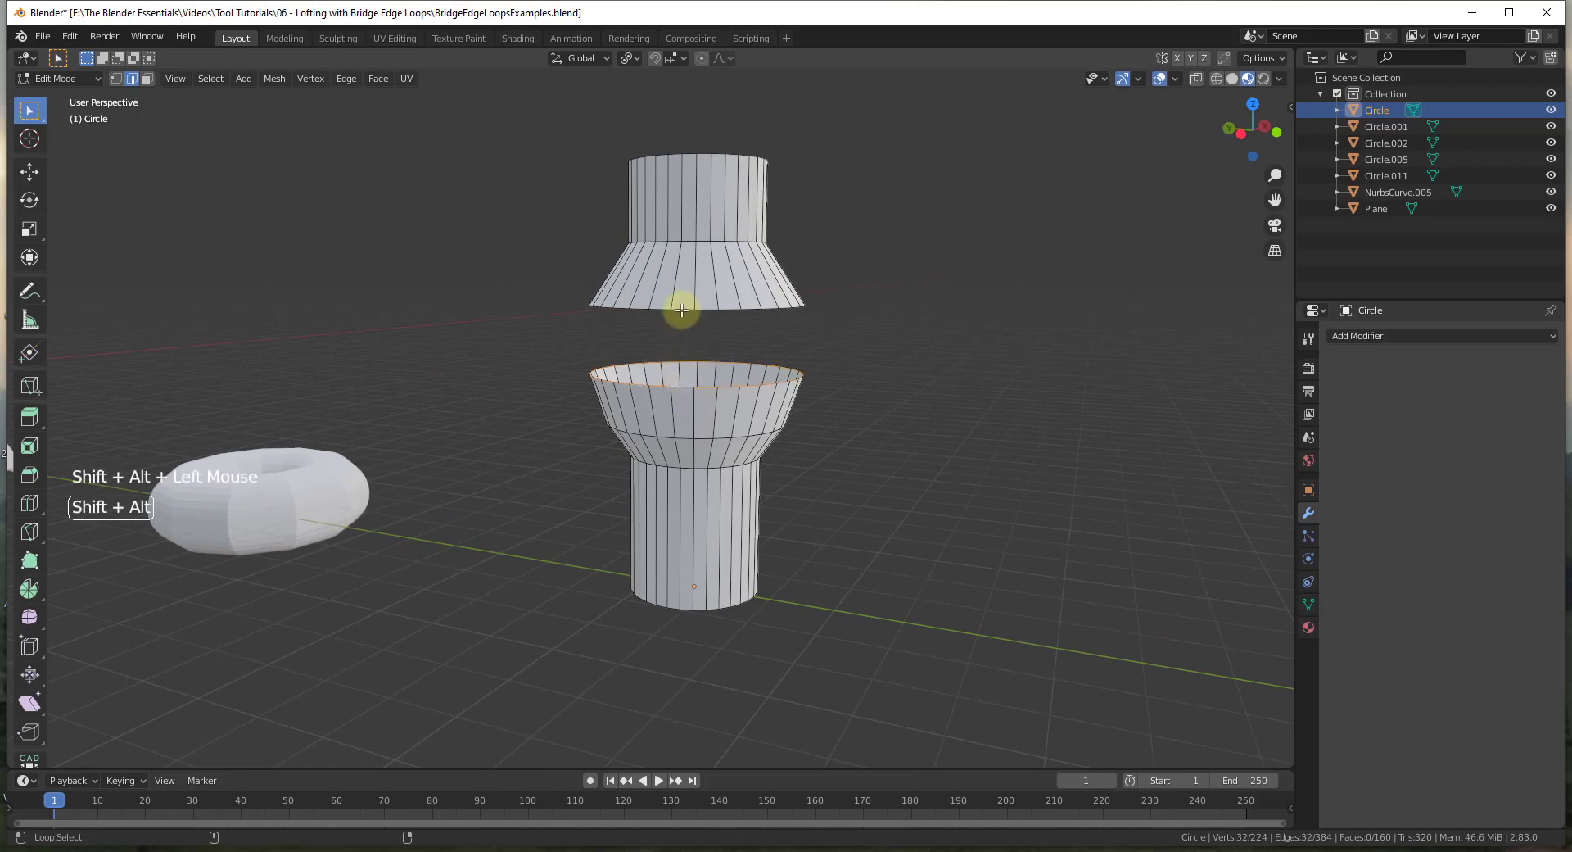
{"action": "left_click", "coordinate": [679, 304]}
{"action": "middle_click", "coordinate": [691, 291]}
{"action": "scroll", "scroll_direction": "up", "scroll_amount": 3}
{"action": "middle_click", "coordinate": [684, 404]}
{"action": "key", "text": "ctrl+e"}
{"action": "scroll", "scroll_direction": "down", "scroll_amount": 3}
{"action": "middle_click", "coordinate": [818, 366]}
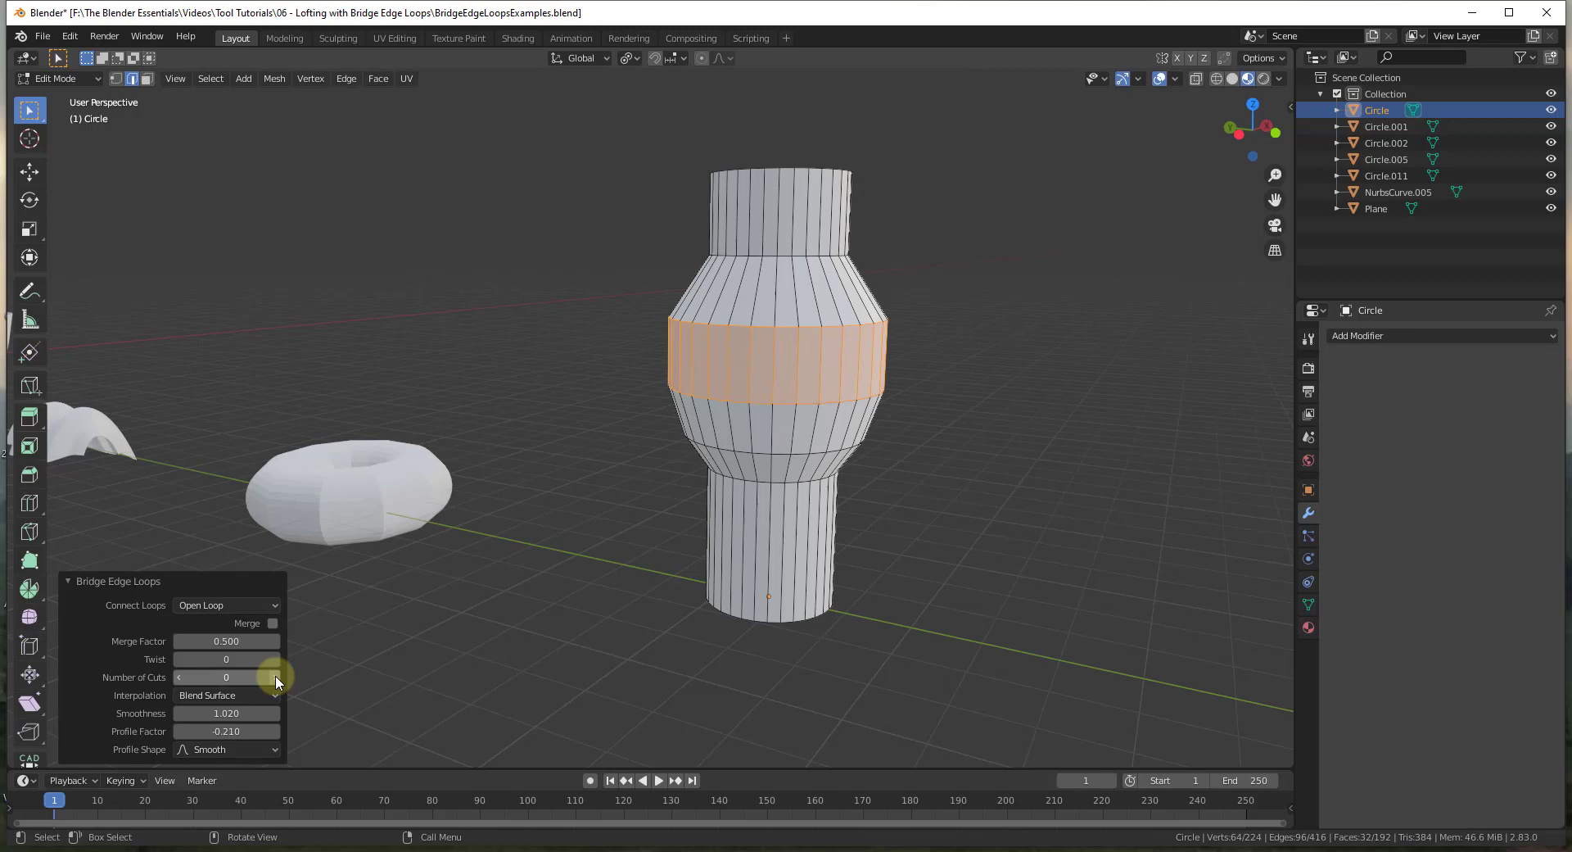
- Increase the Number of Cuts on the vase's bridged middle band
{"action": "left_click", "coordinate": [283, 682]}
{"action": "left_click", "coordinate": [278, 679]}
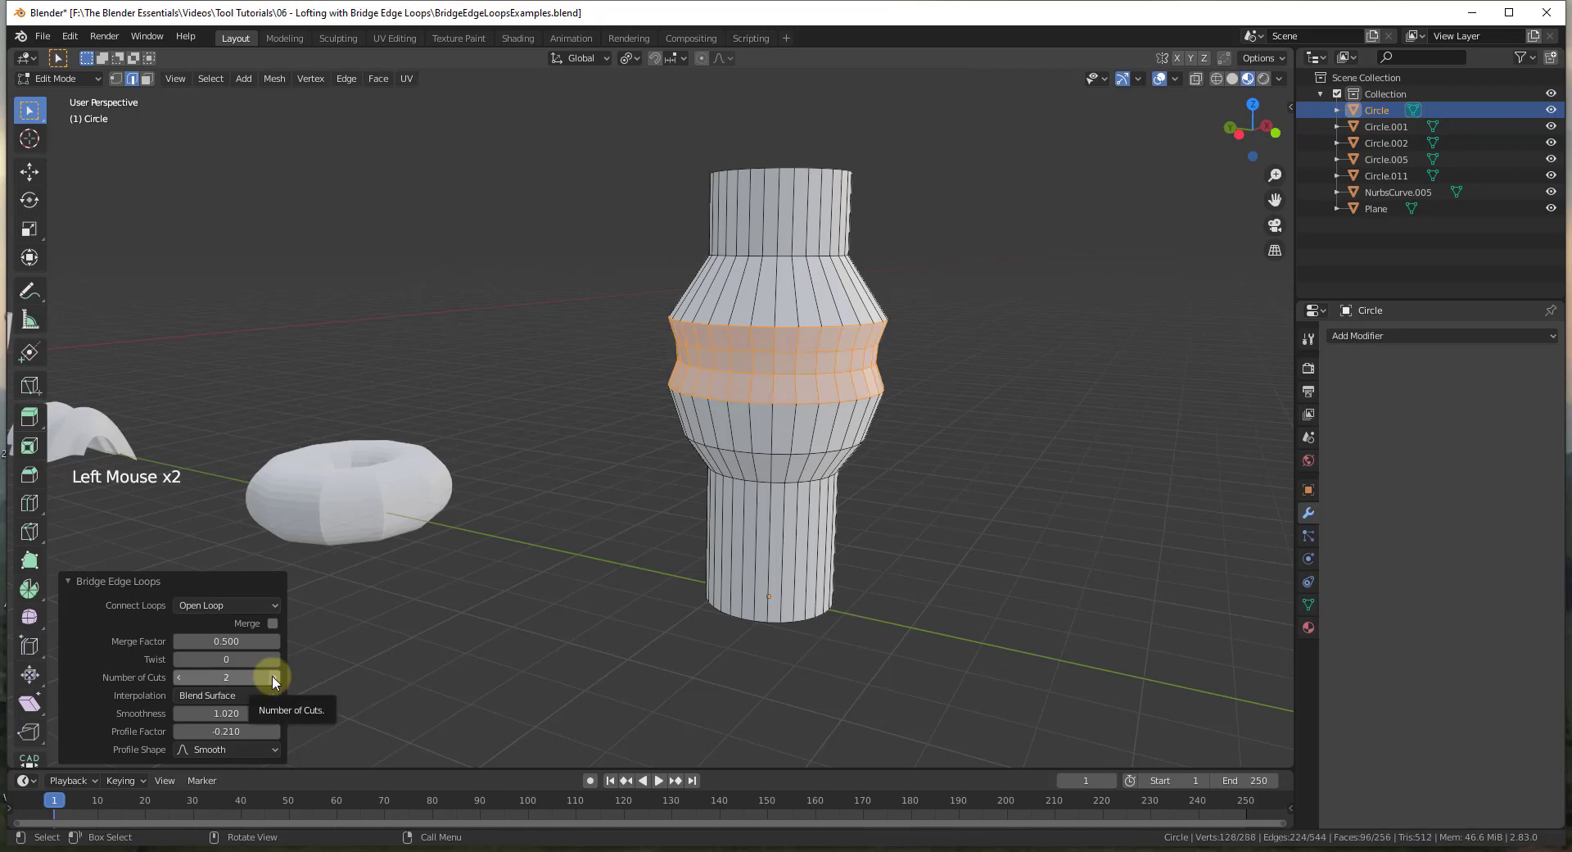
{"action": "left_click", "coordinate": [279, 679]}
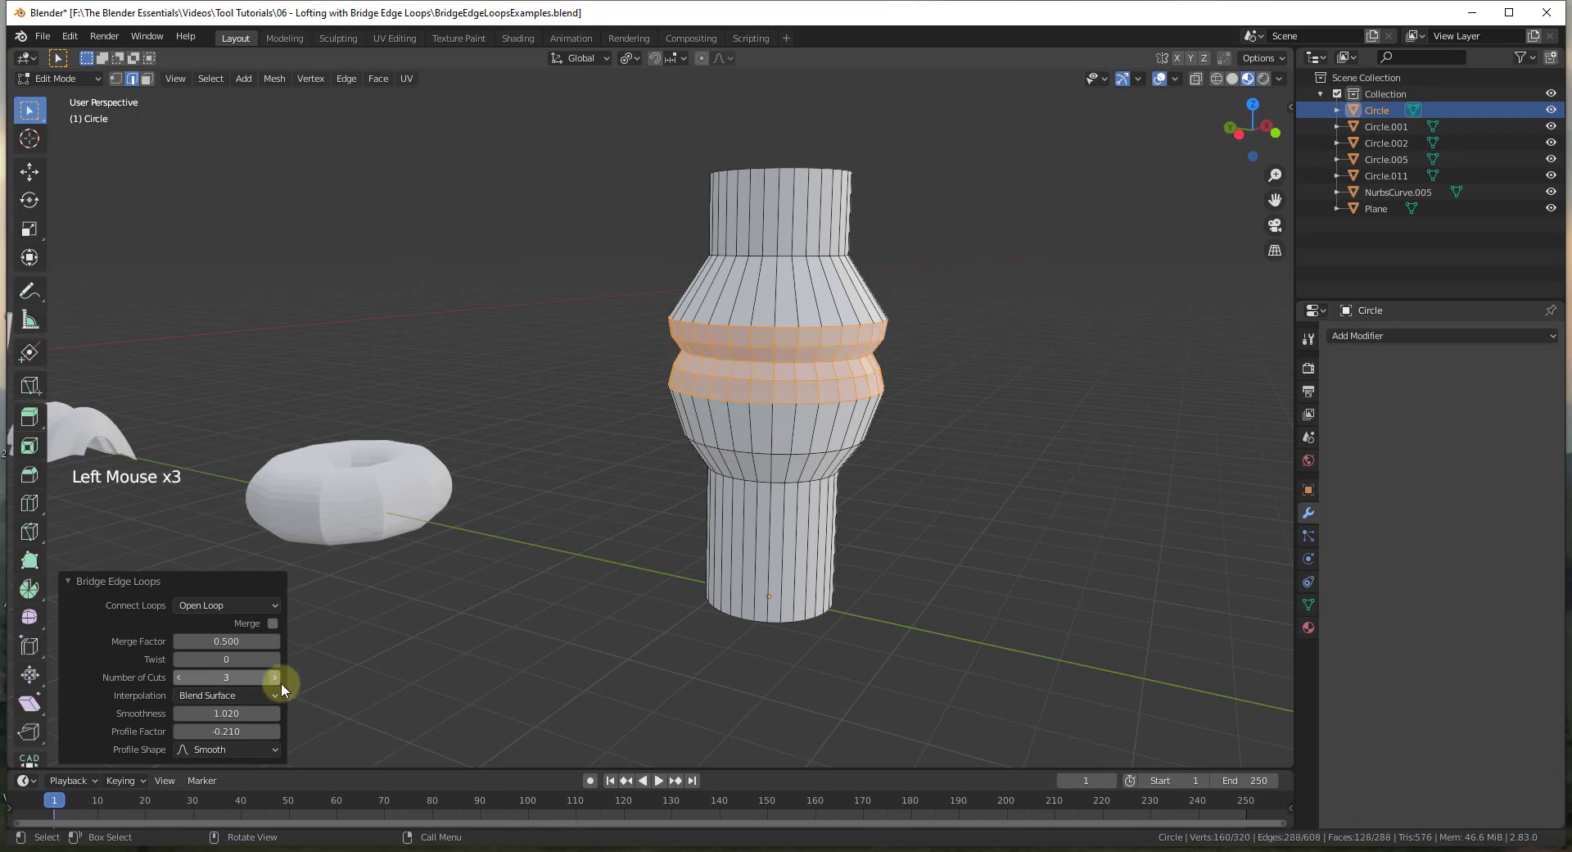
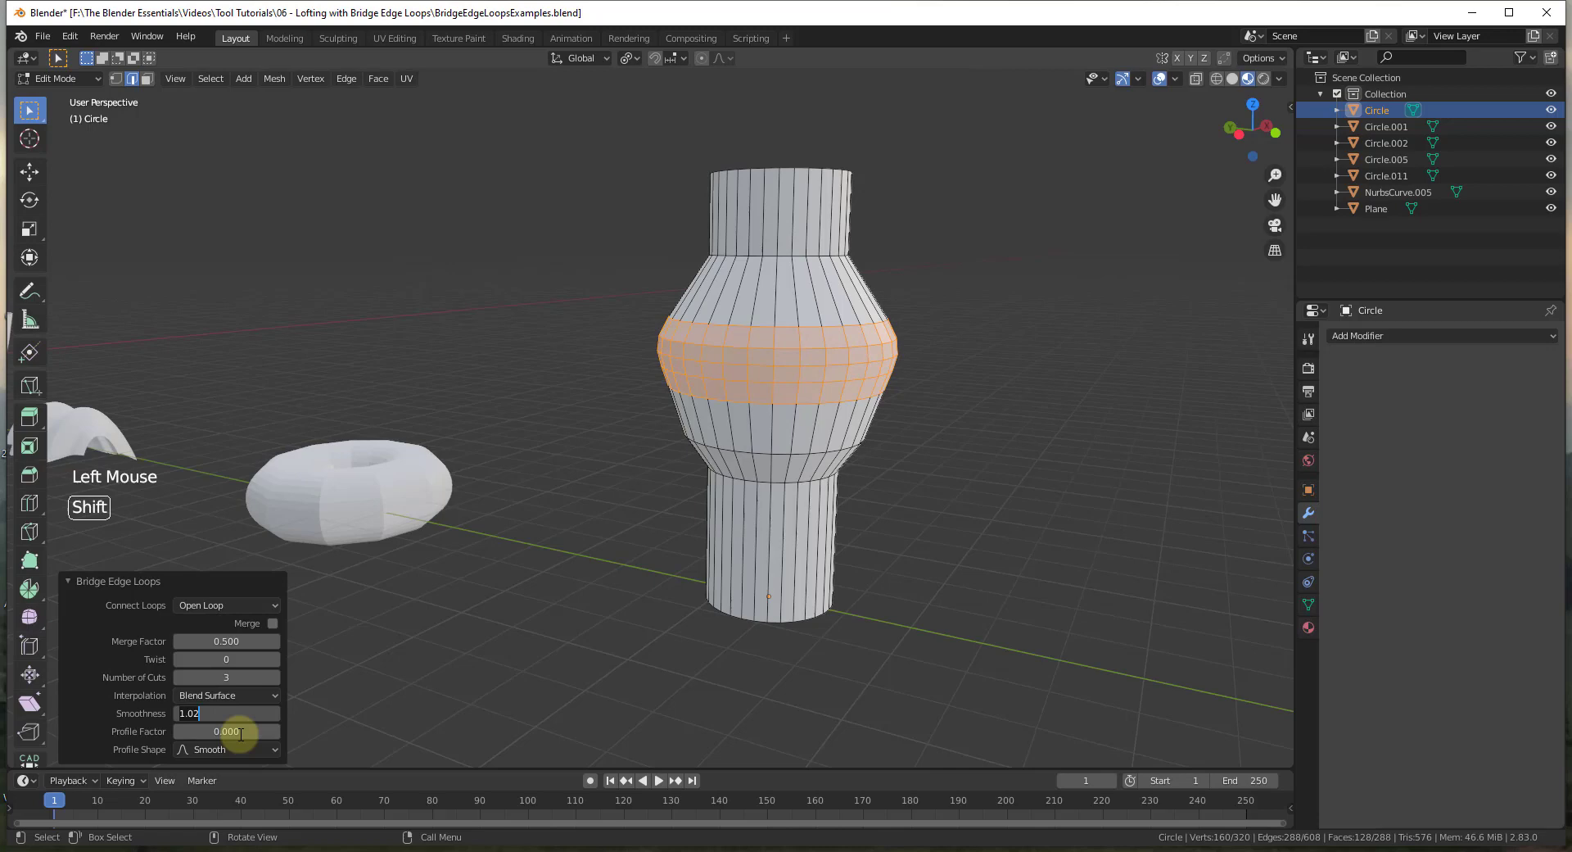
- Set the band's Profile Factor to 0.15 and Profile Shape to Sphere so it bulges as a rounded ring
{"action": "left_click", "coordinate": [223, 697]}
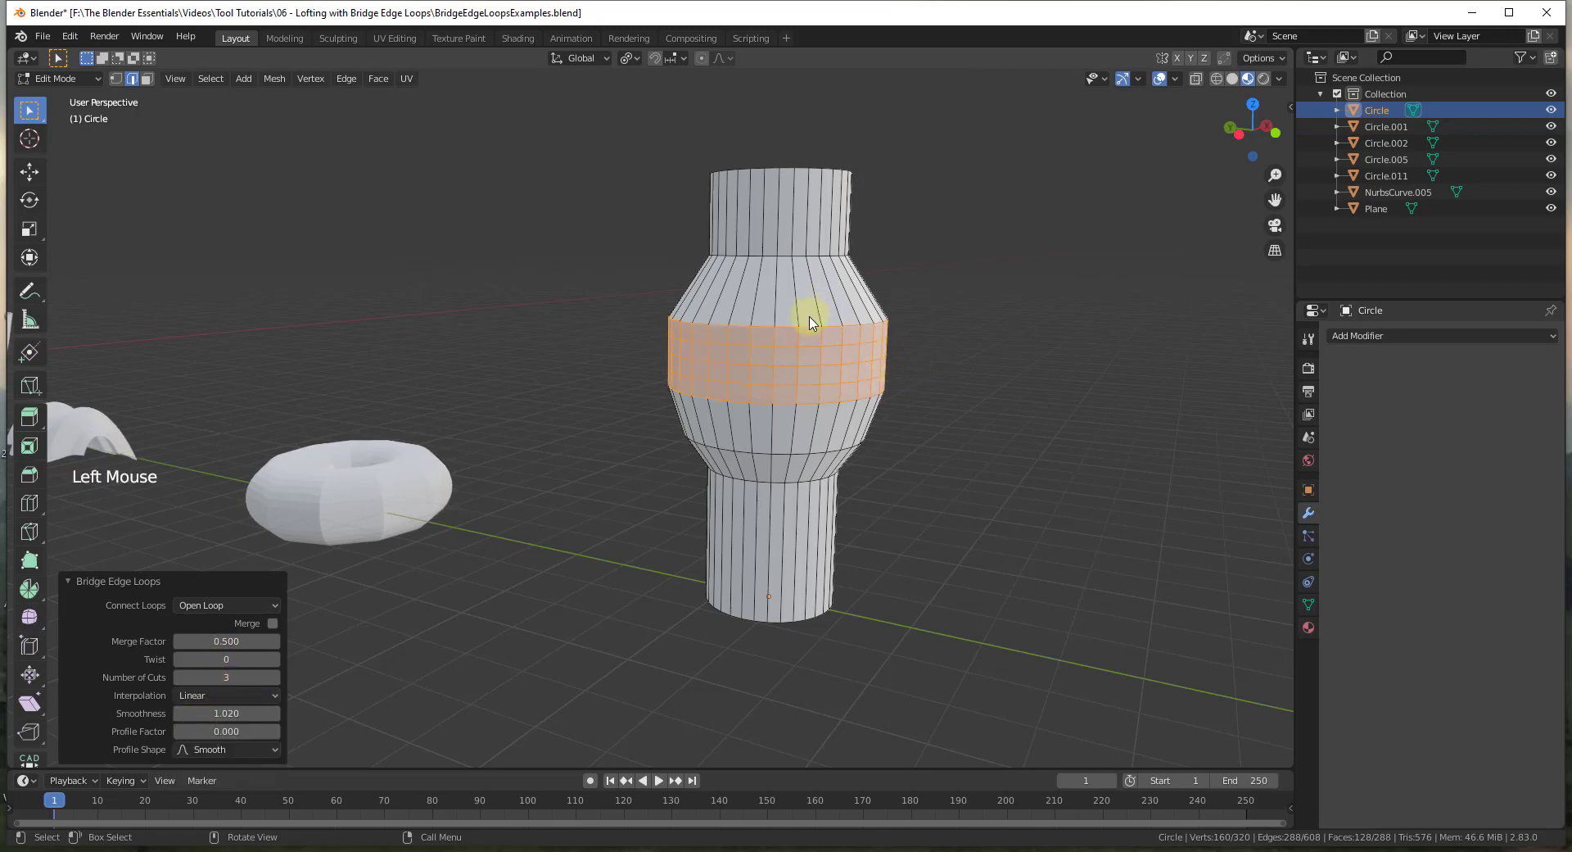
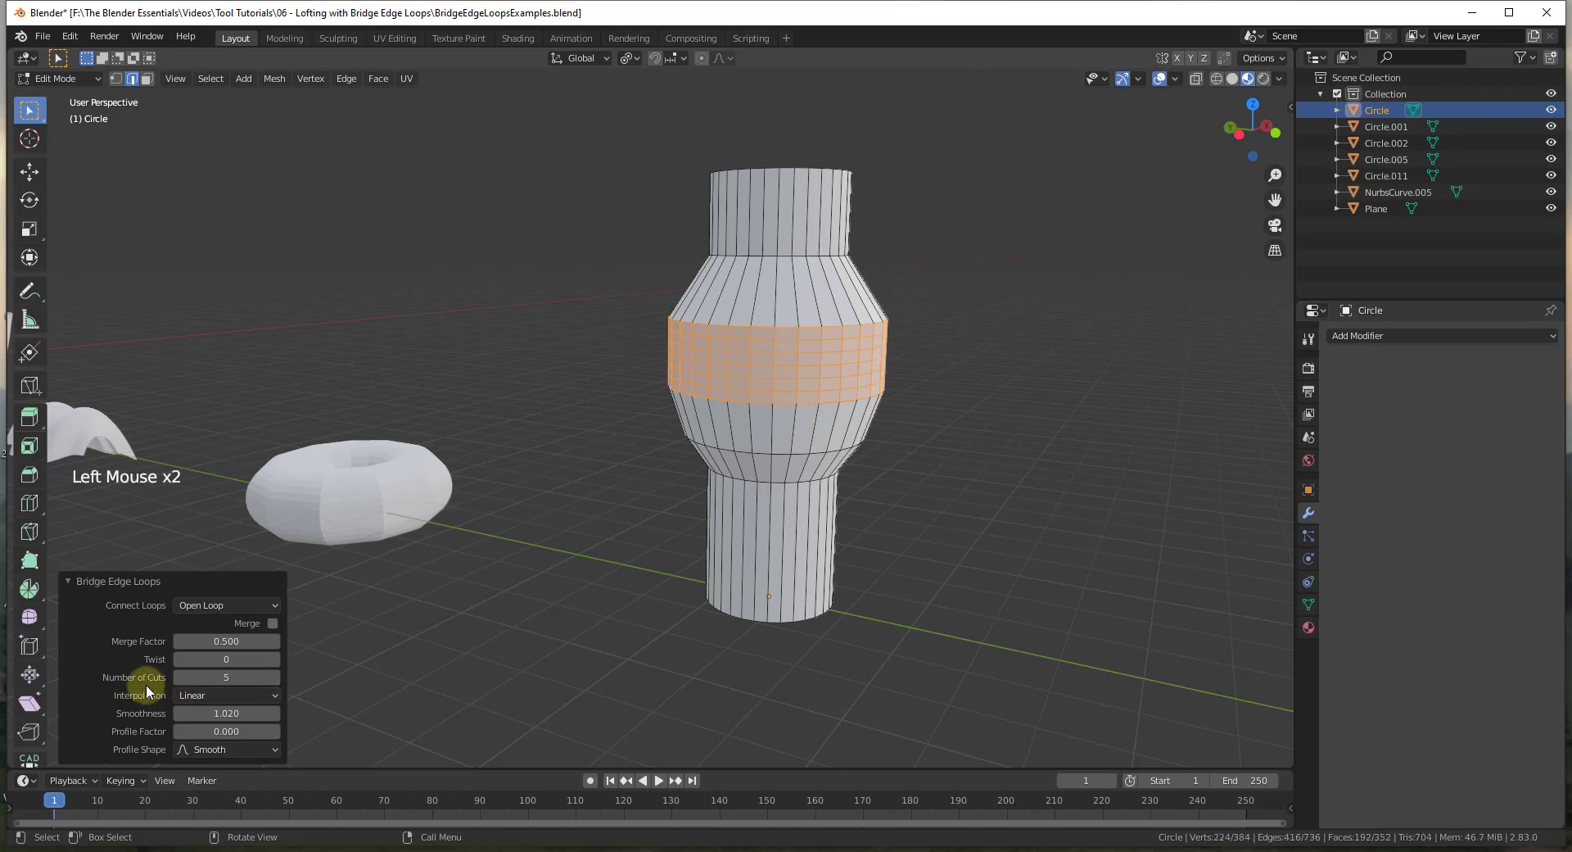
{"action": "double_click", "coordinate": [185, 680]}
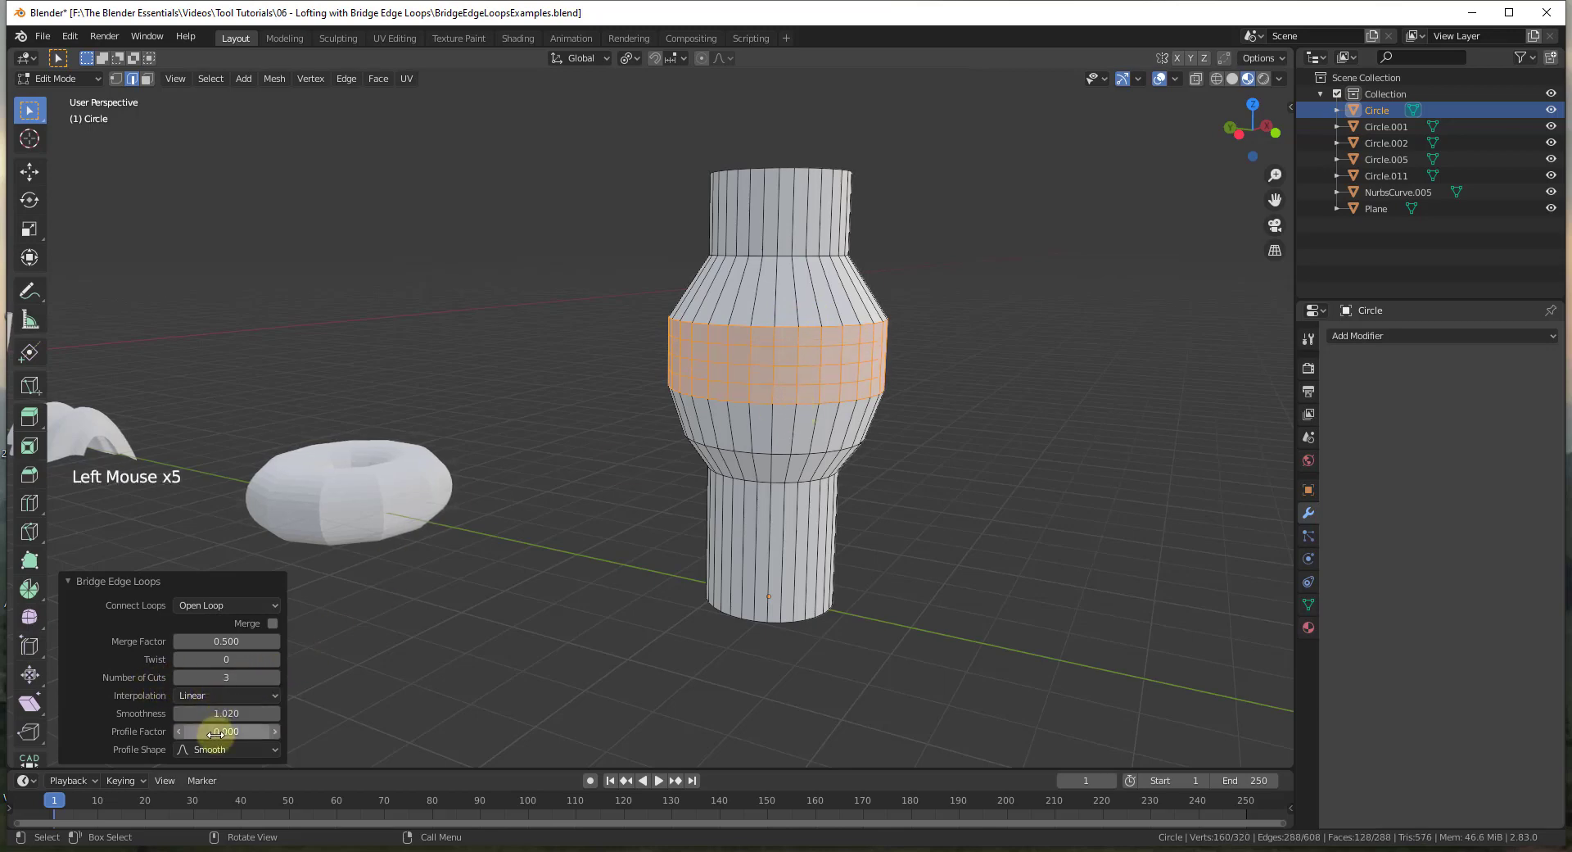
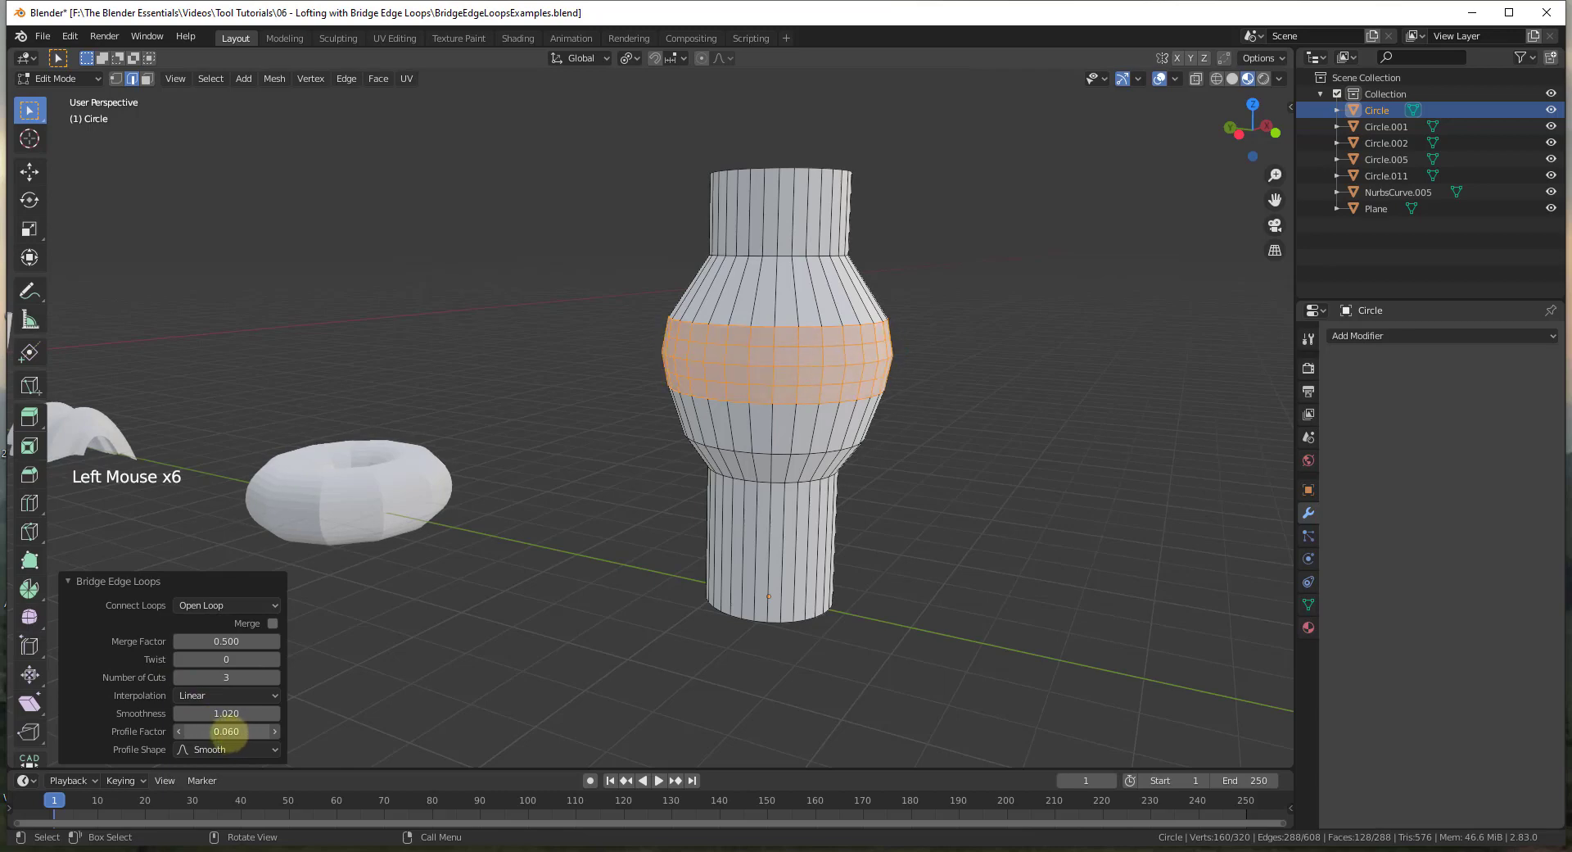
{"action": "left_click", "coordinate": [219, 703]}
{"action": "left_click", "coordinate": [217, 757]}
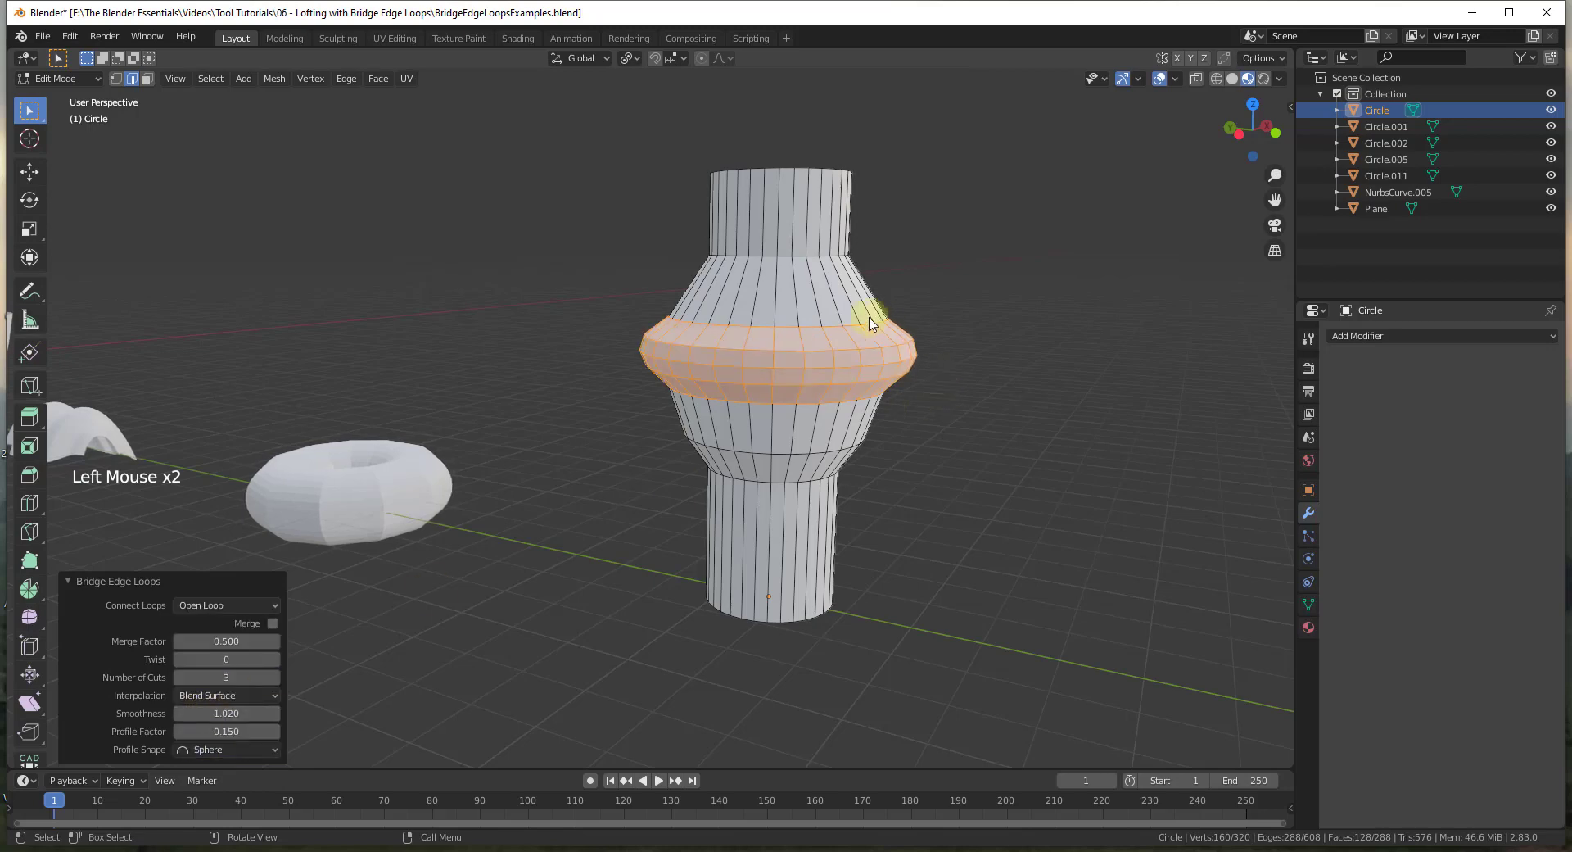